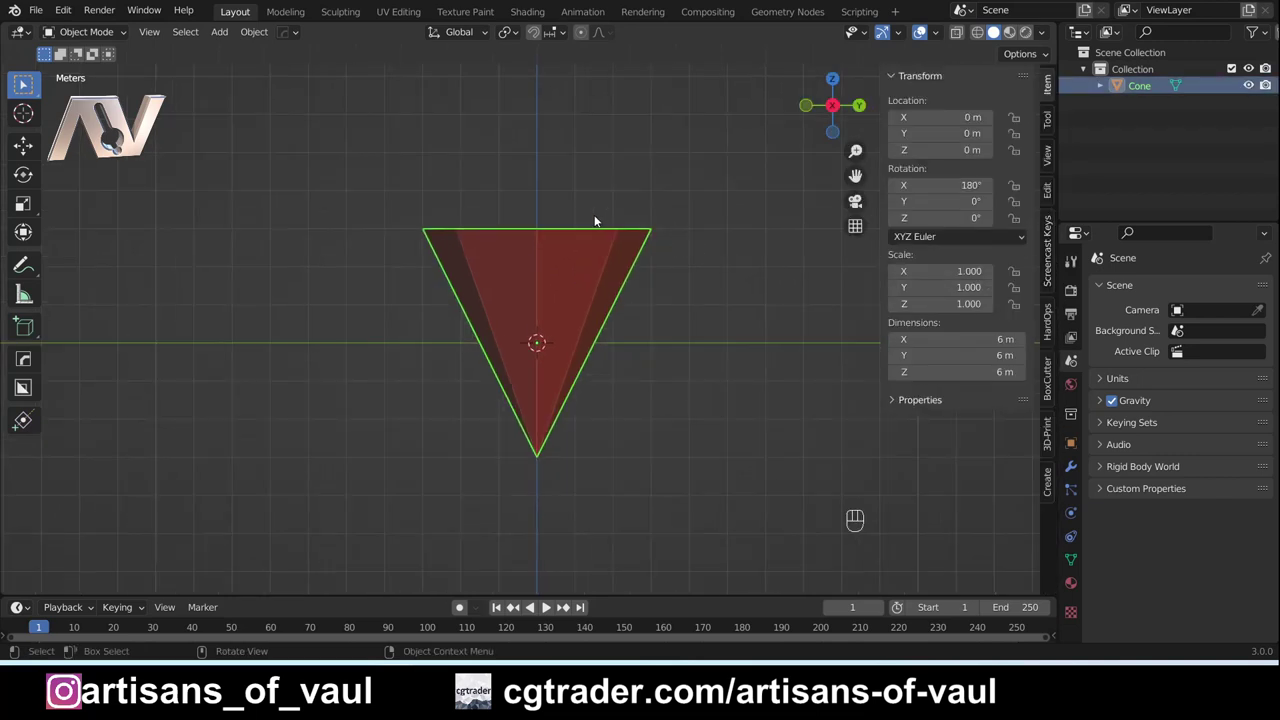
Step: Bevel the cone's wide rim, leave Edit Mode and move the cone down along Z below the origin
drag(561, 202, 568, 247)
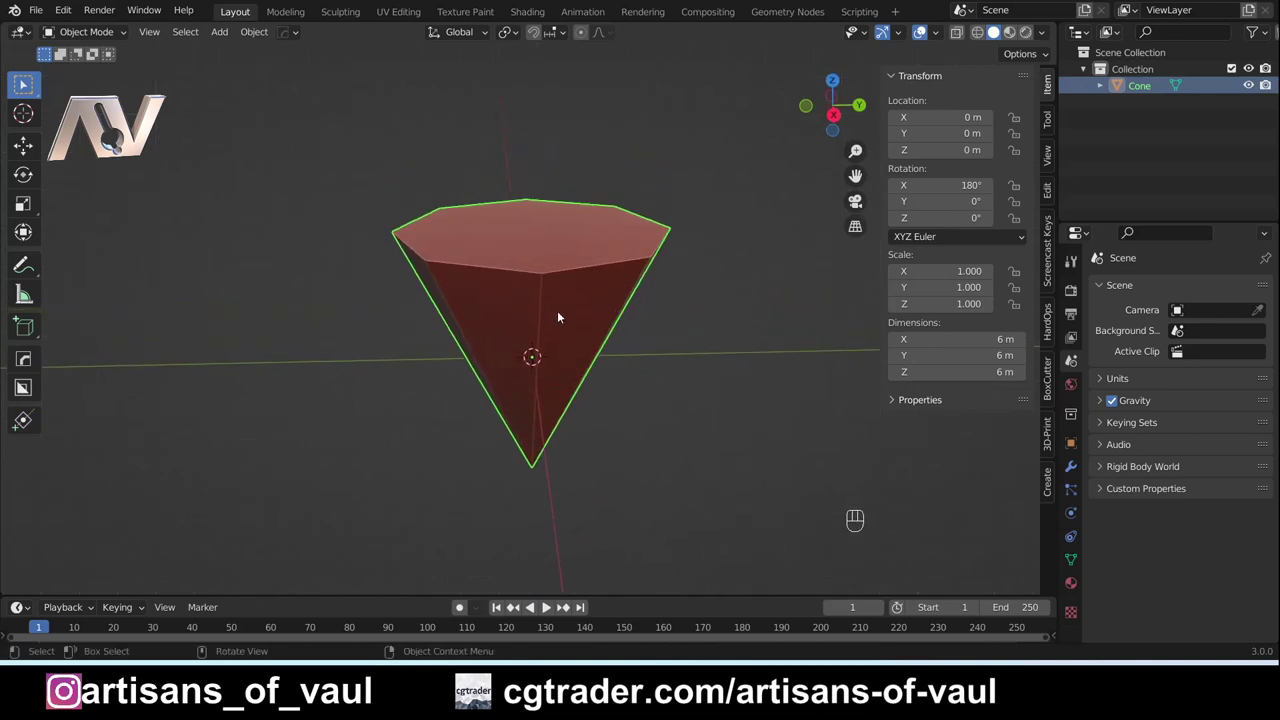
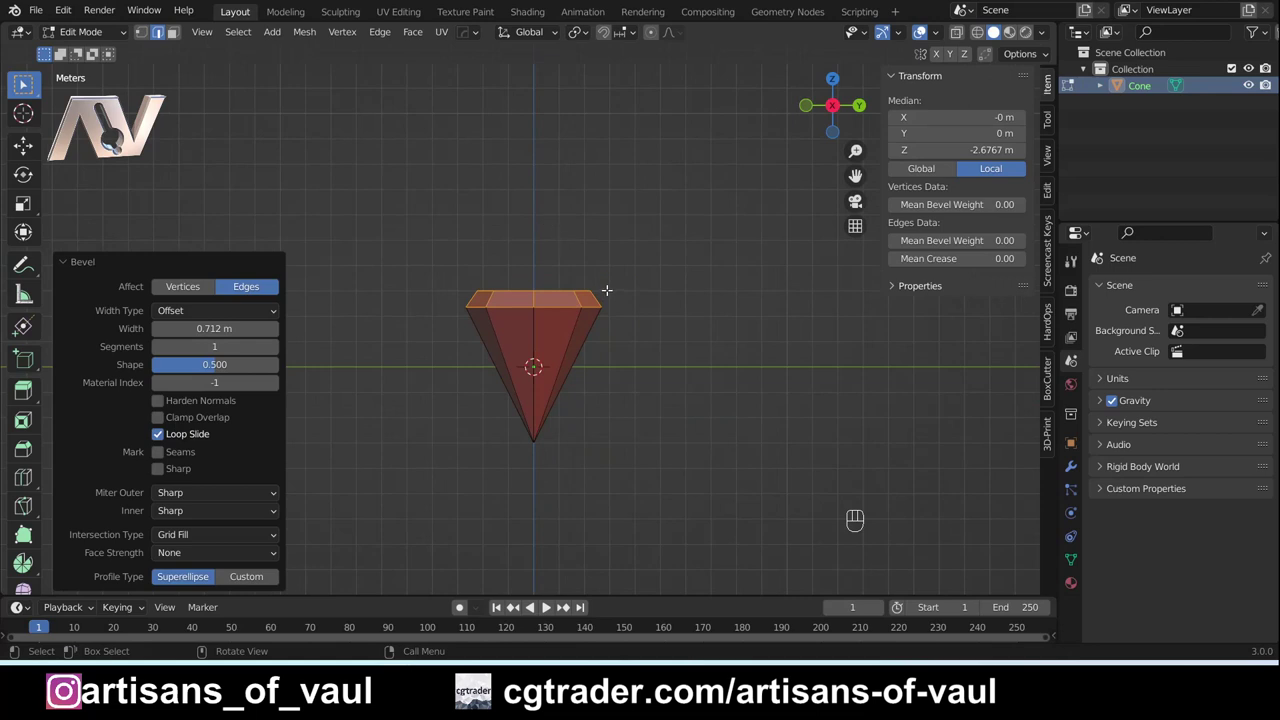
key(Tab)
key(g)
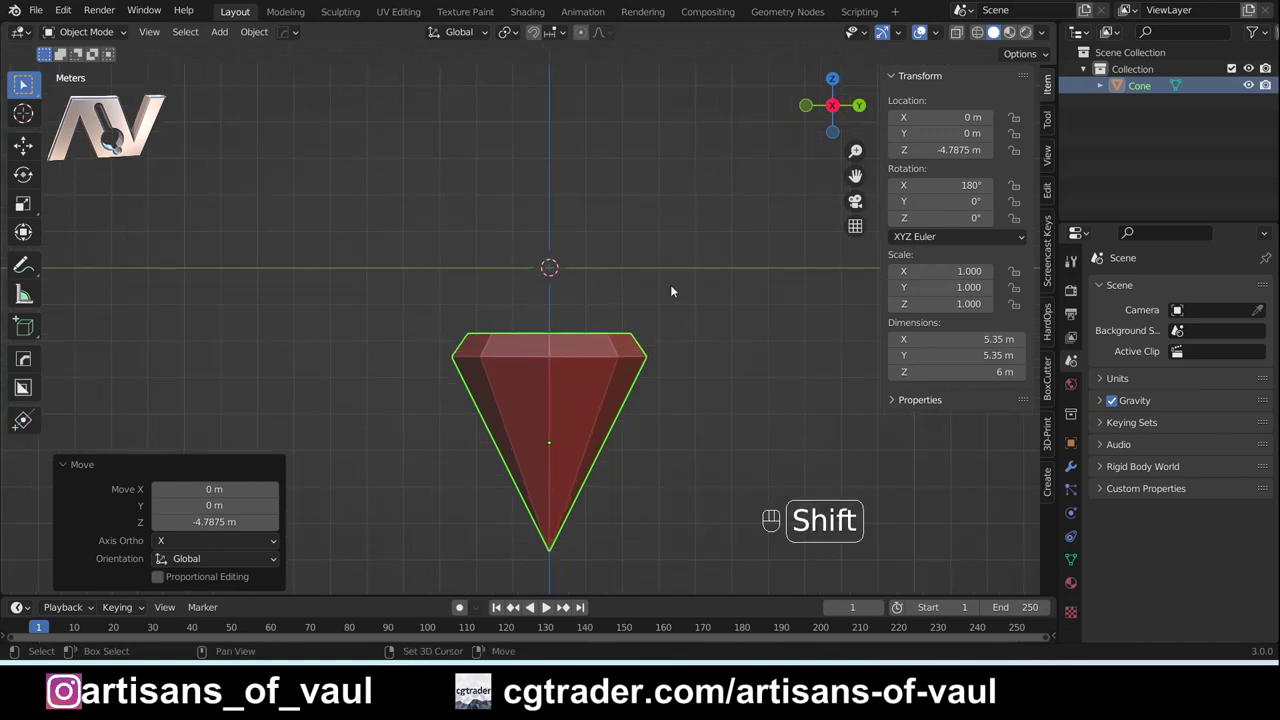
Step: Add a 128-vertex cylinder, radius 3 m, depth 2 m, above the cone and start editing its underside
key(shift+a)
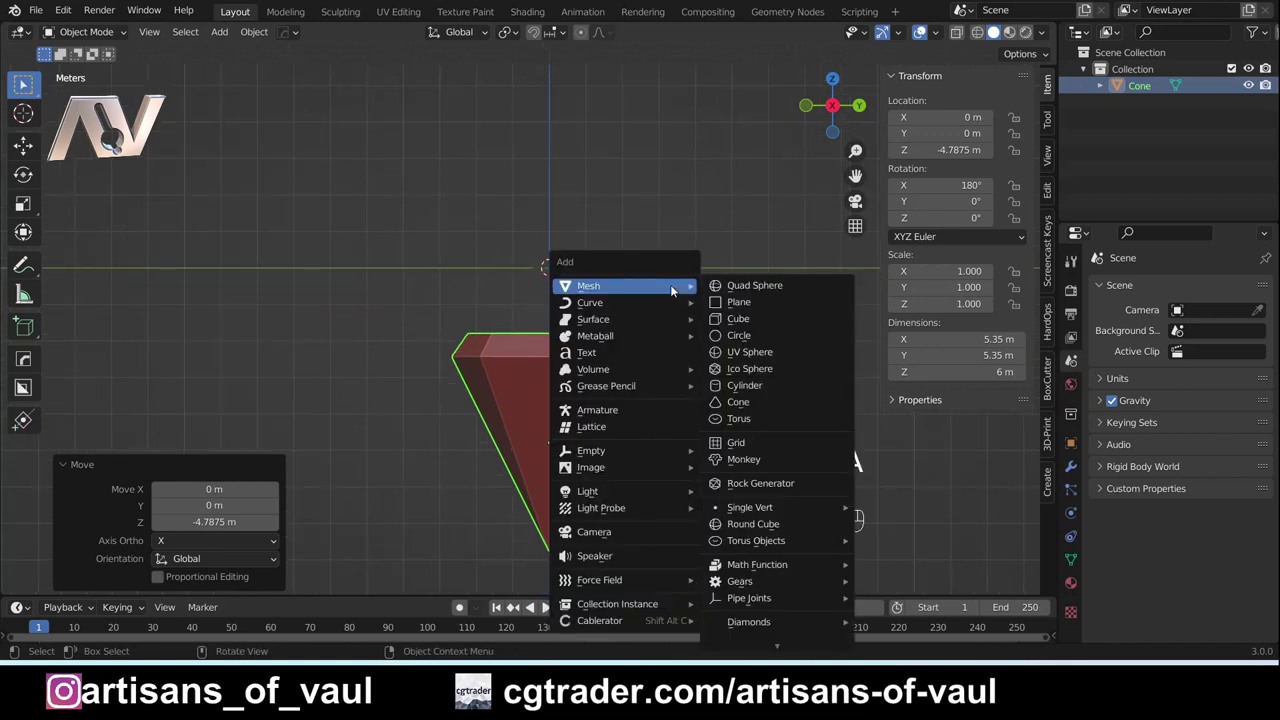
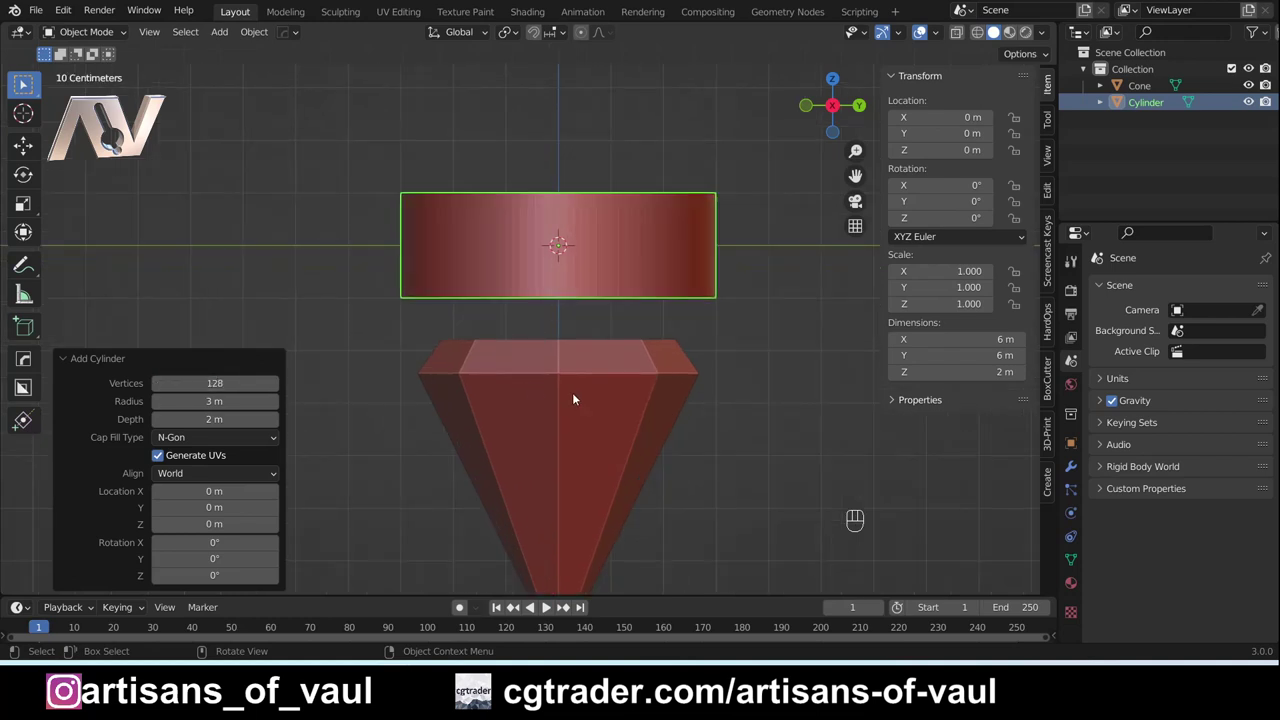
drag(585, 378, 575, 321)
middle_click(564, 335)
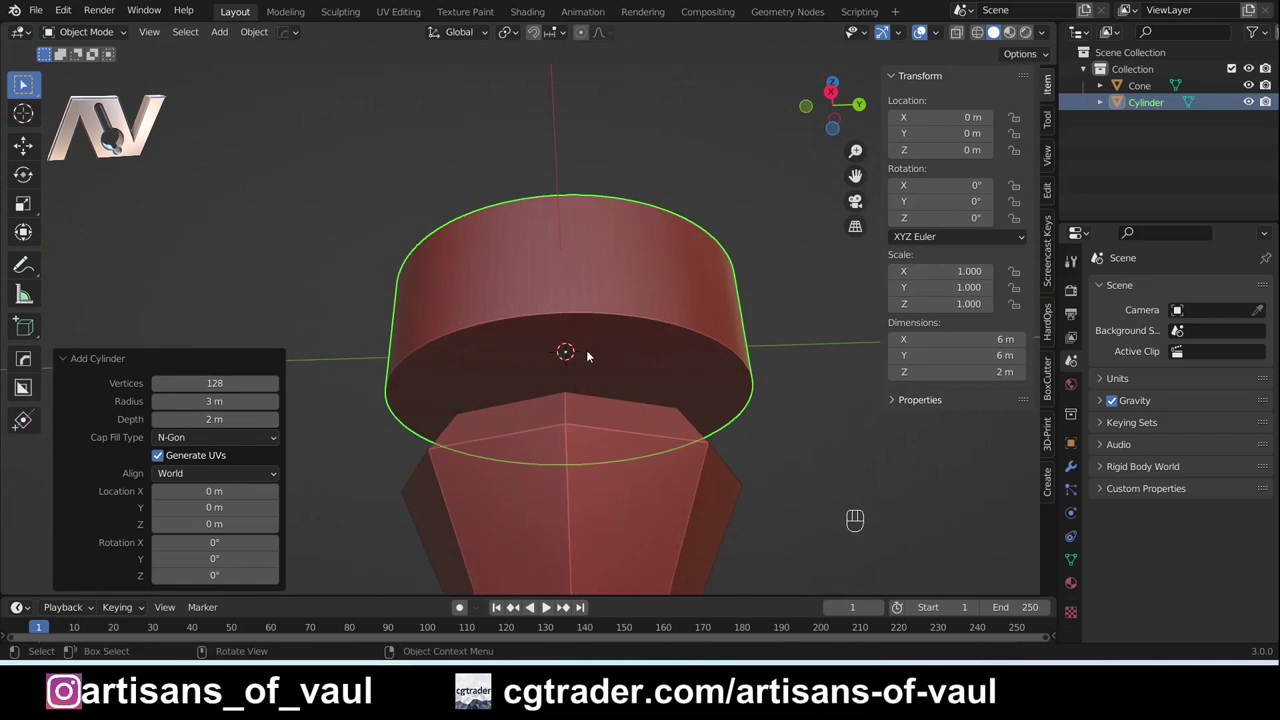
key(Tab)
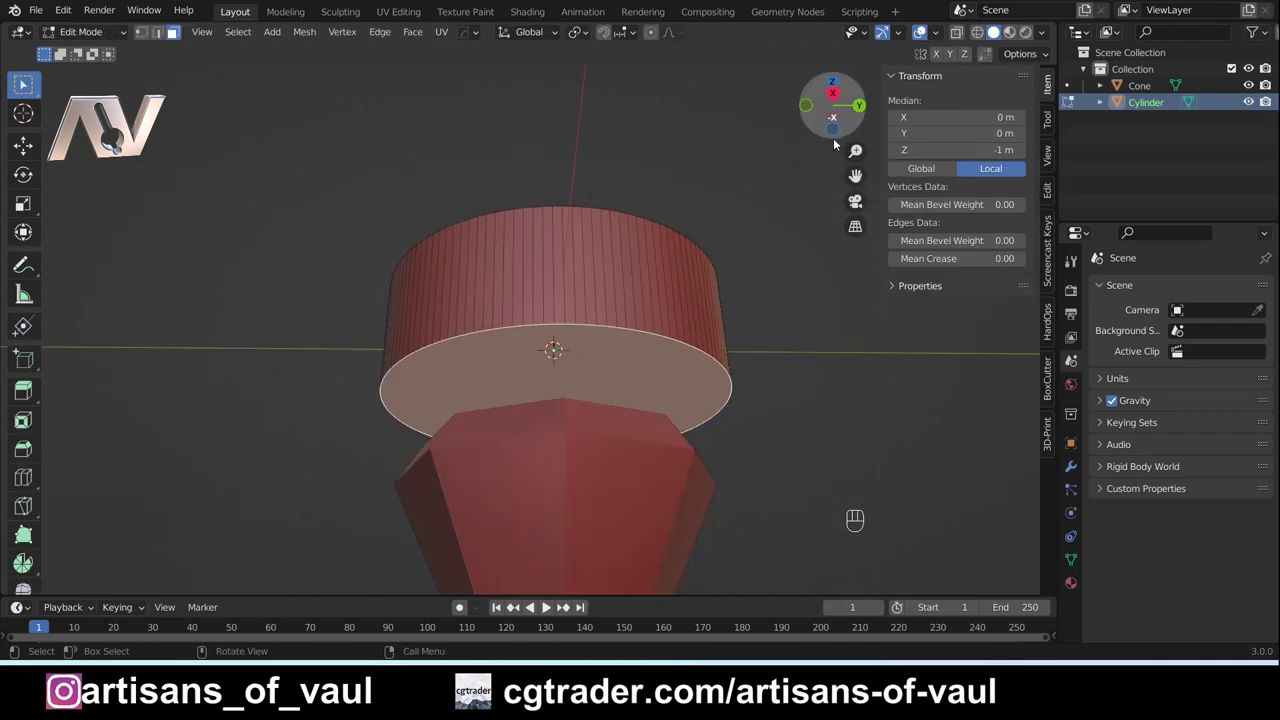
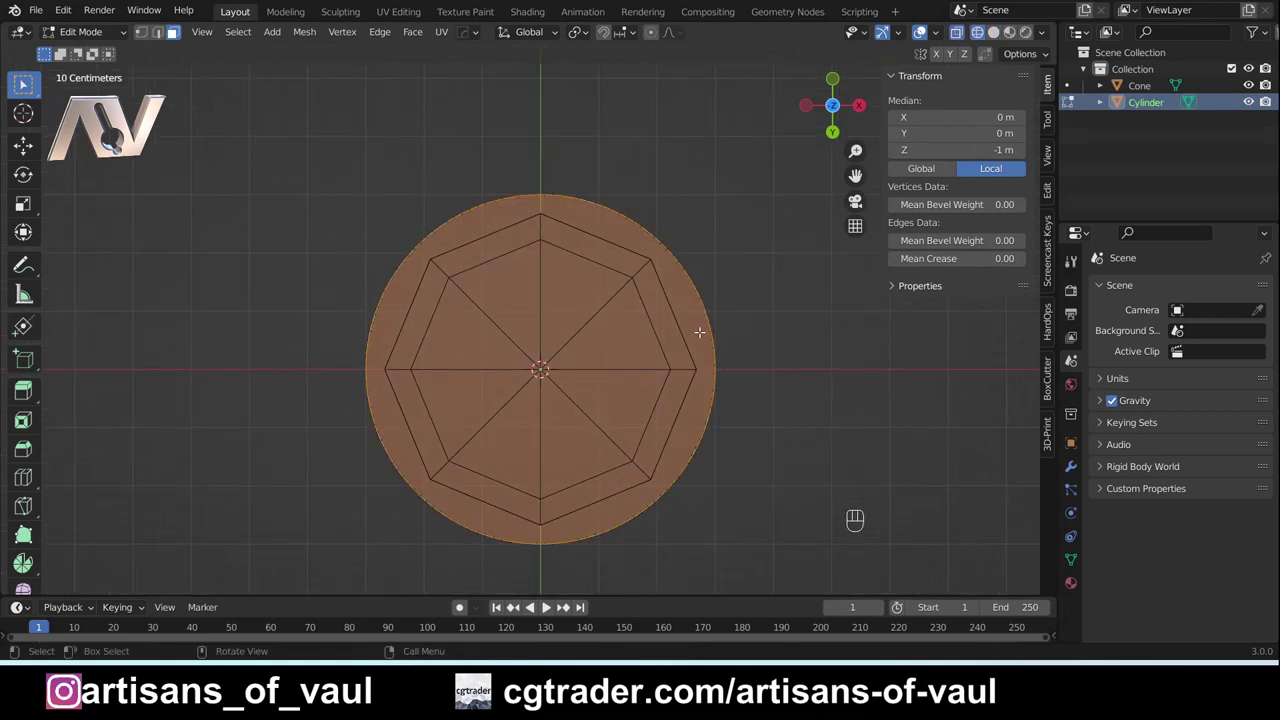
Step: Inset and extrude the bottom face into a narrow neck, then bevel the neck edges
key(i)
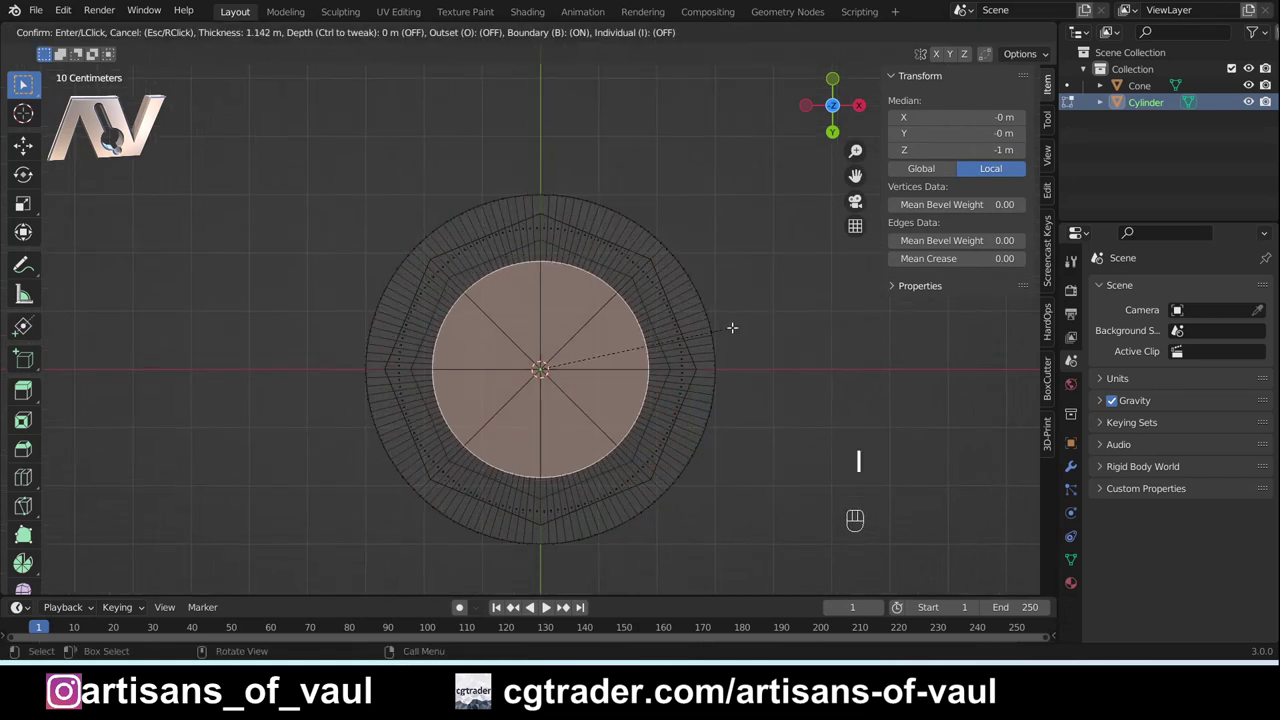
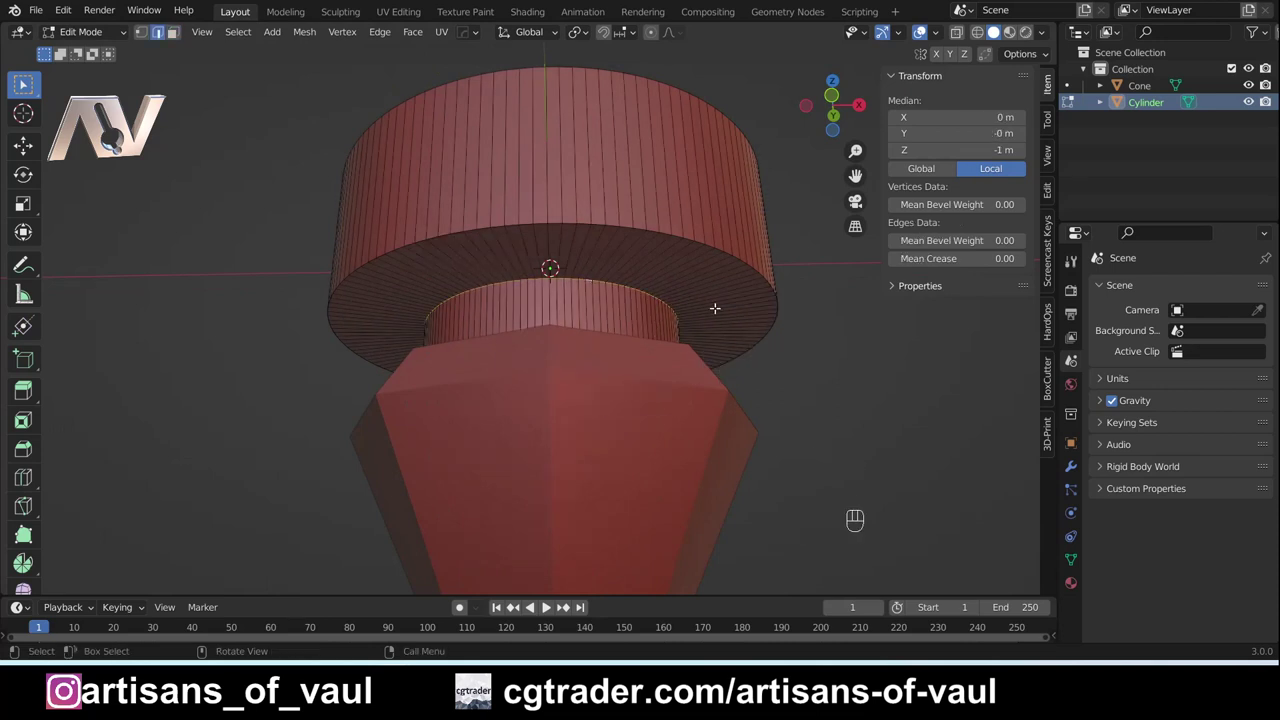
key(ctrl+b)
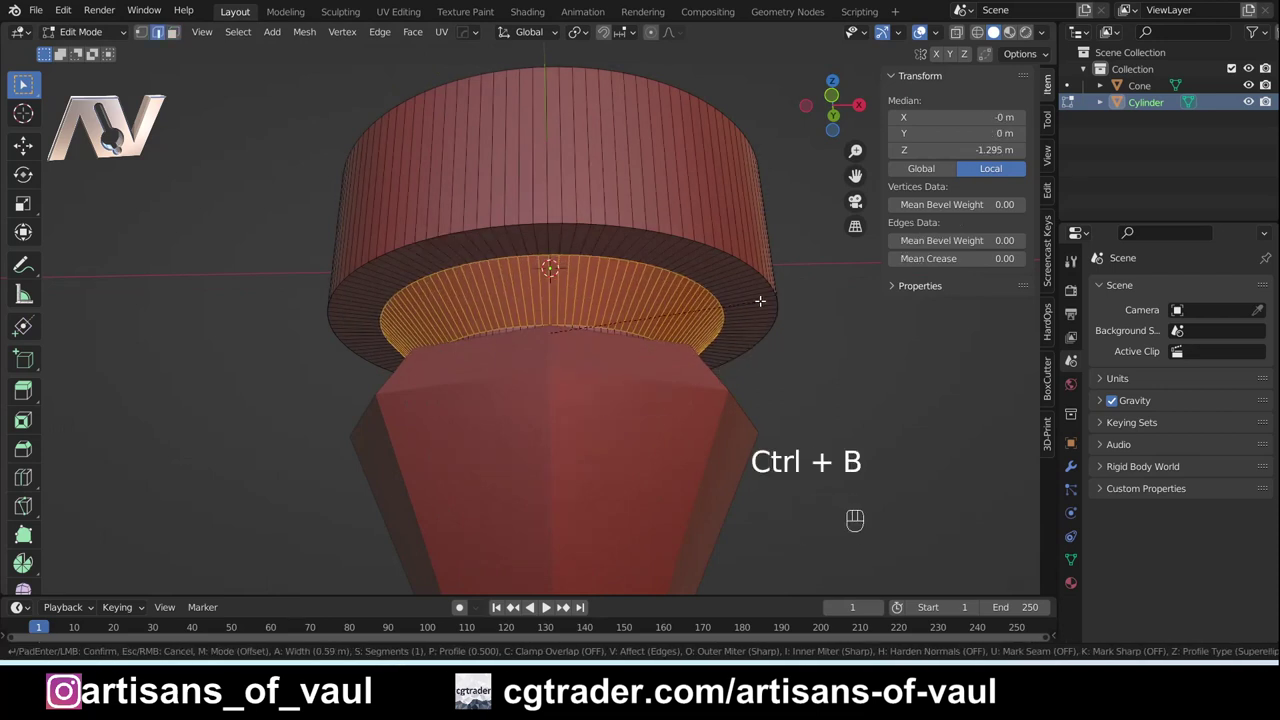
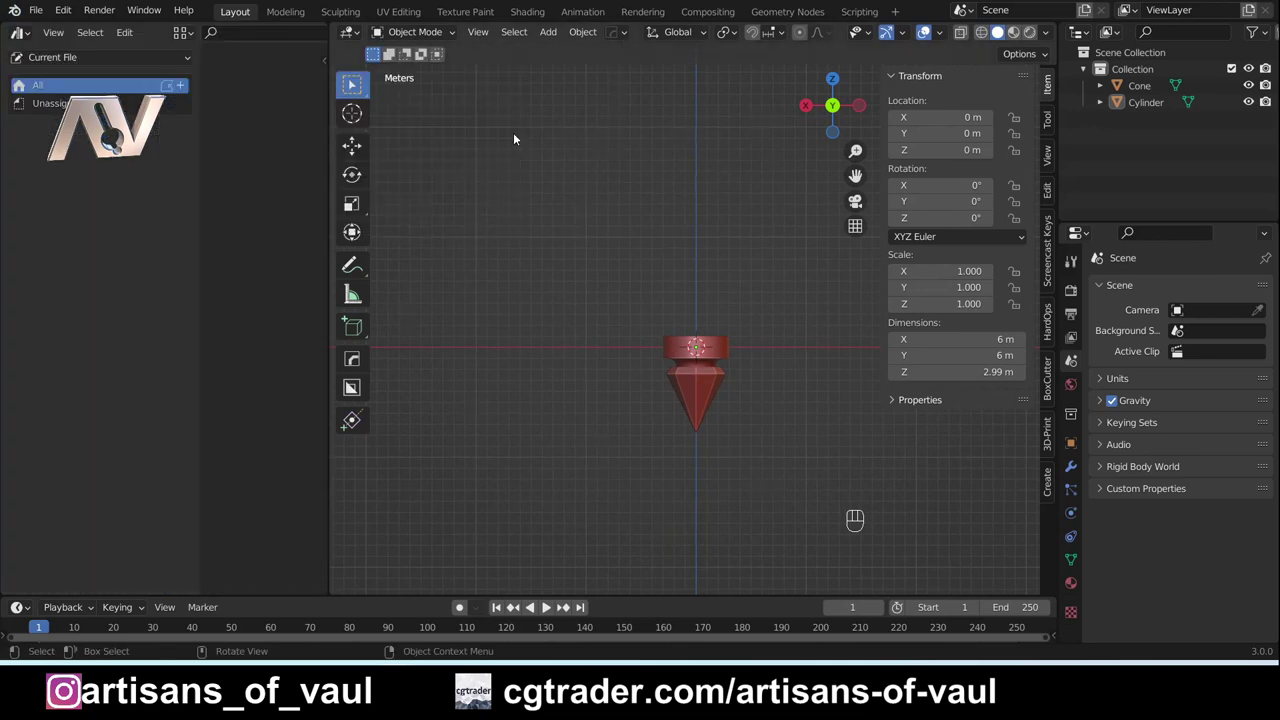
Step: Drag the 4_Multicable asset from the User Library onto the cylinder top and zoom in on it
drag(57, 71, 53, 108)
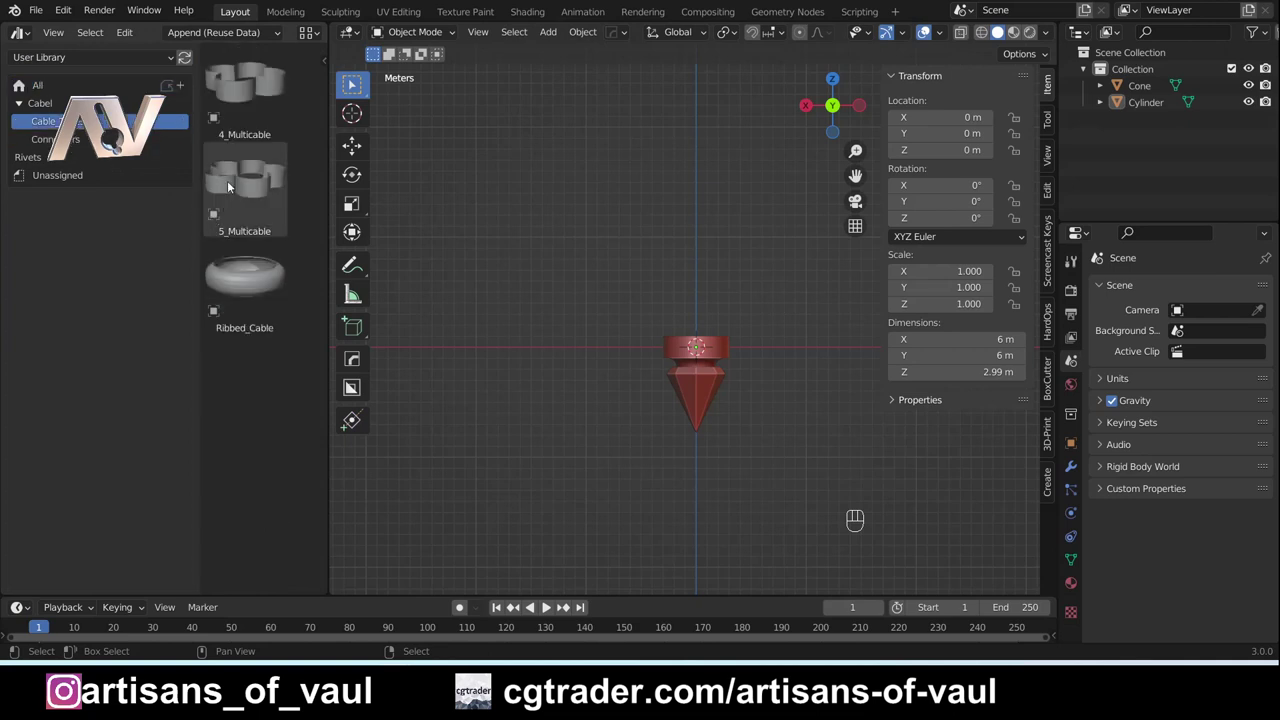
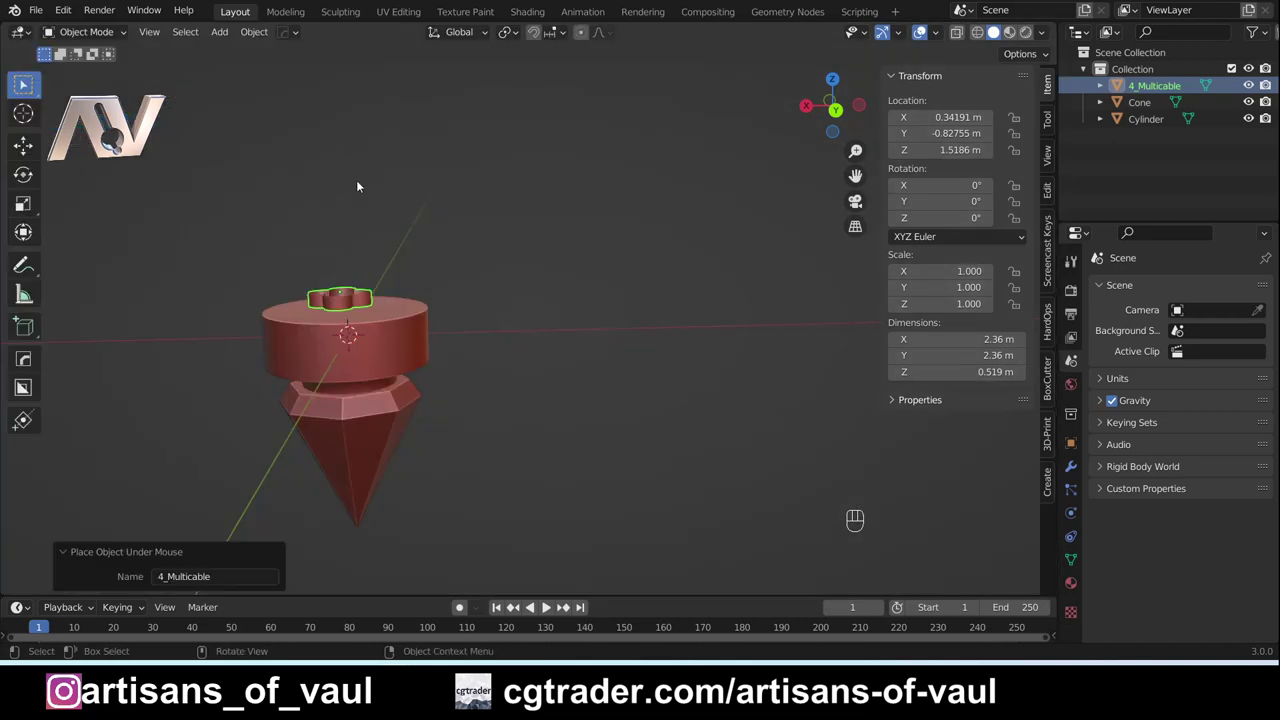
drag(369, 194, 486, 195)
drag(507, 260, 476, 288)
drag(468, 171, 537, 396)
click(529, 304)
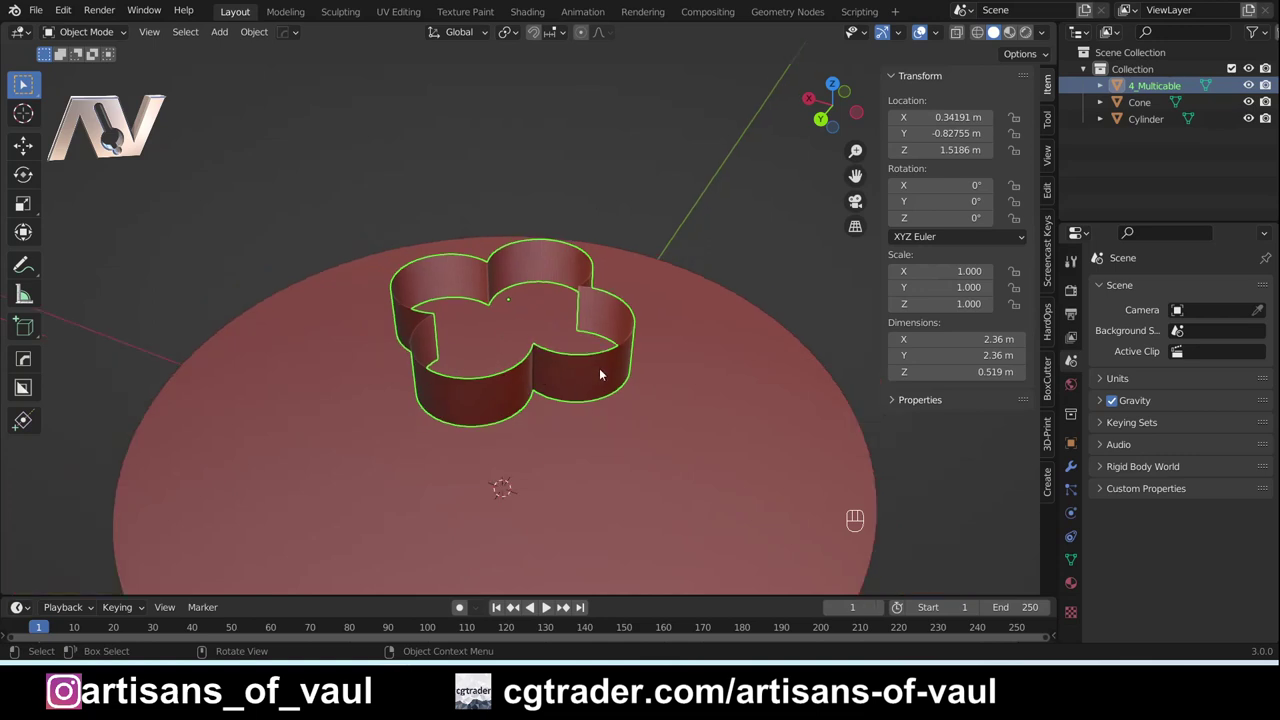
Step: Orbit around the placed cable piece and settle on a straight front view
drag(603, 370, 517, 374)
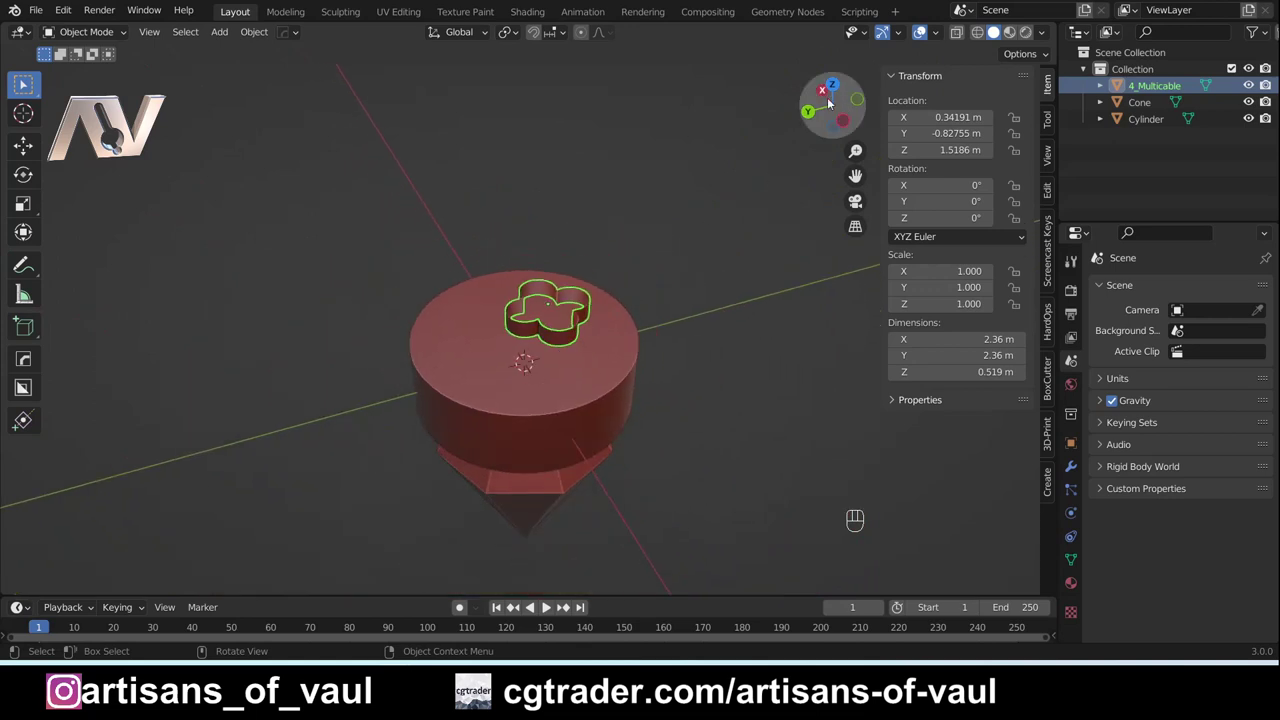
drag(626, 295, 628, 250)
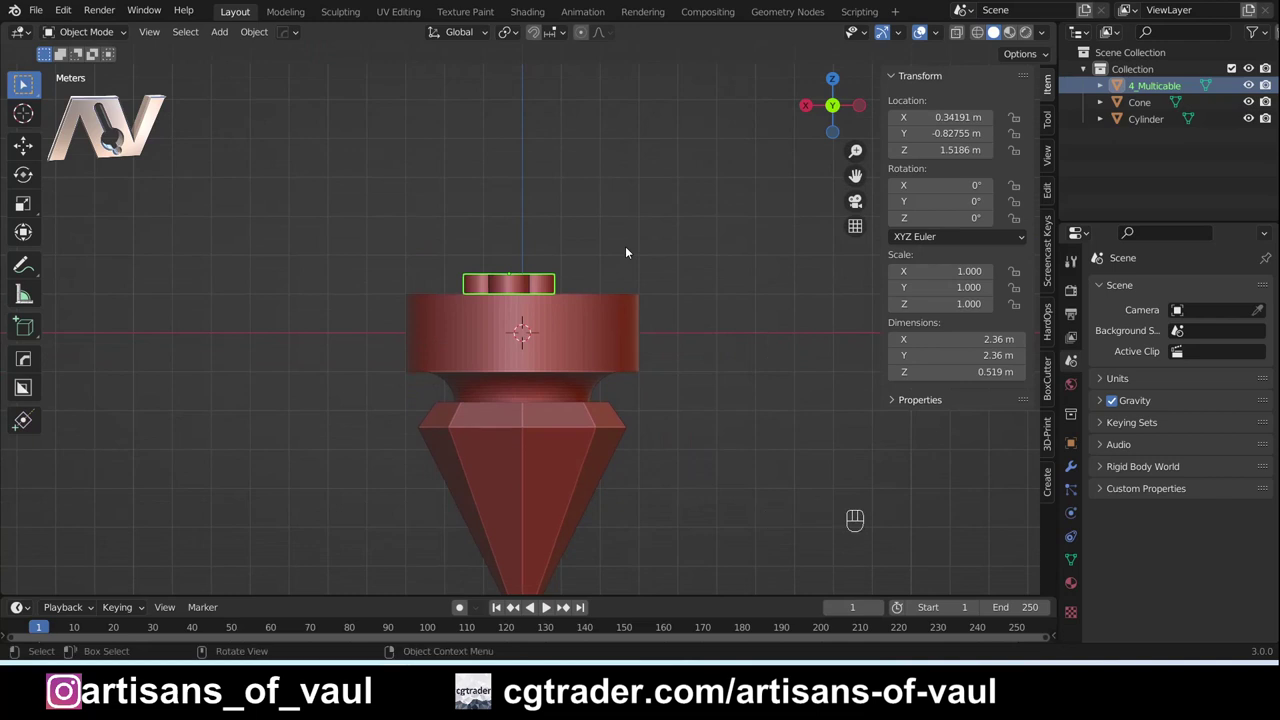
Step: Reset the cable to the origin, scale it to the cylinder's width and seat it on the cylinder top
key(shift+s)
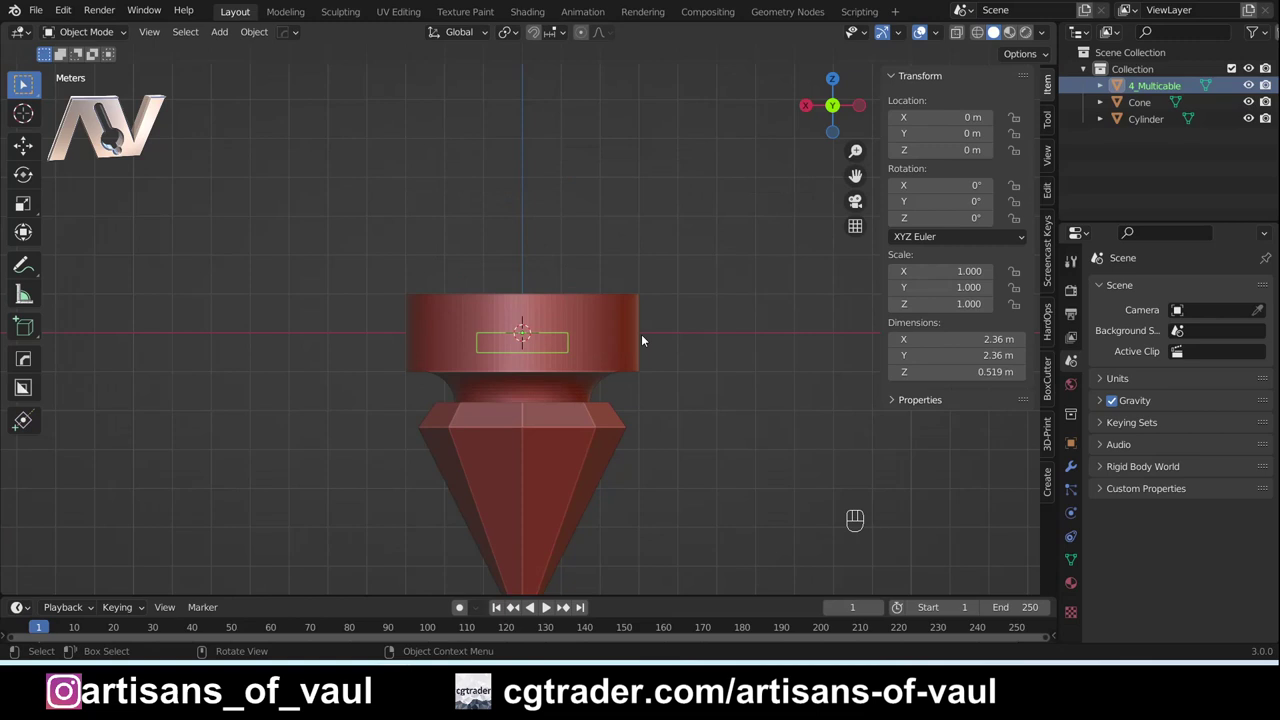
key(g)
key(s)
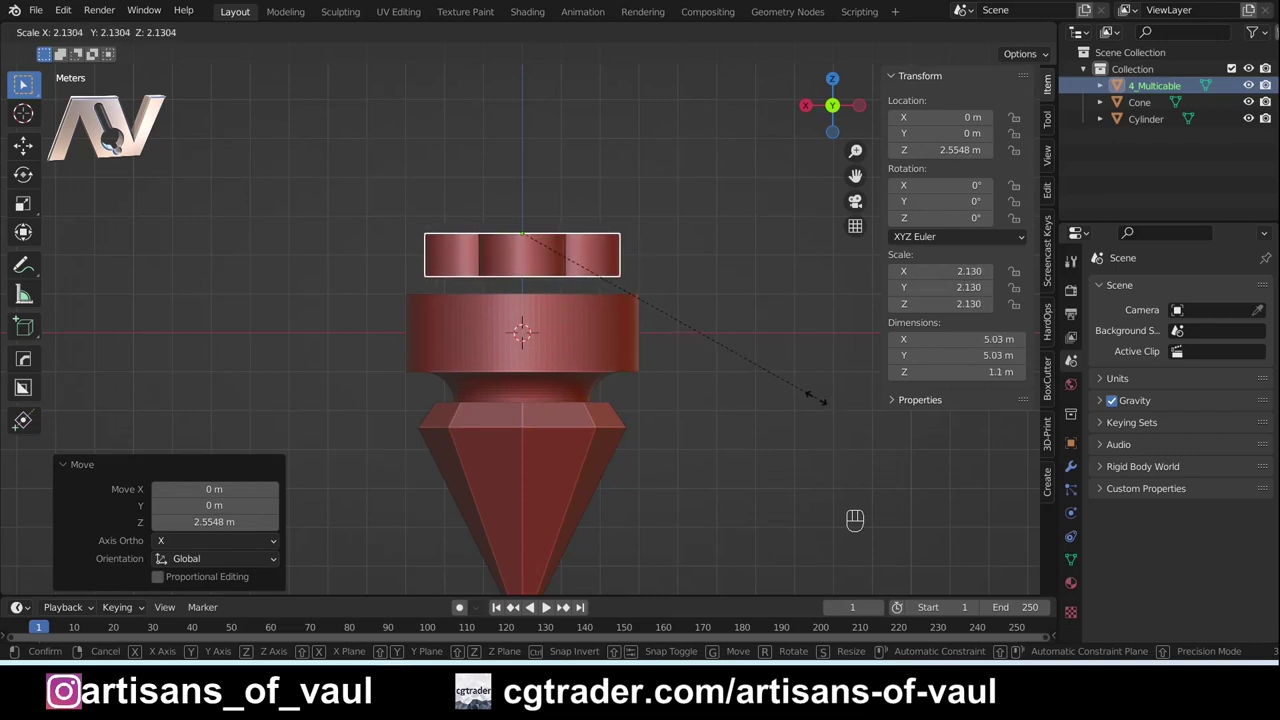
key(g)
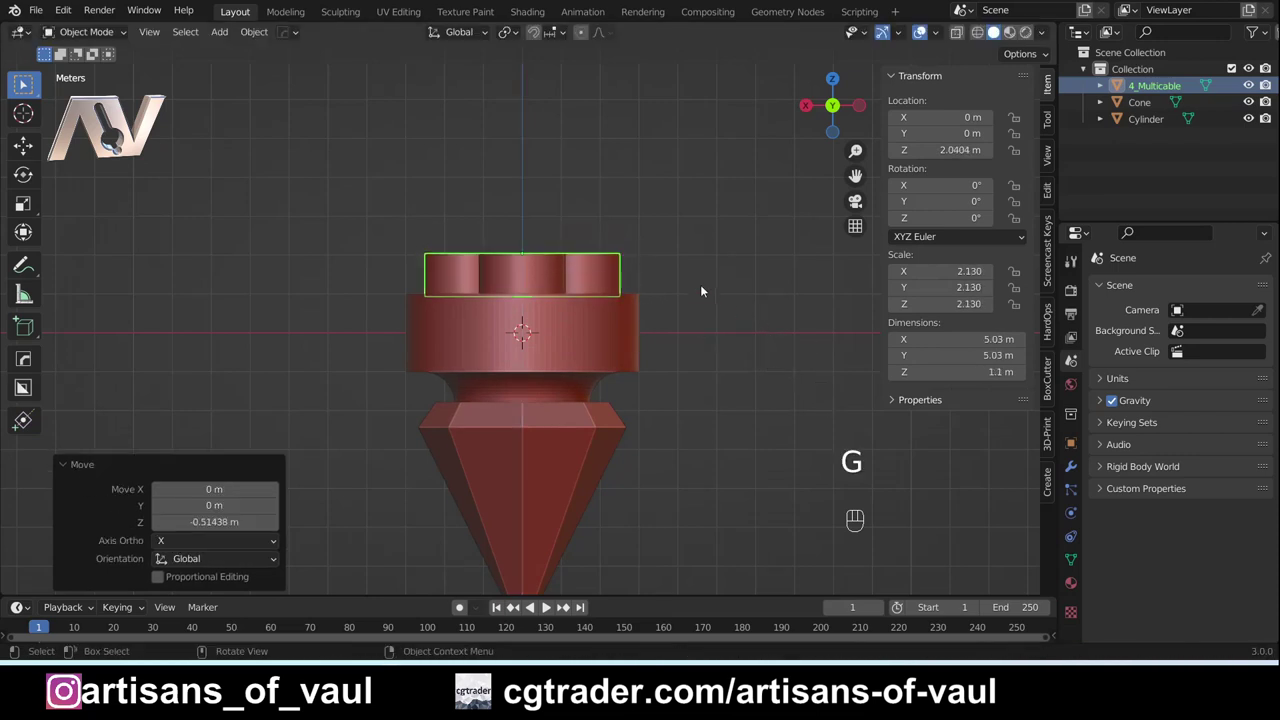
drag(622, 213, 624, 265)
key(KP_Divide)
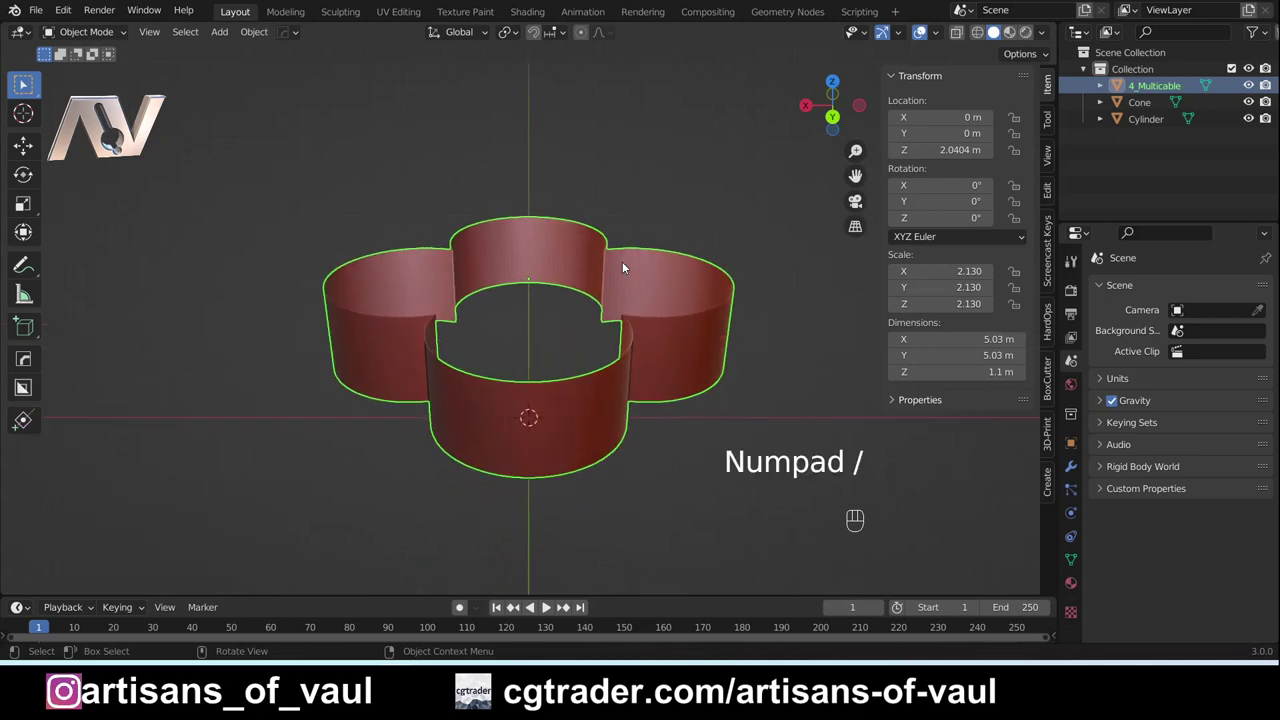
Step: Extrude the cable's top into a tall column and add 100 horizontal loop cuts along it
key(Tab)
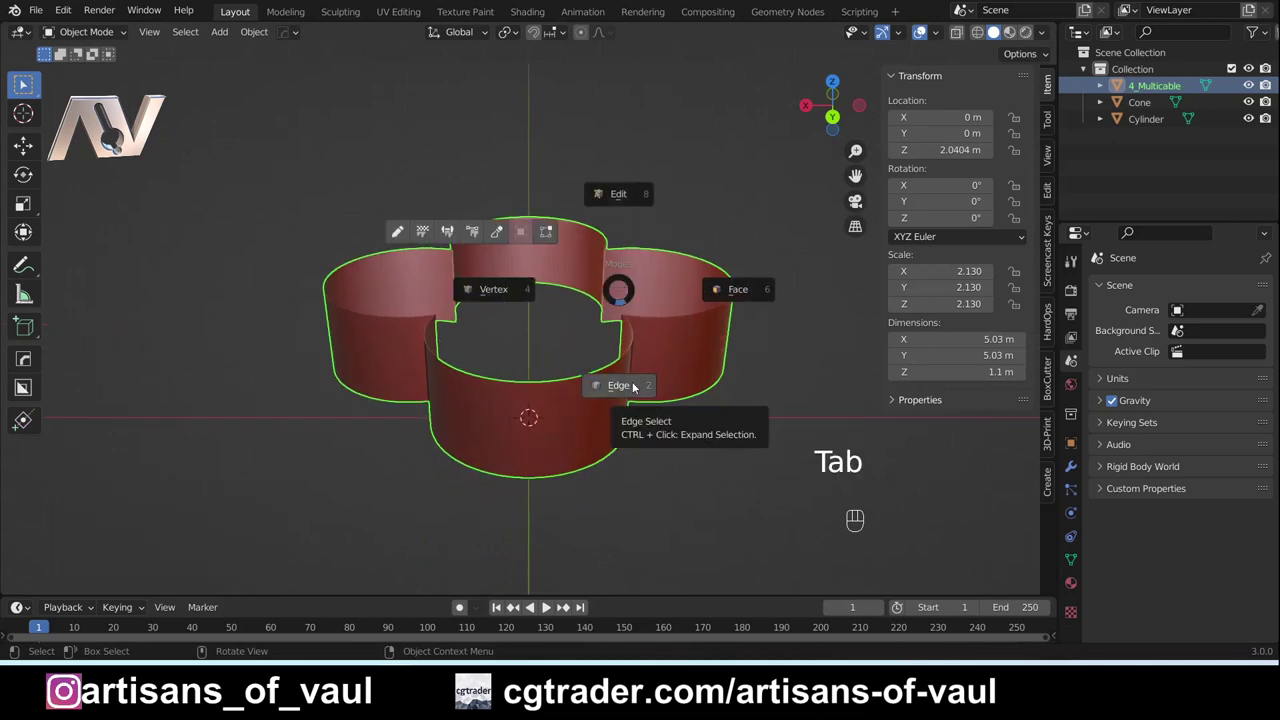
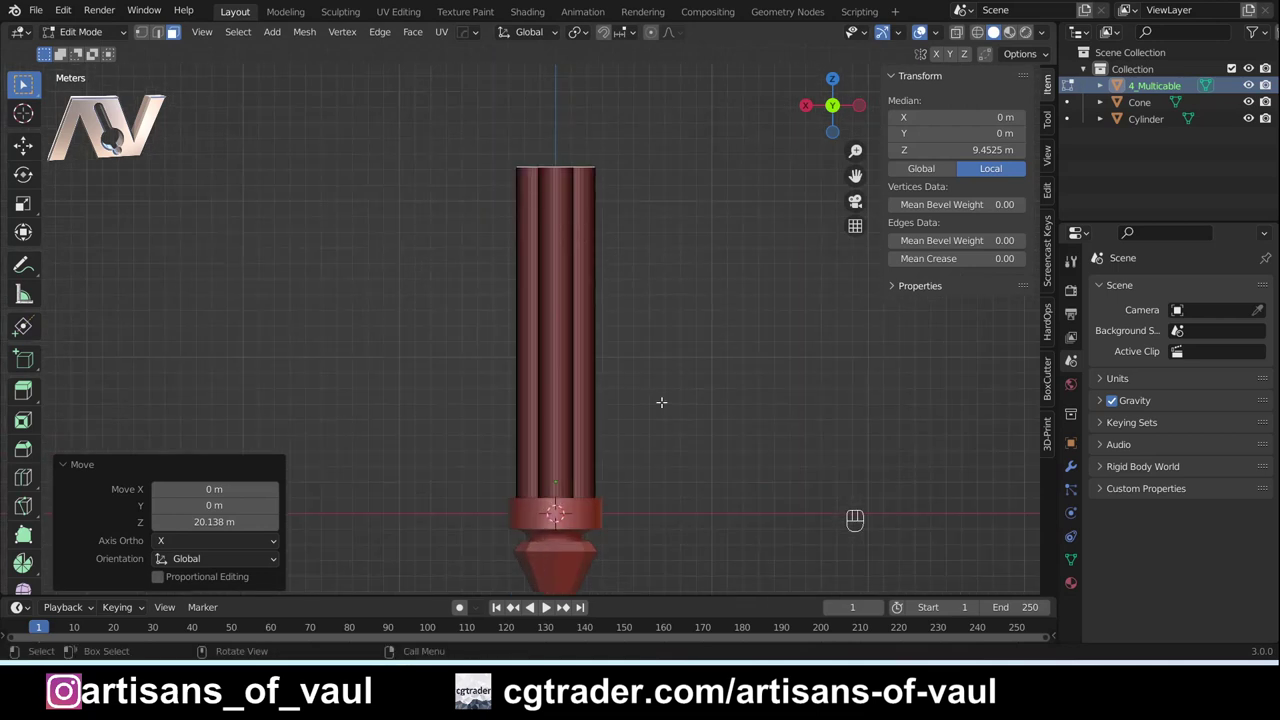
key(Tab)
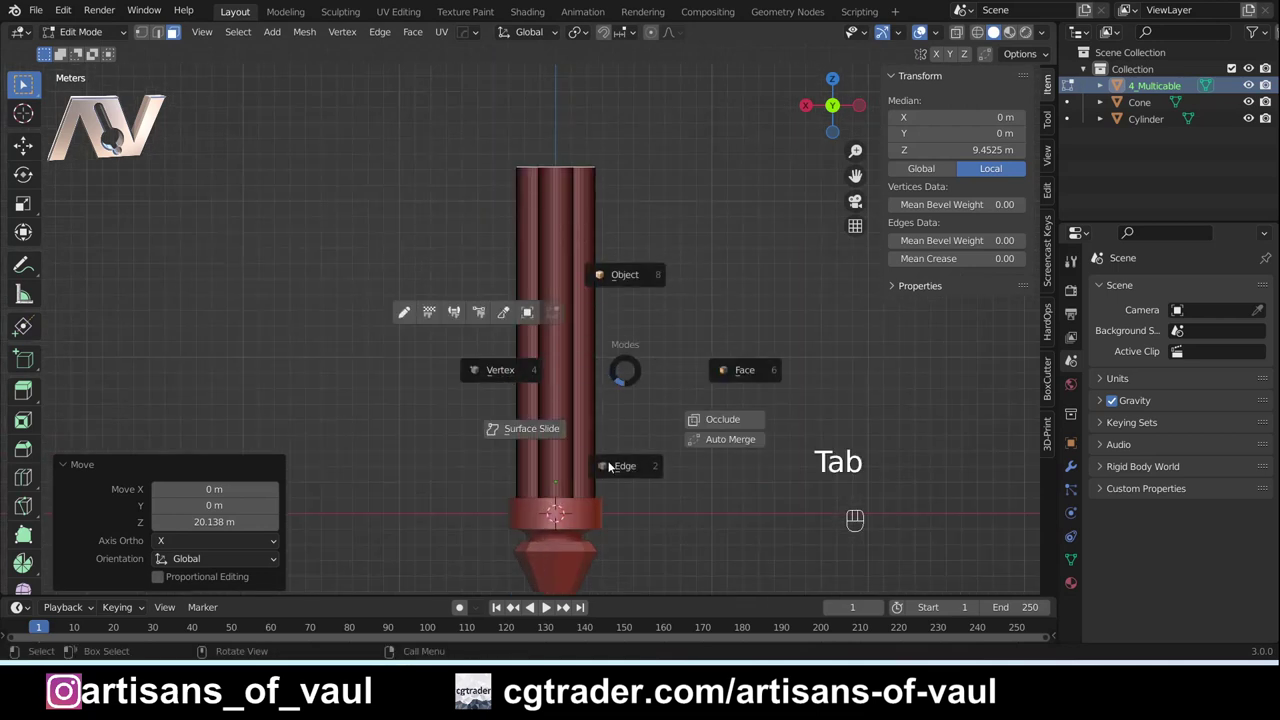
key(ctrl+r)
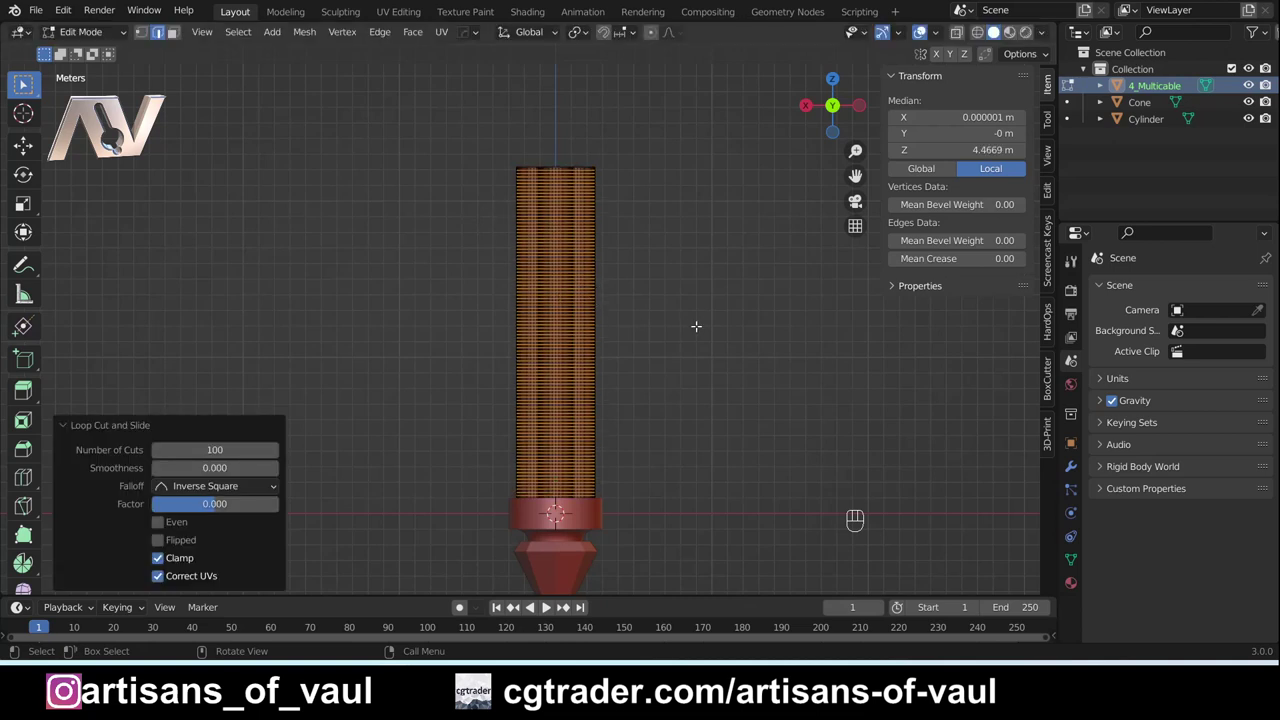
key(Tab)
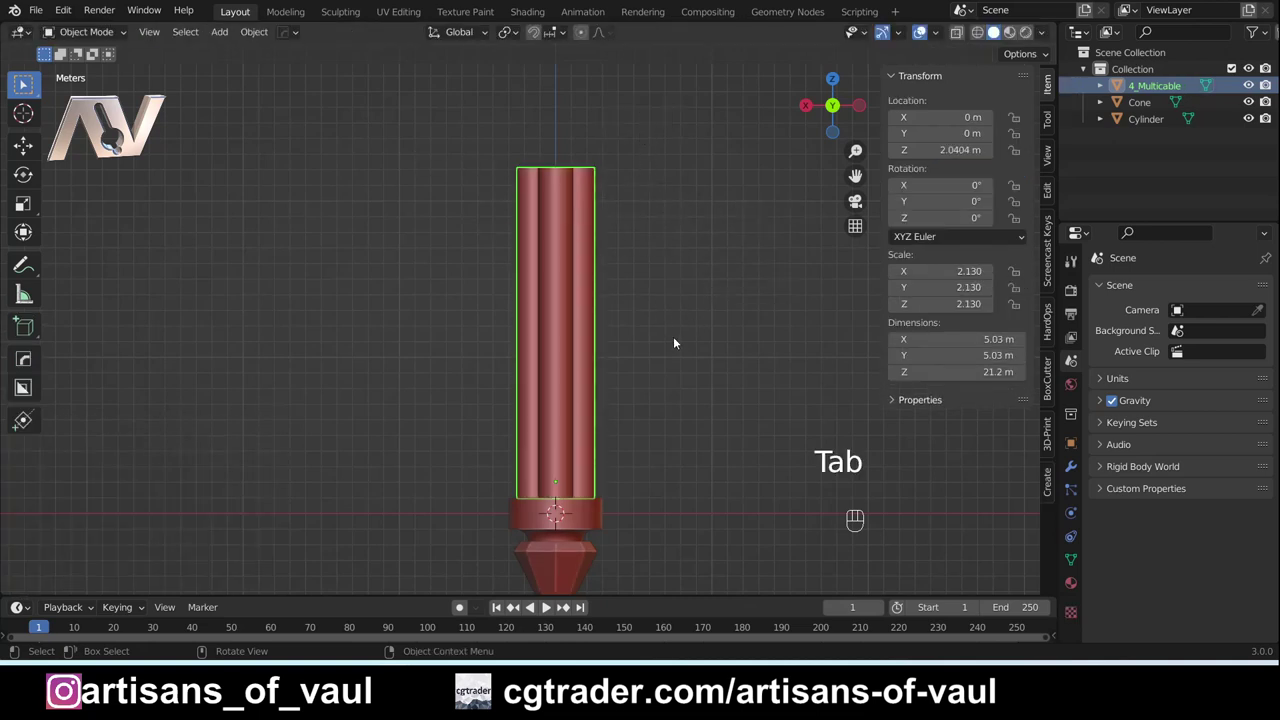
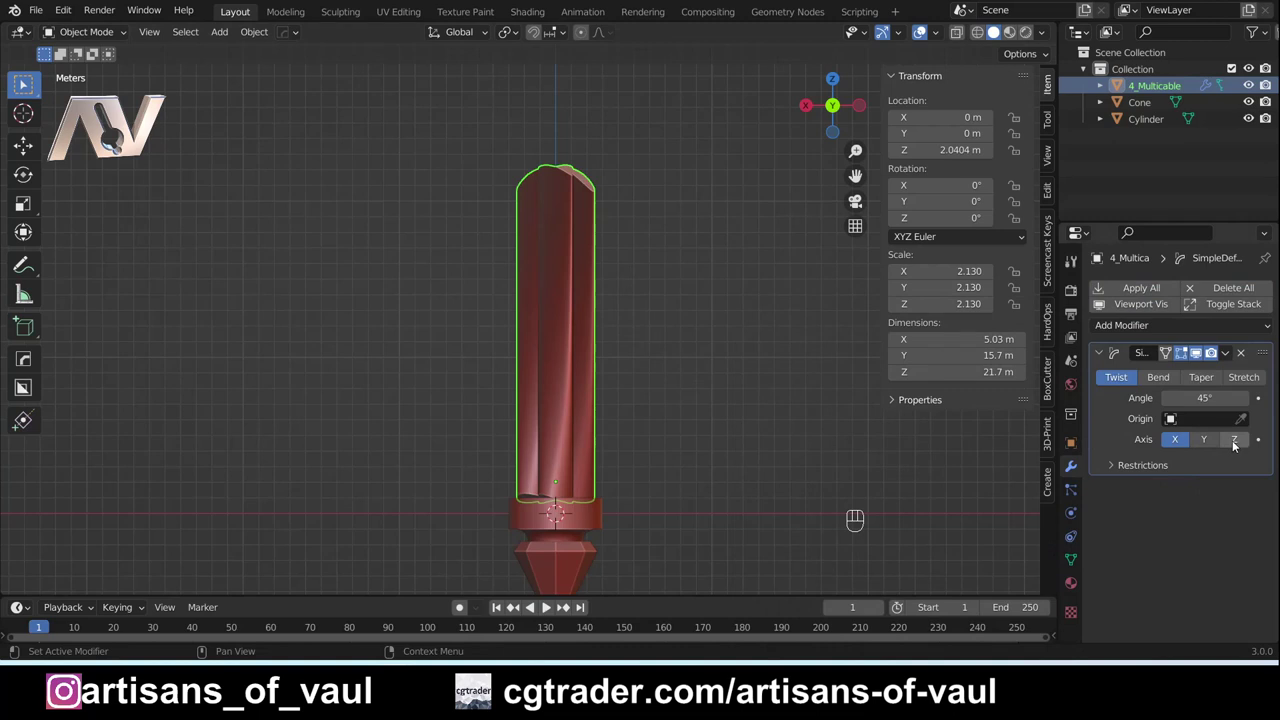
Step: Twist the ribbed column 360° with a Simple Deform modifier and bring up the Add menu for the next object
click(1234, 444)
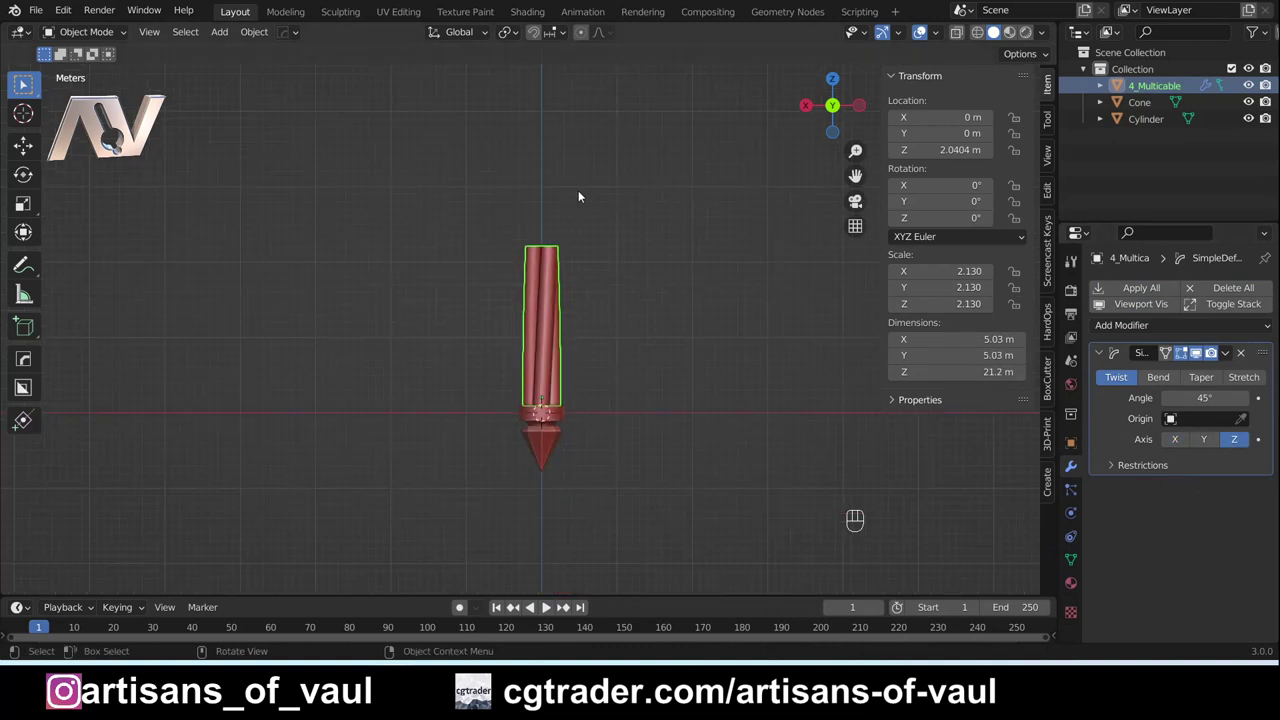
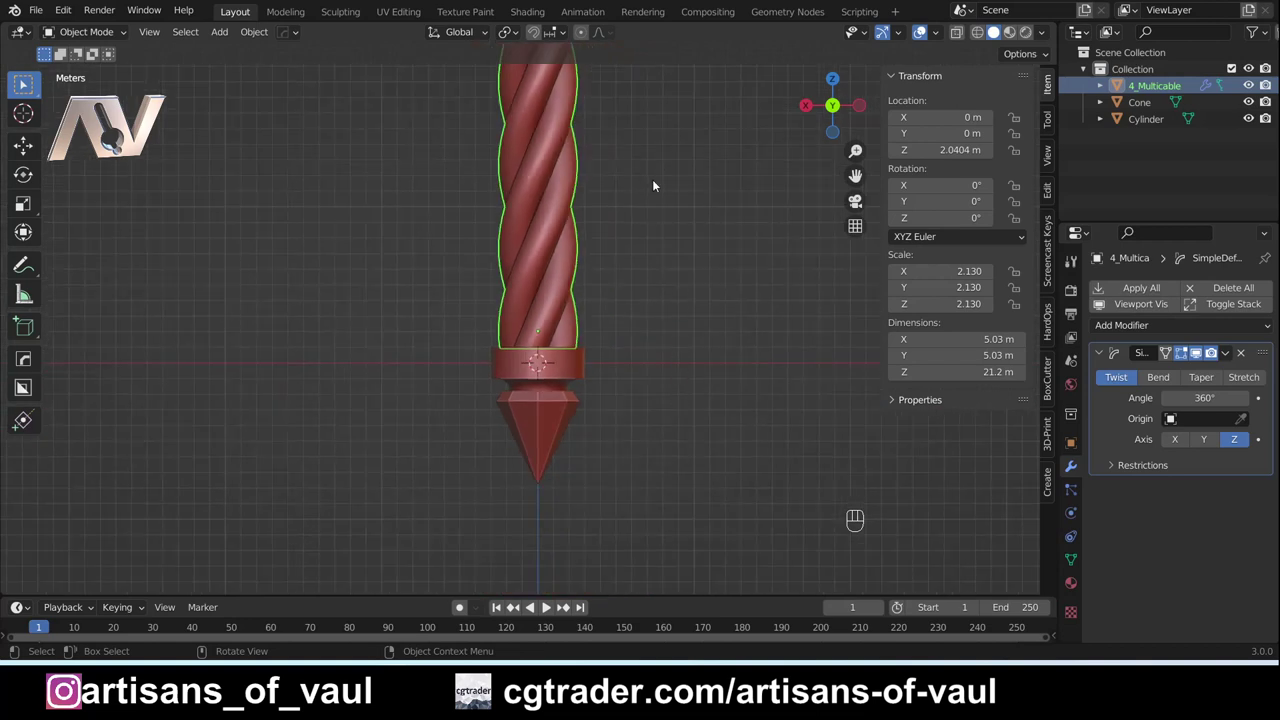
drag(633, 175, 612, 428)
click(590, 332)
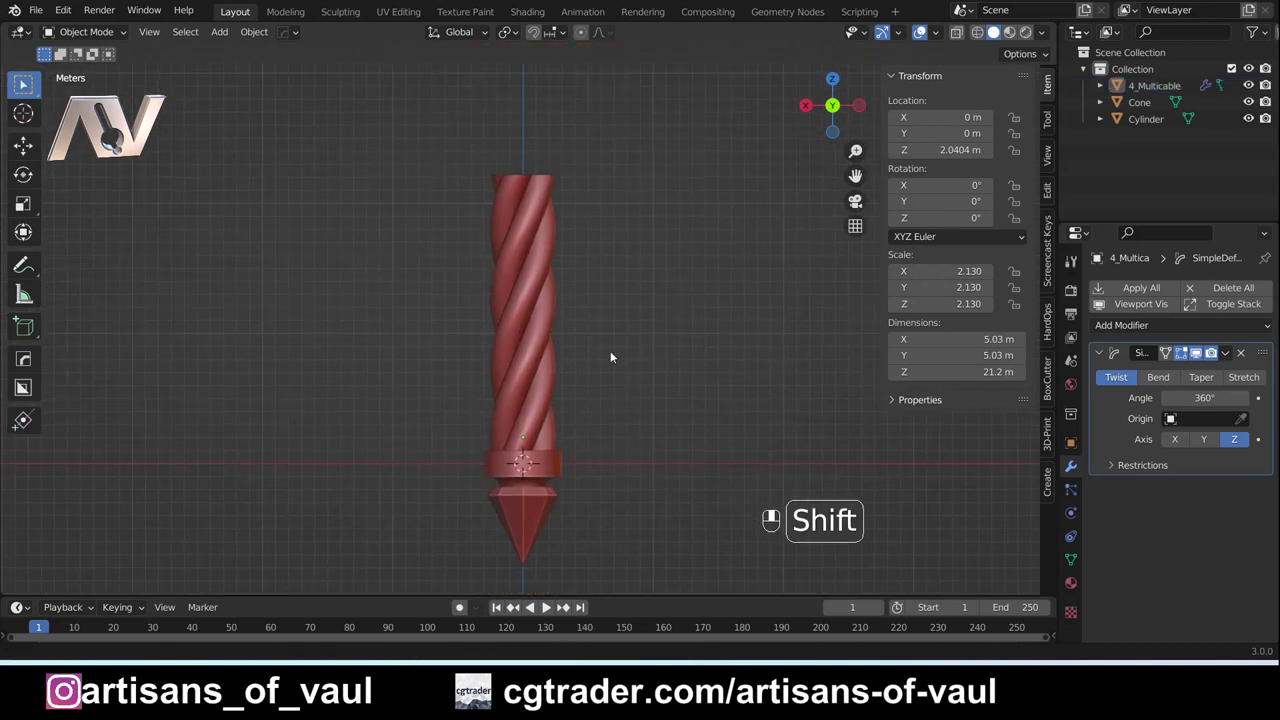
middle_click(544, 324)
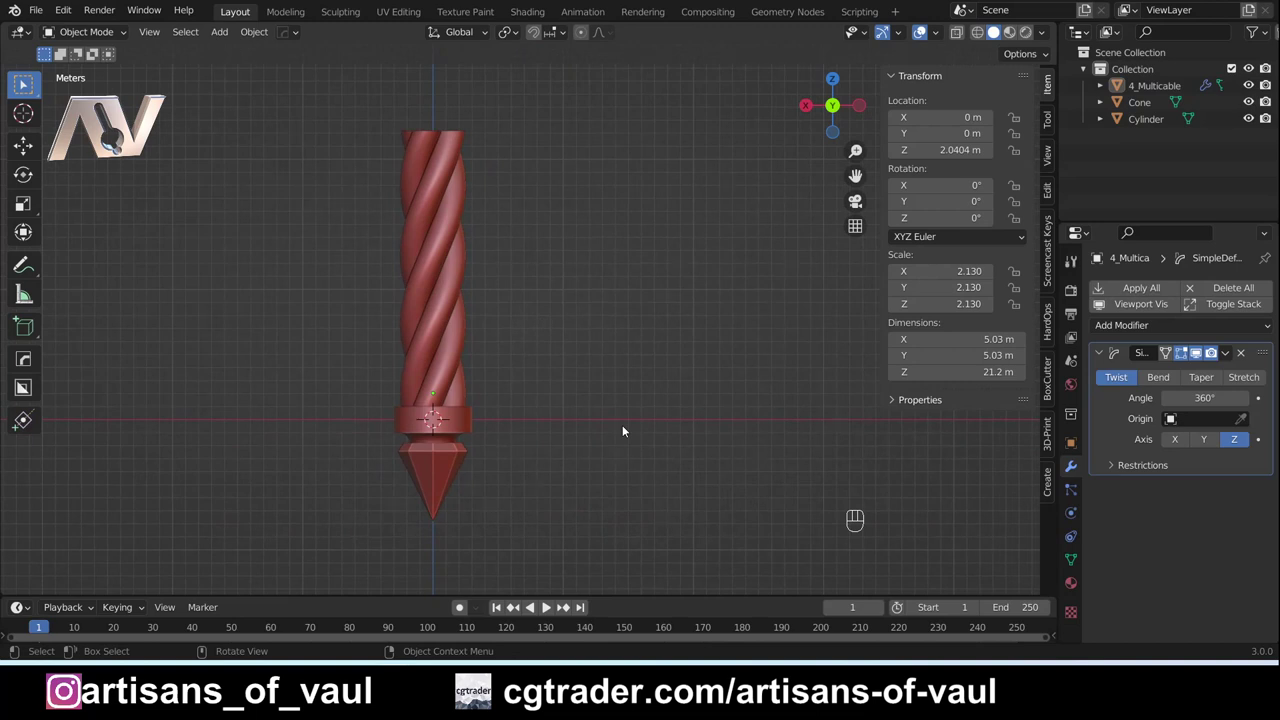
key(shift+a)
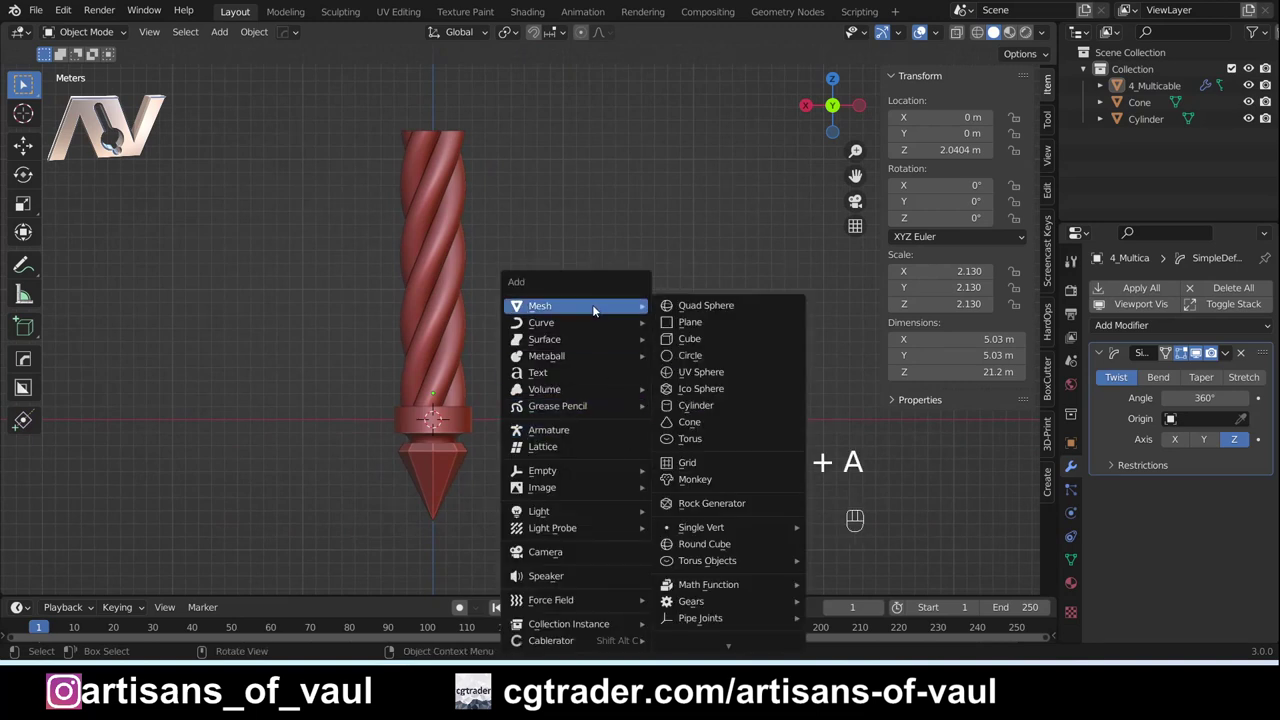
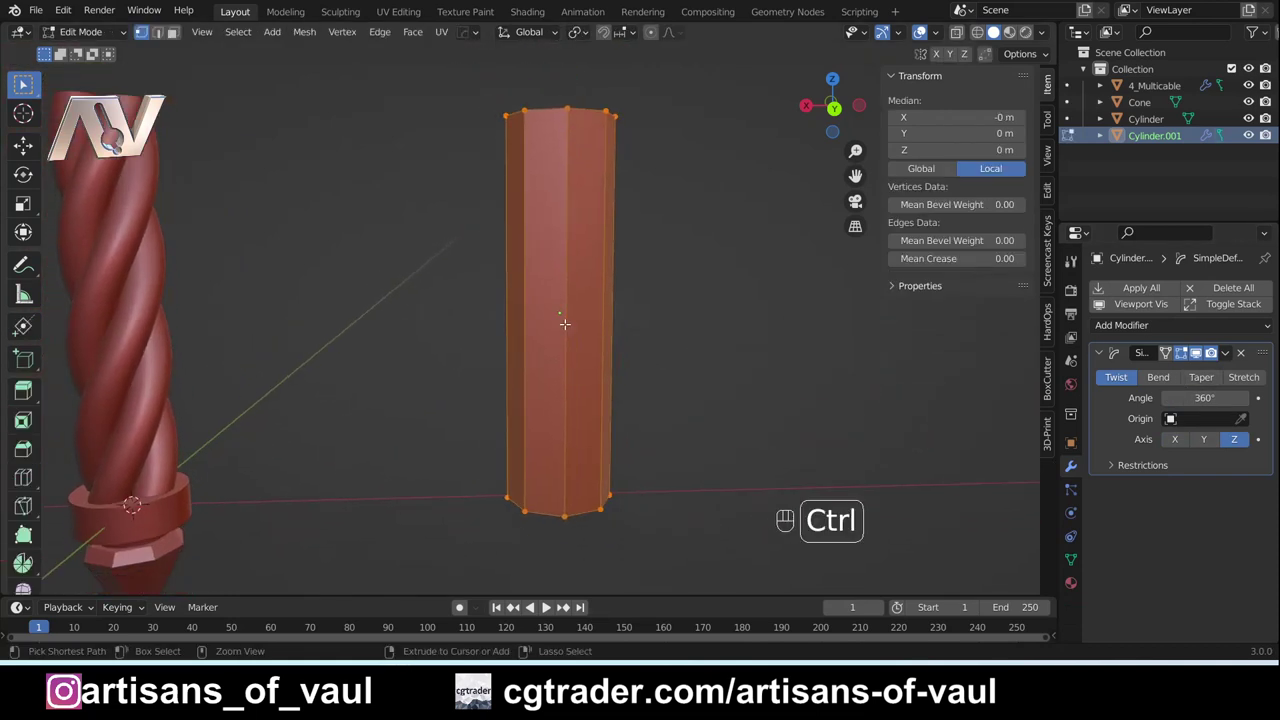
Step: Slice the new cylinder with 100 loop cuts and leave Edit Mode so its 270° twist shows
key(ctrl+r)
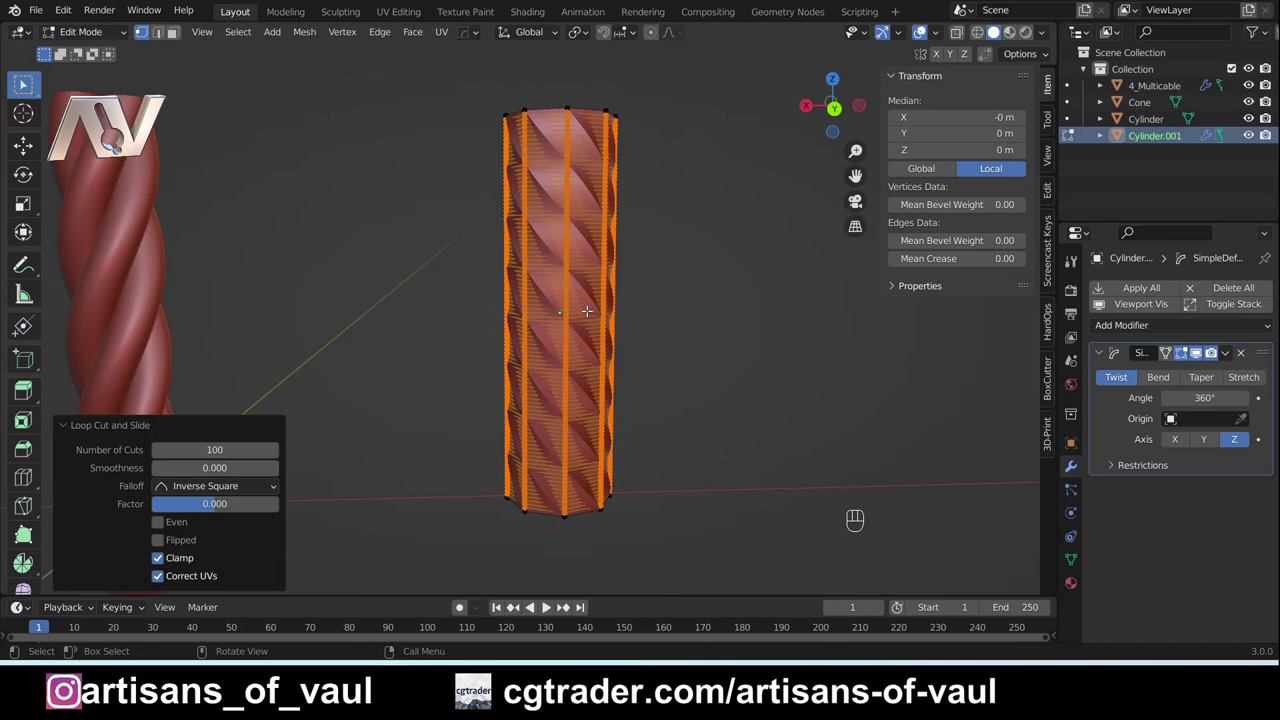
key(Tab)
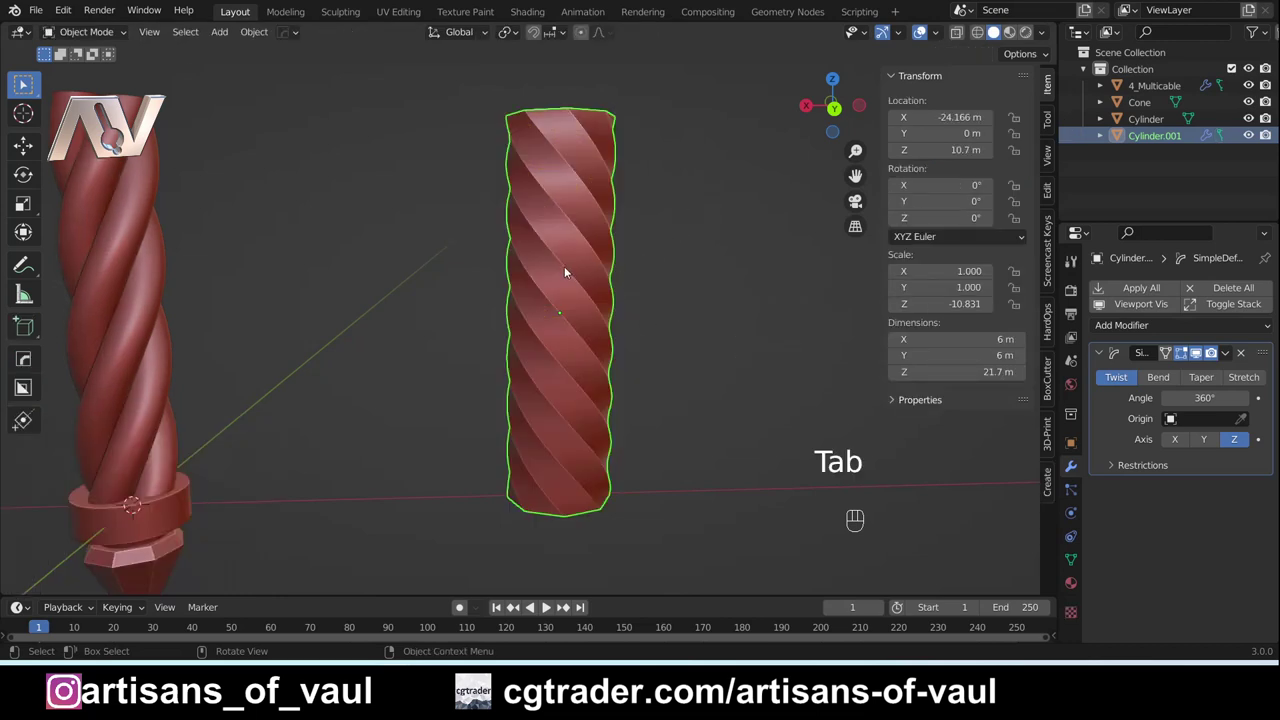
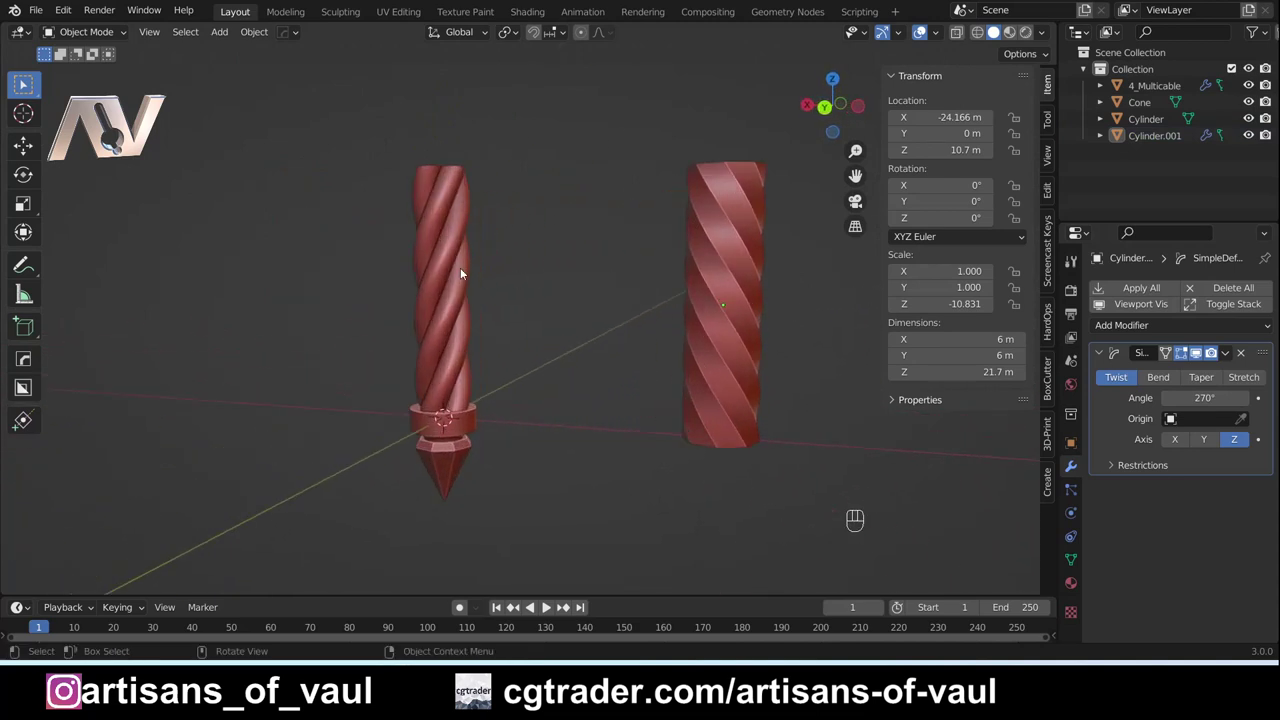
Step: Orbit around both twisted columns to inspect them, ending in a straight front view
drag(416, 258, 626, 272)
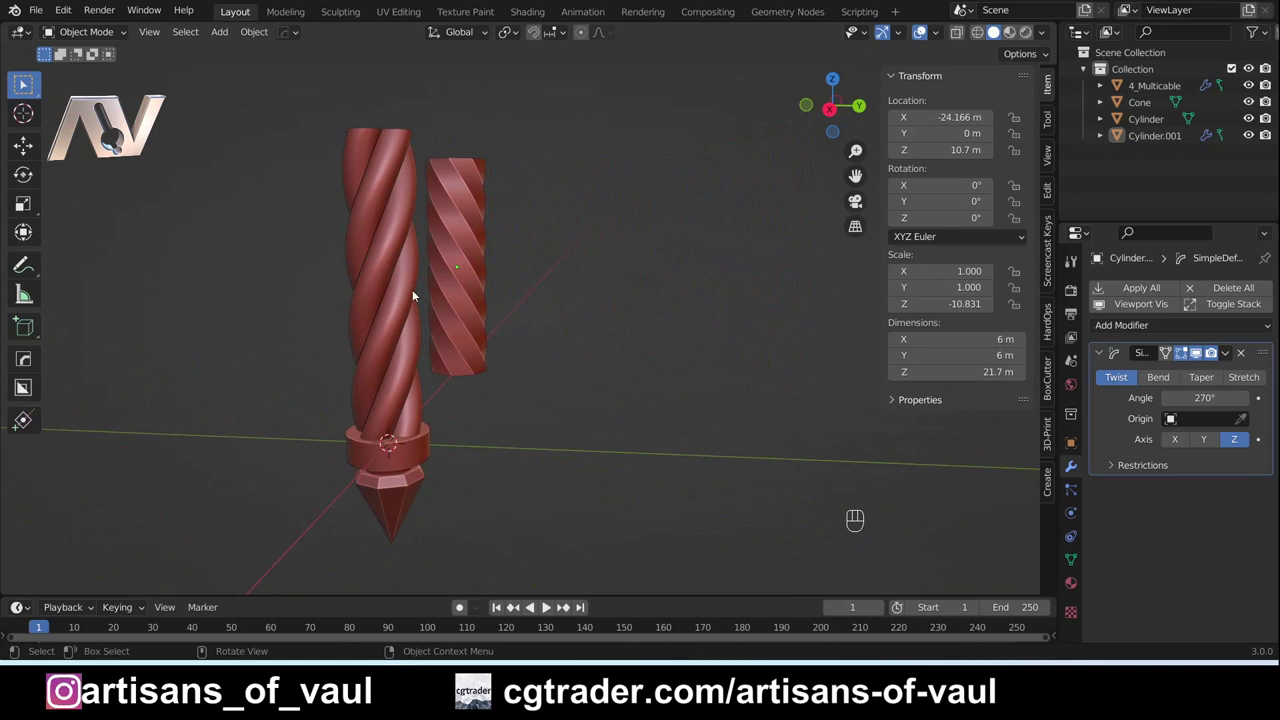
drag(436, 257, 279, 253)
drag(396, 256, 504, 310)
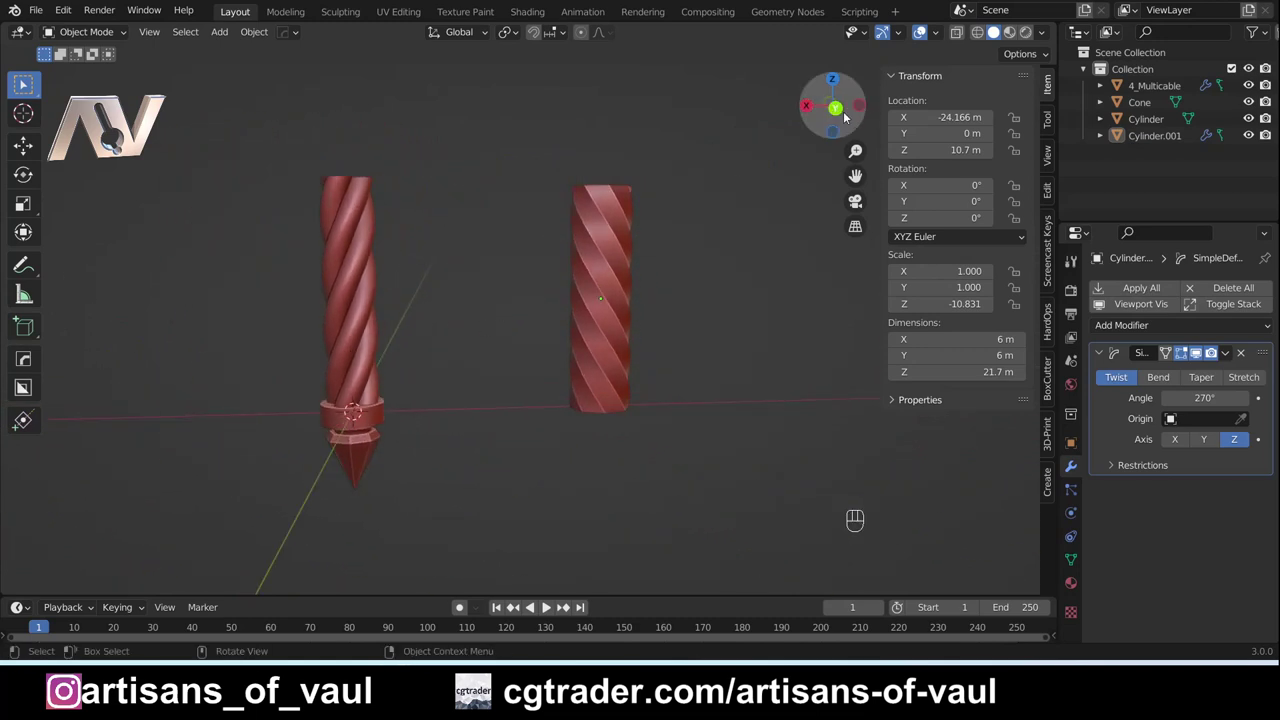
click(838, 114)
drag(414, 242, 559, 324)
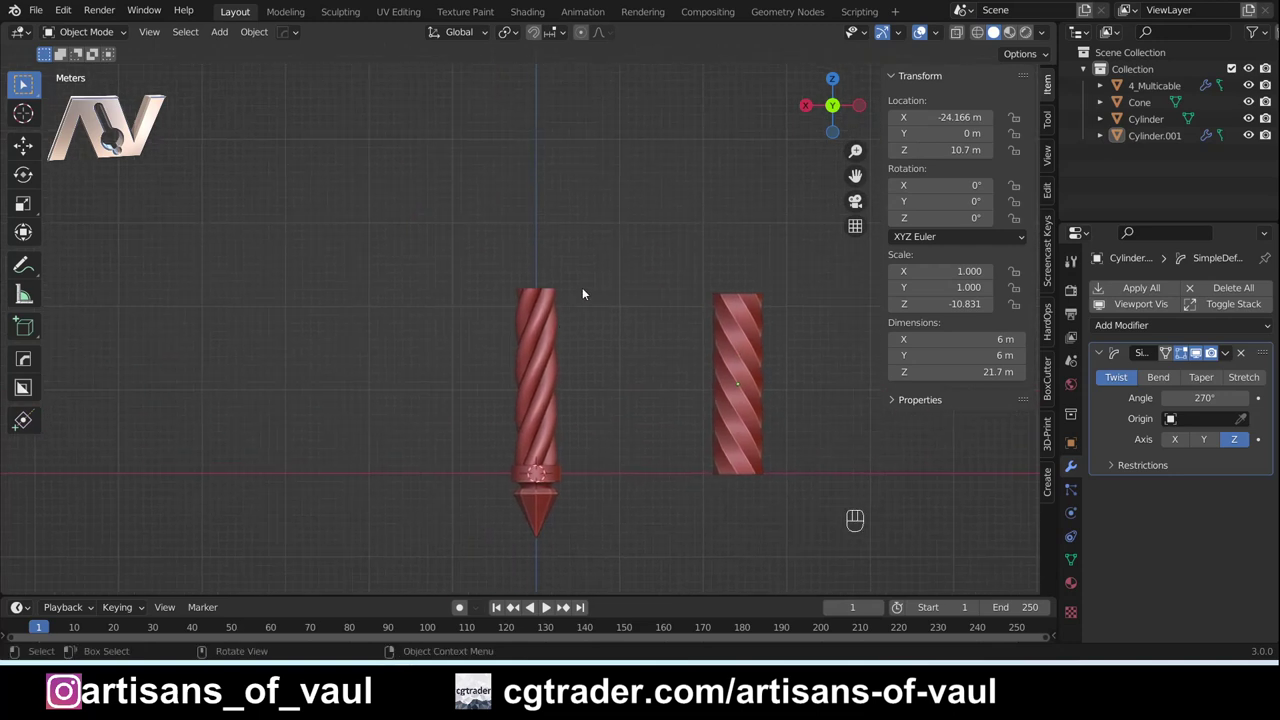
drag(627, 318, 630, 353)
middle_click(630, 353)
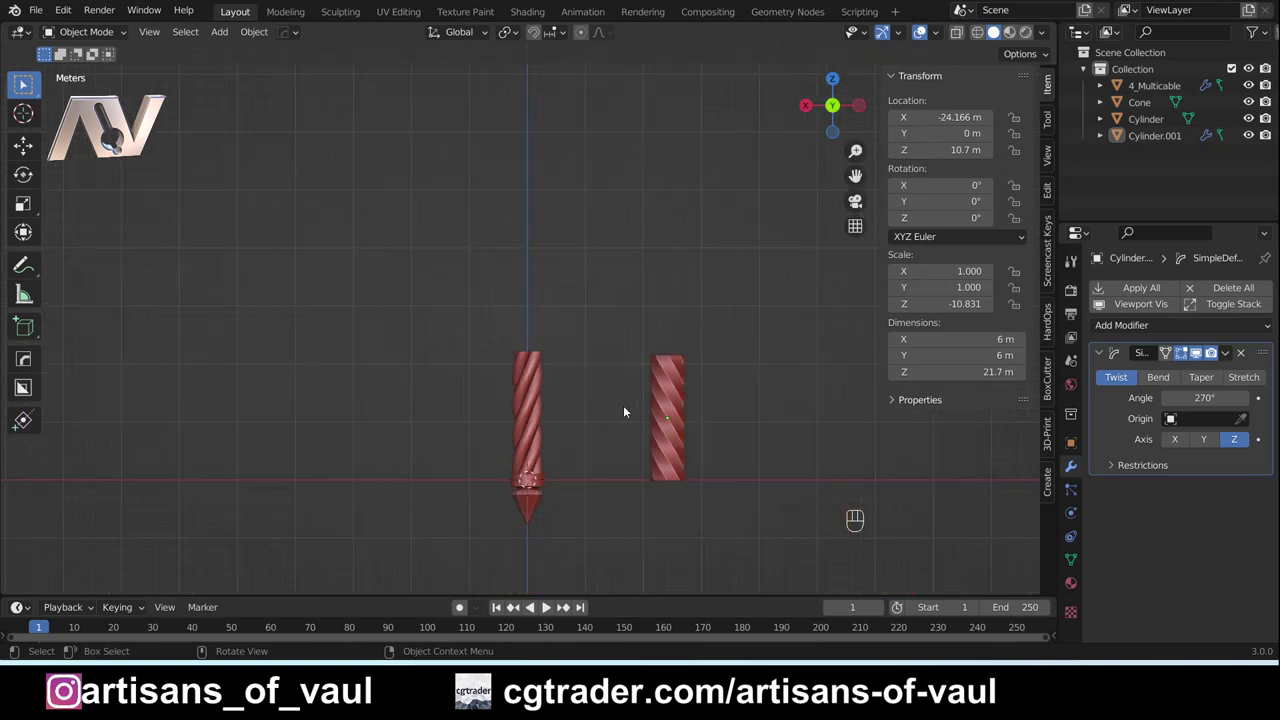
drag(620, 411, 620, 364)
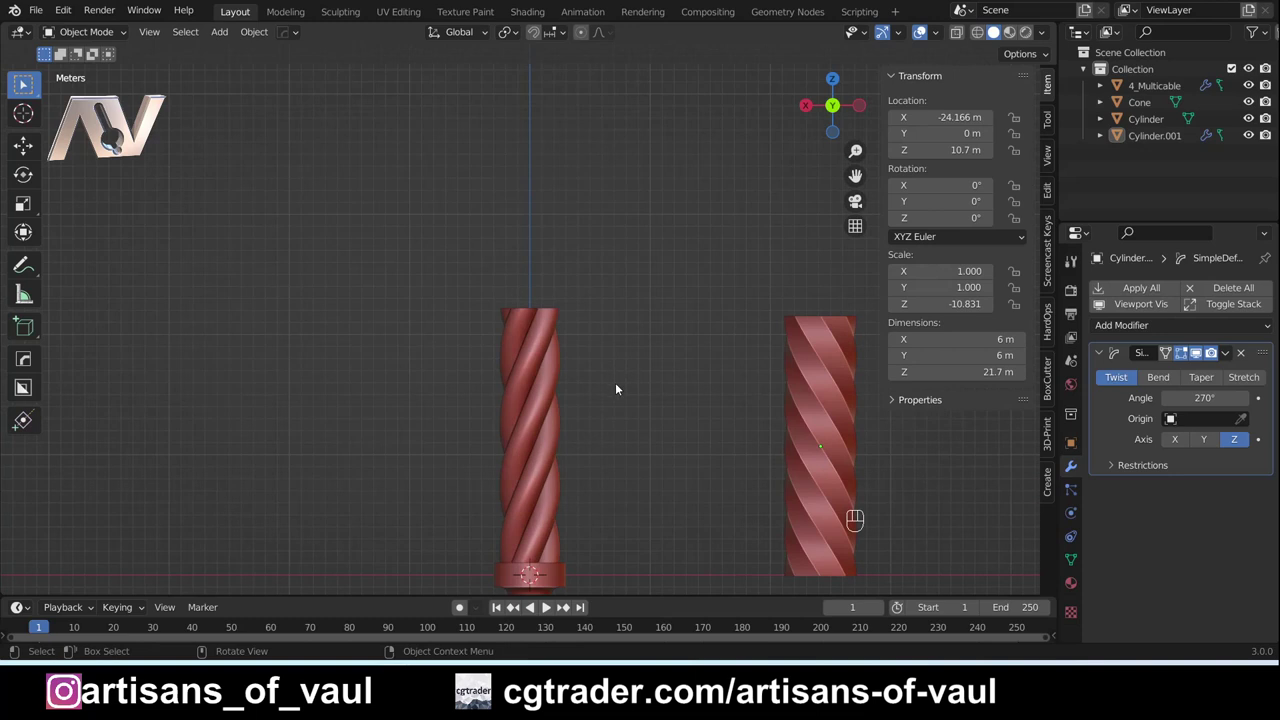
Step: Add a 128-vertex disc on top of the twisted handle, enlarge it about 1.9 times and apply its scale
key(shift+a)
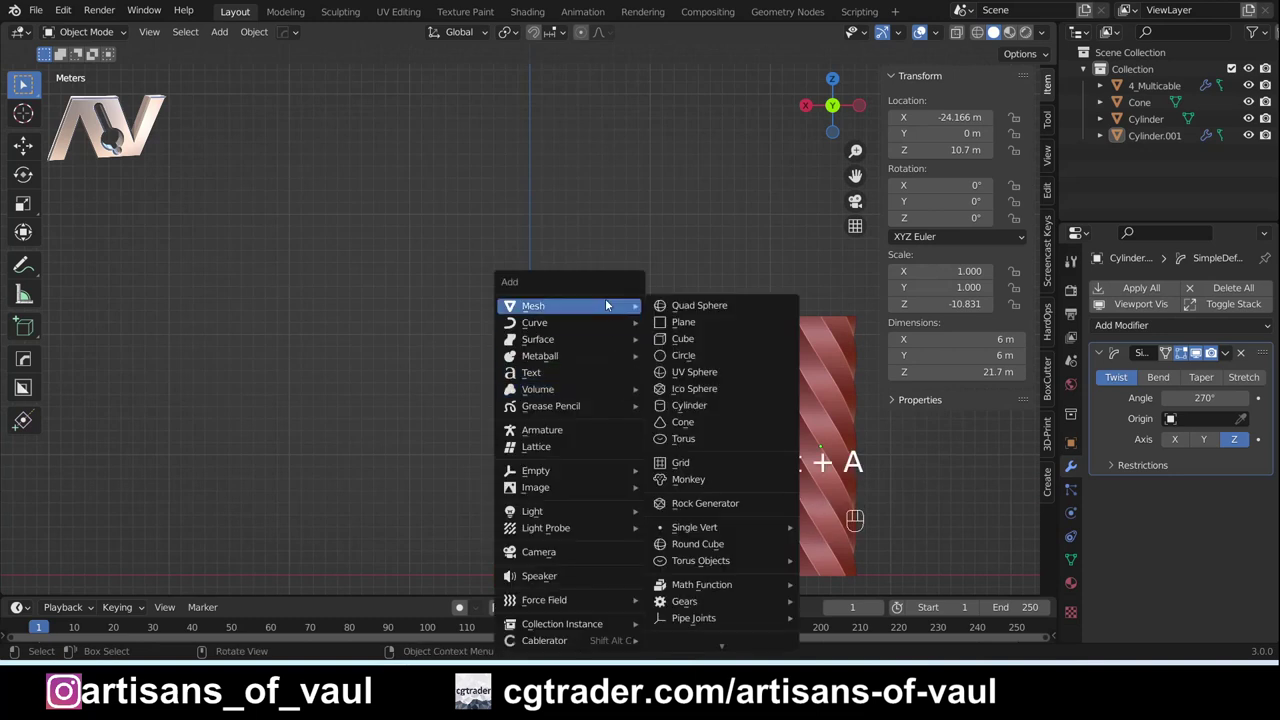
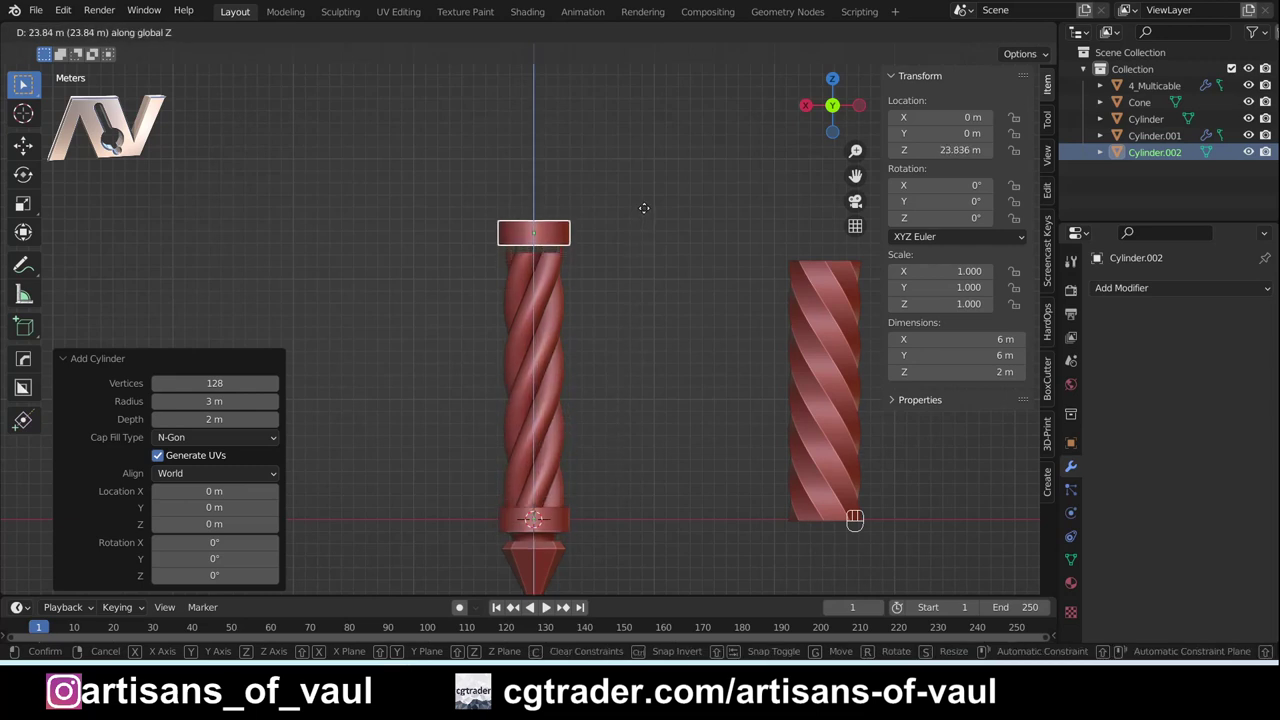
key(s)
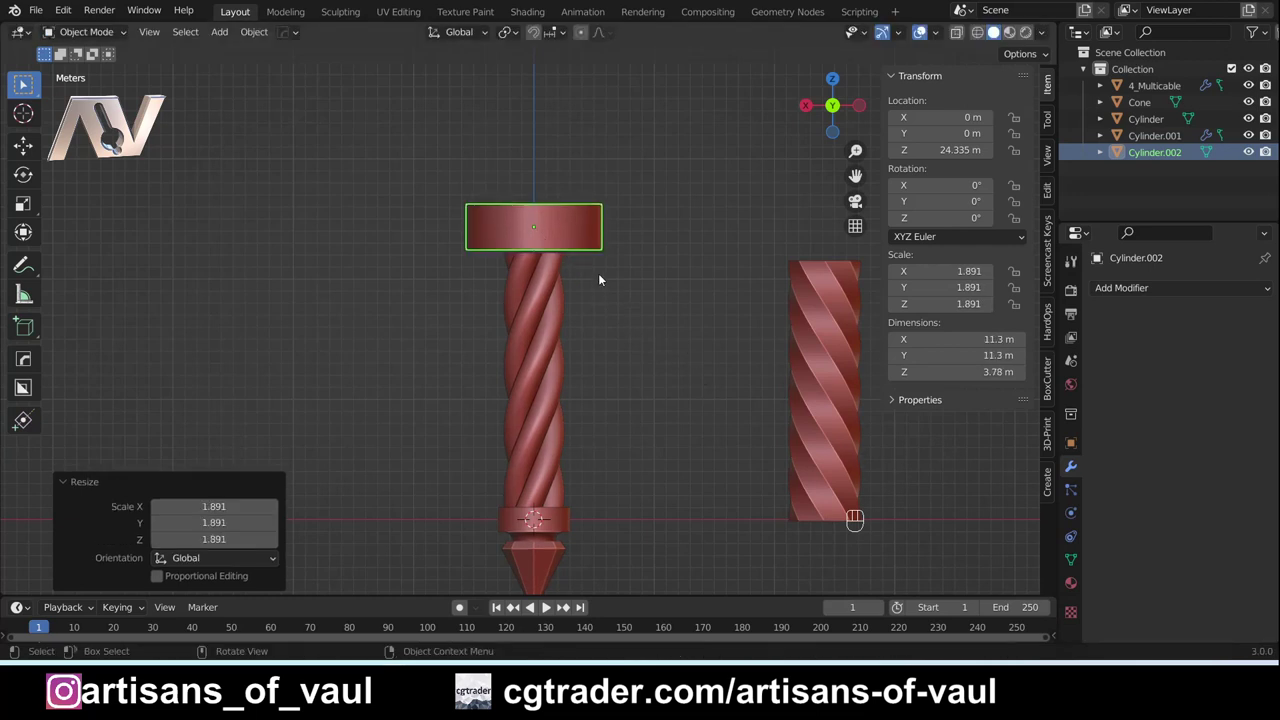
key(g)
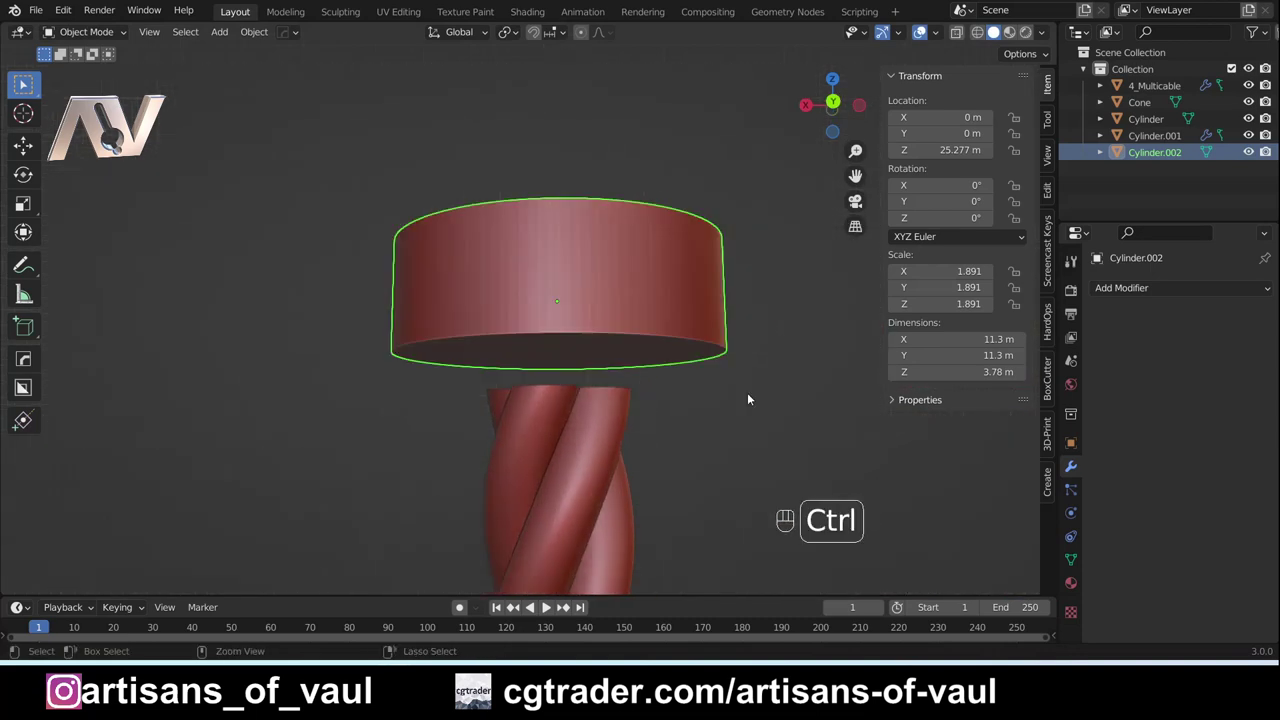
key(ctrl+a)
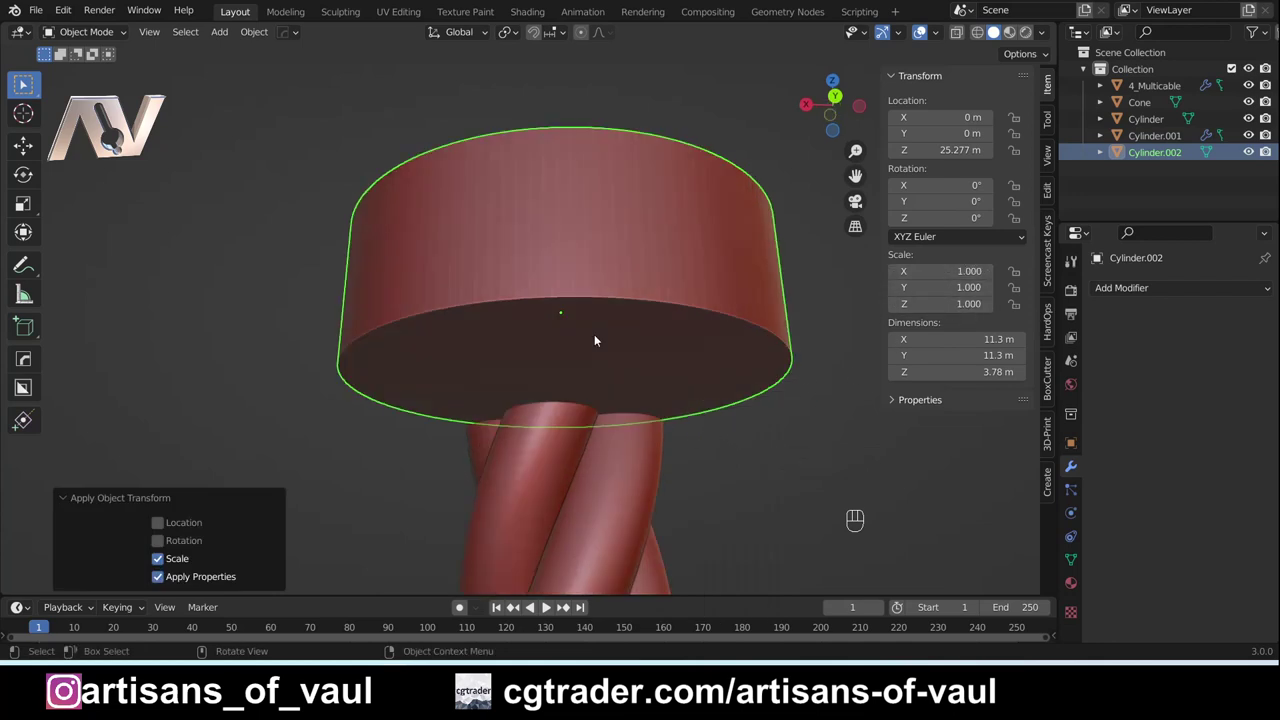
Step: Bevel the disc's bottom rim into a rounded bowl, then raise its top to make the head taller
key(Tab)
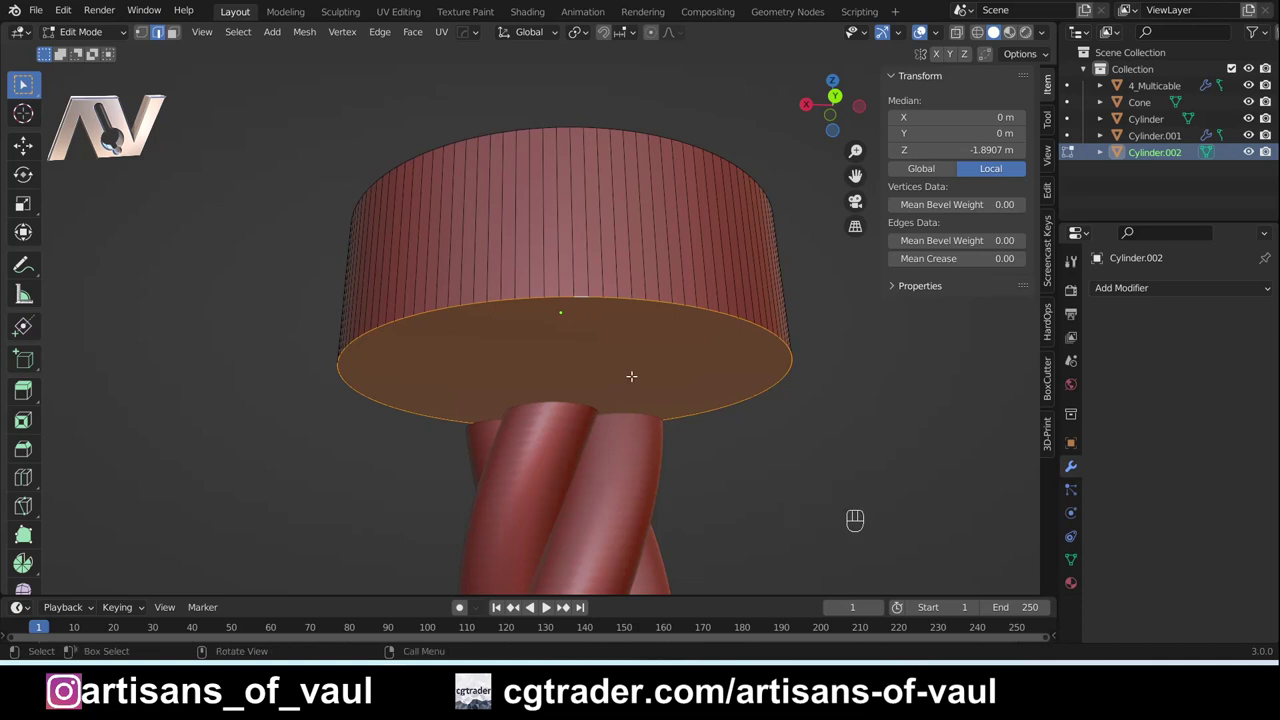
key(ctrl+b)
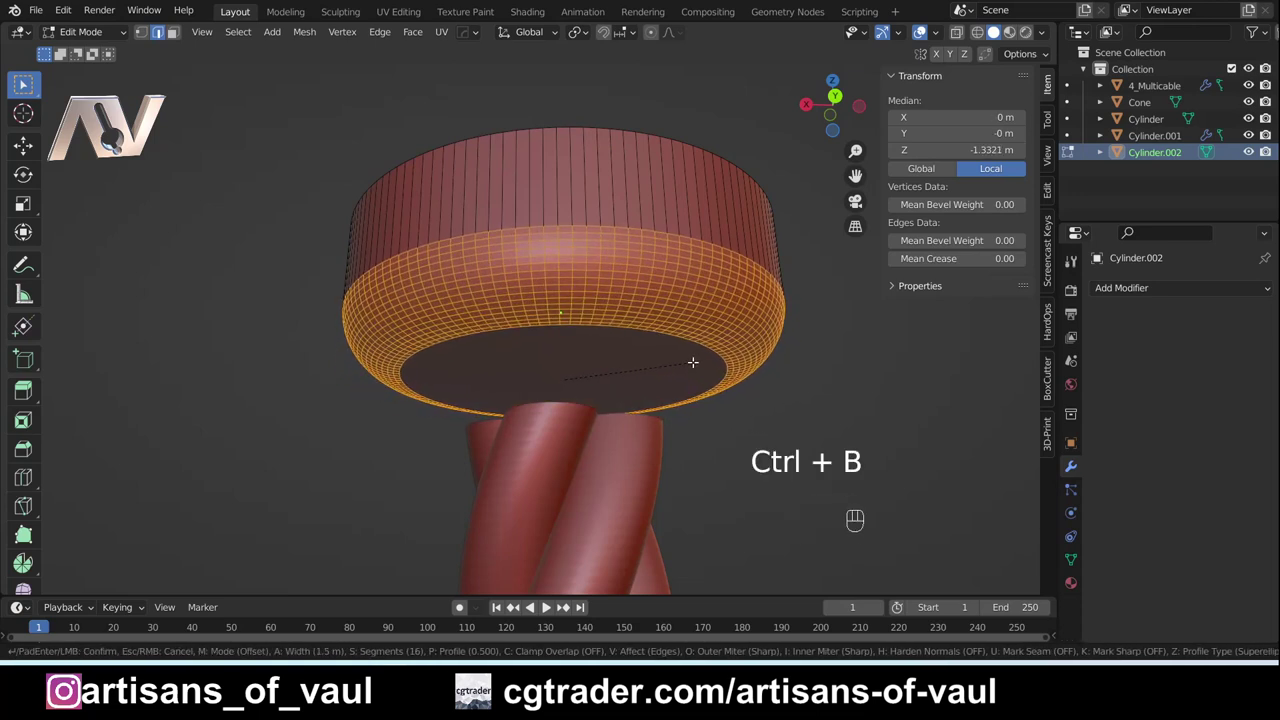
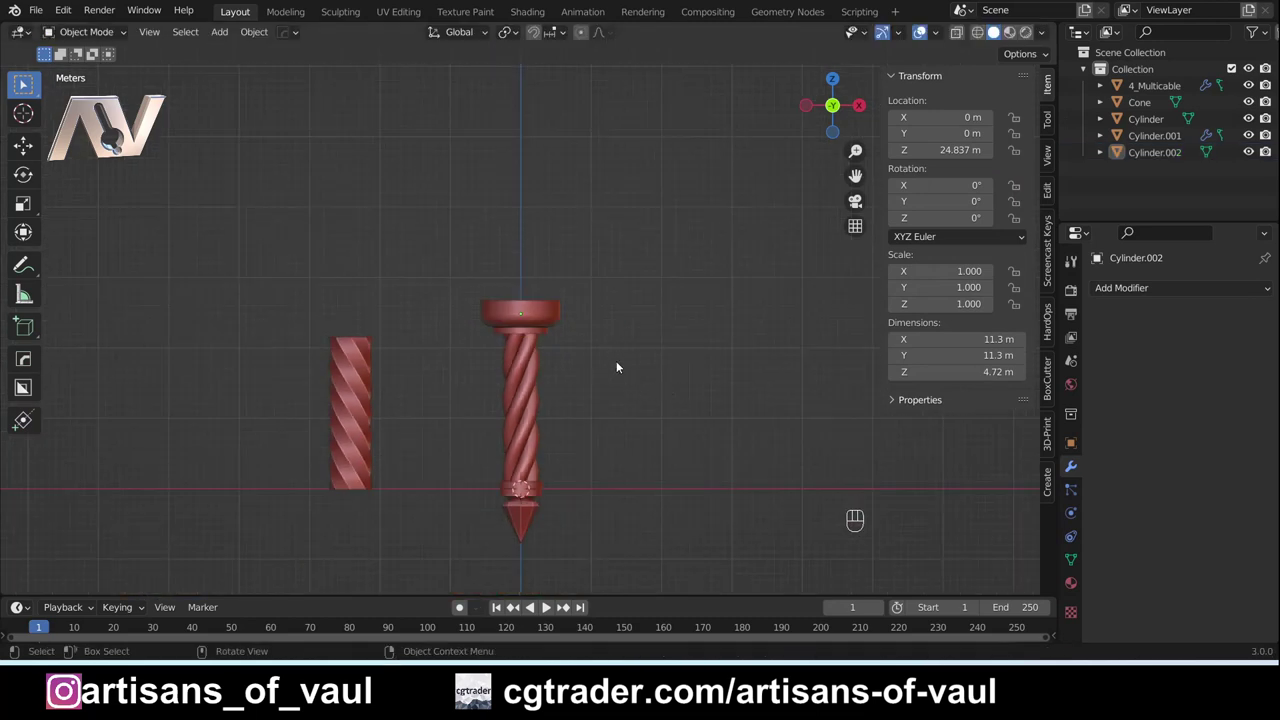
drag(542, 391, 563, 325)
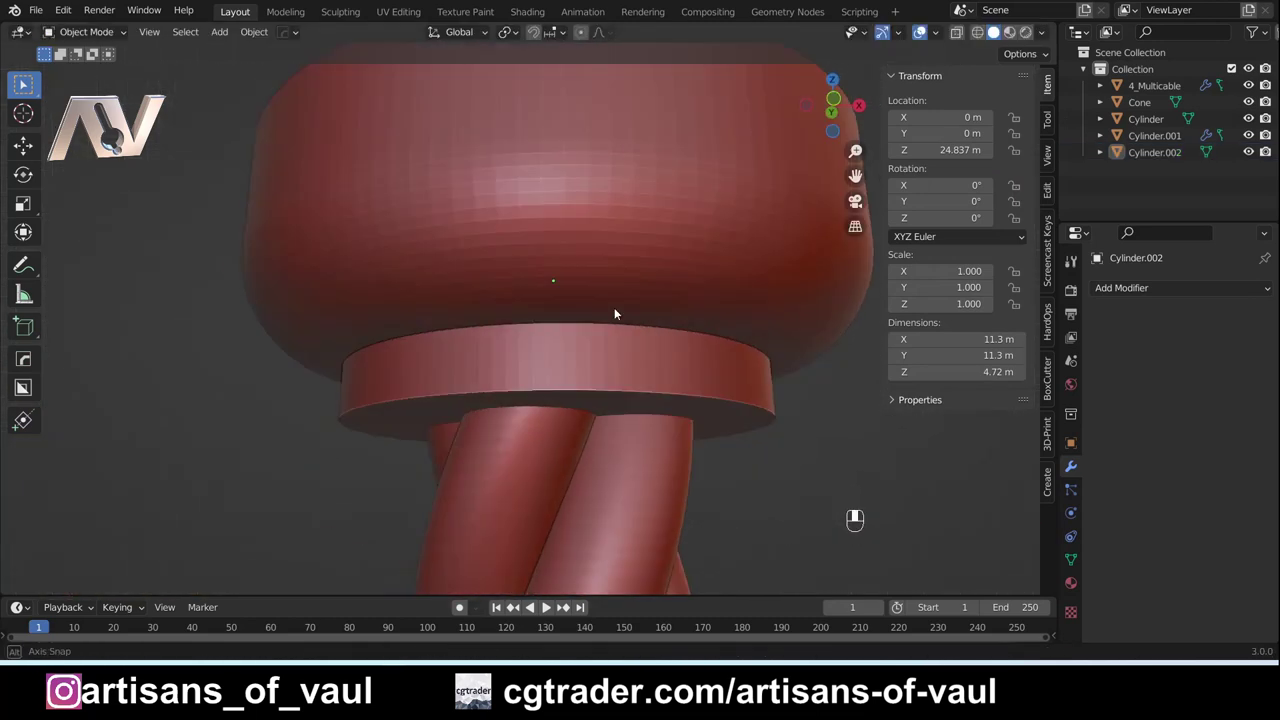
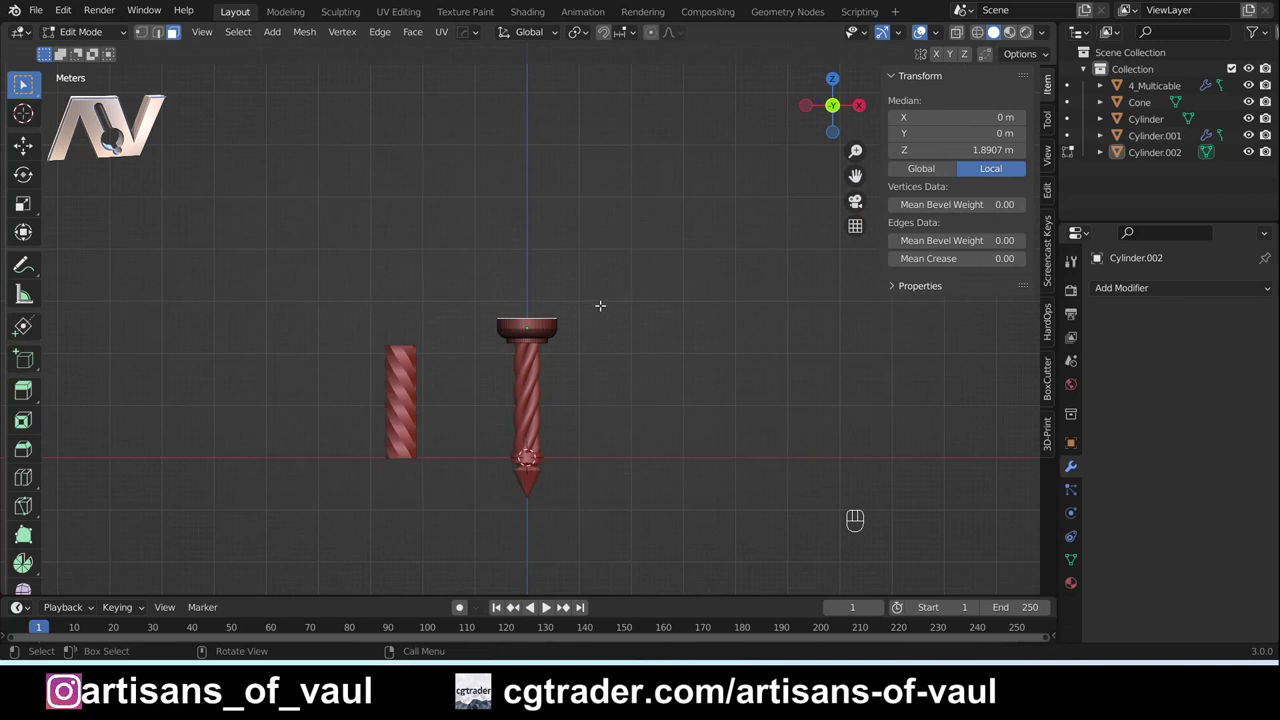
key(g)
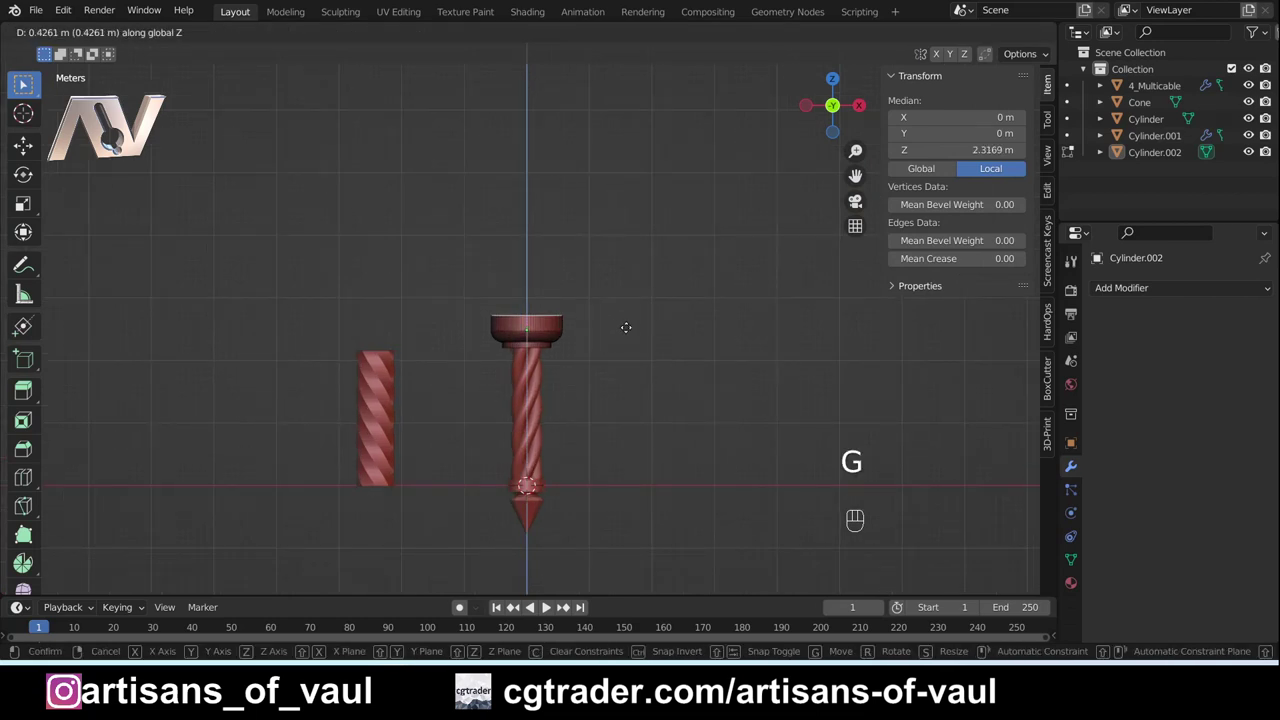
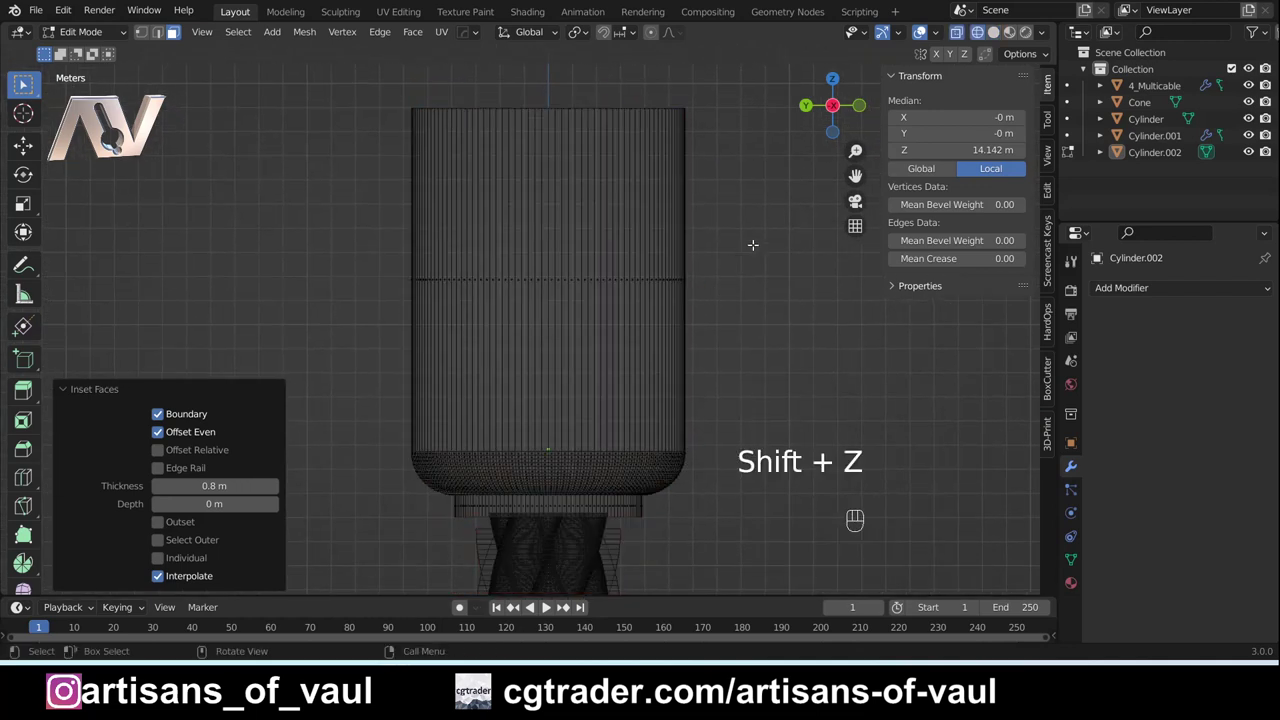
Step: Extrude the inset top face down into a deep cup, bevel and lower its inner floor, and view the finished head
key(e)
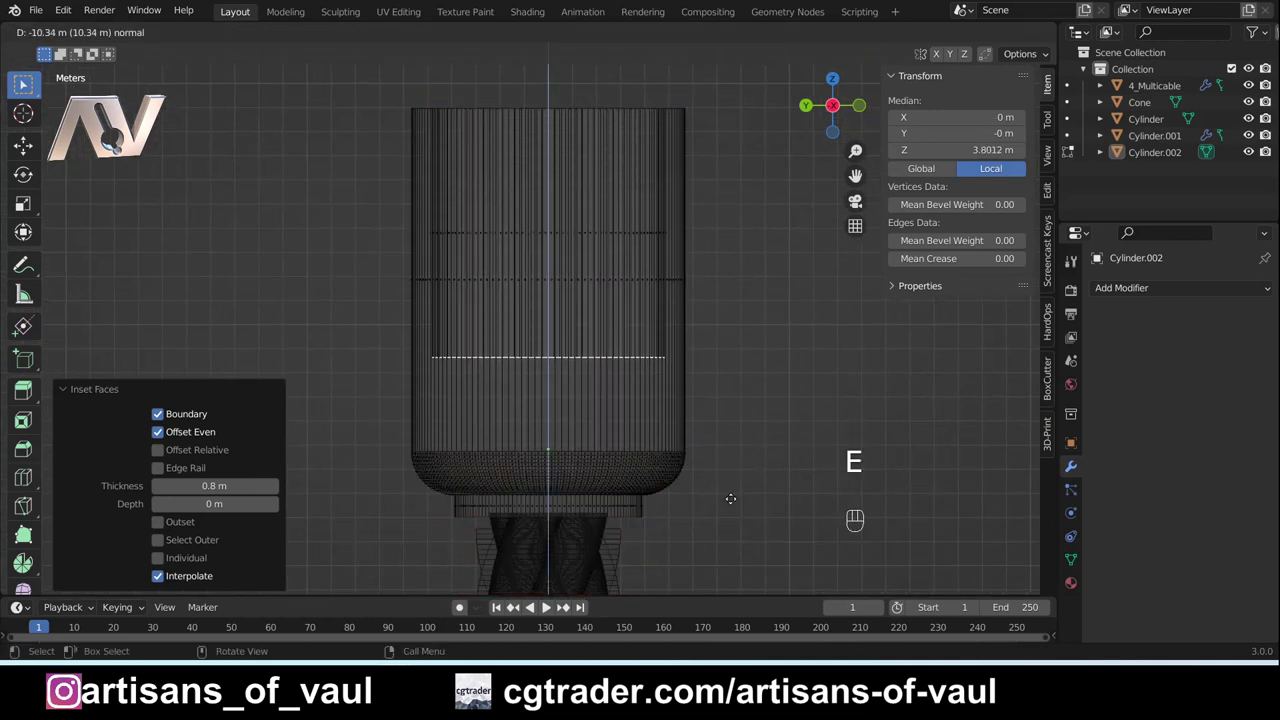
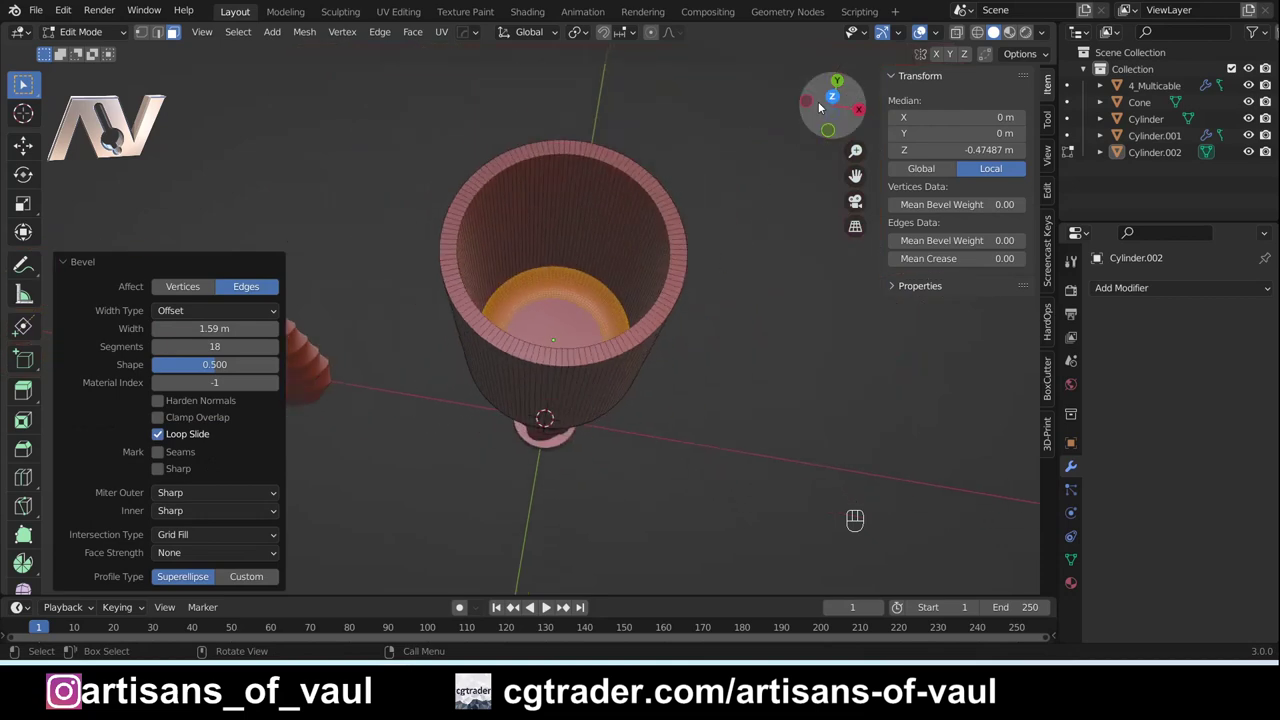
key(shift+z)
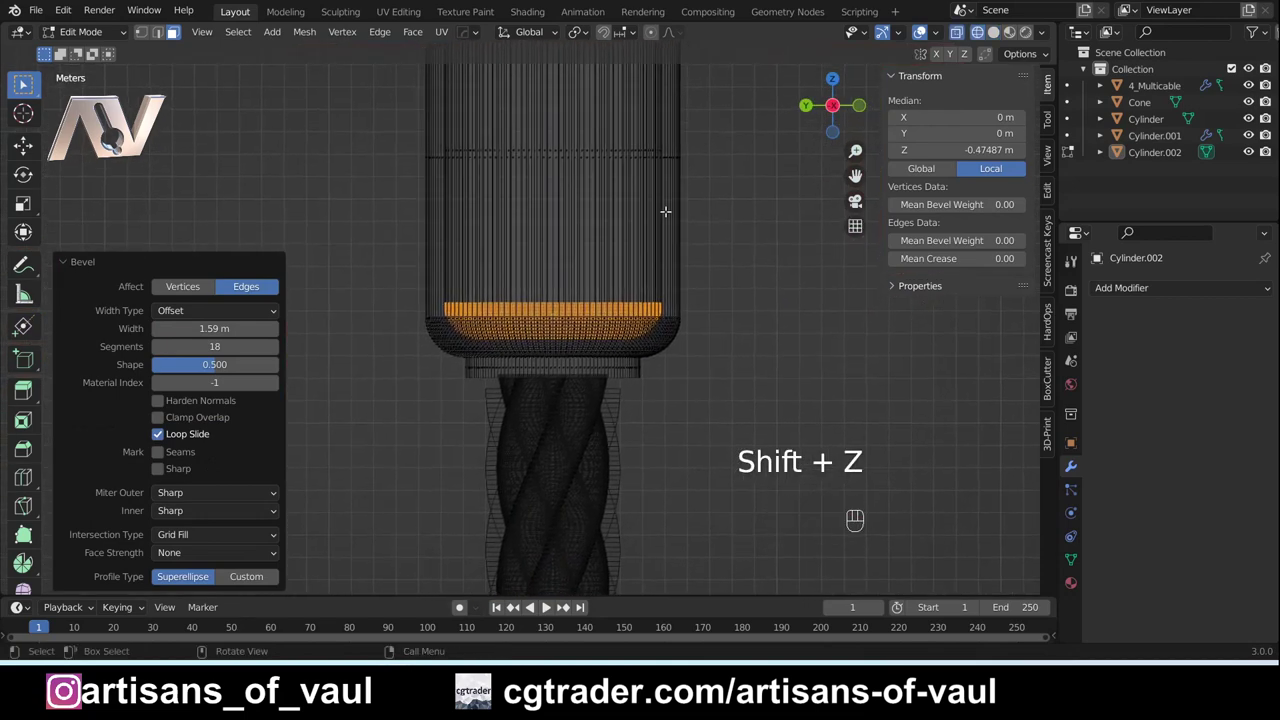
key(g)
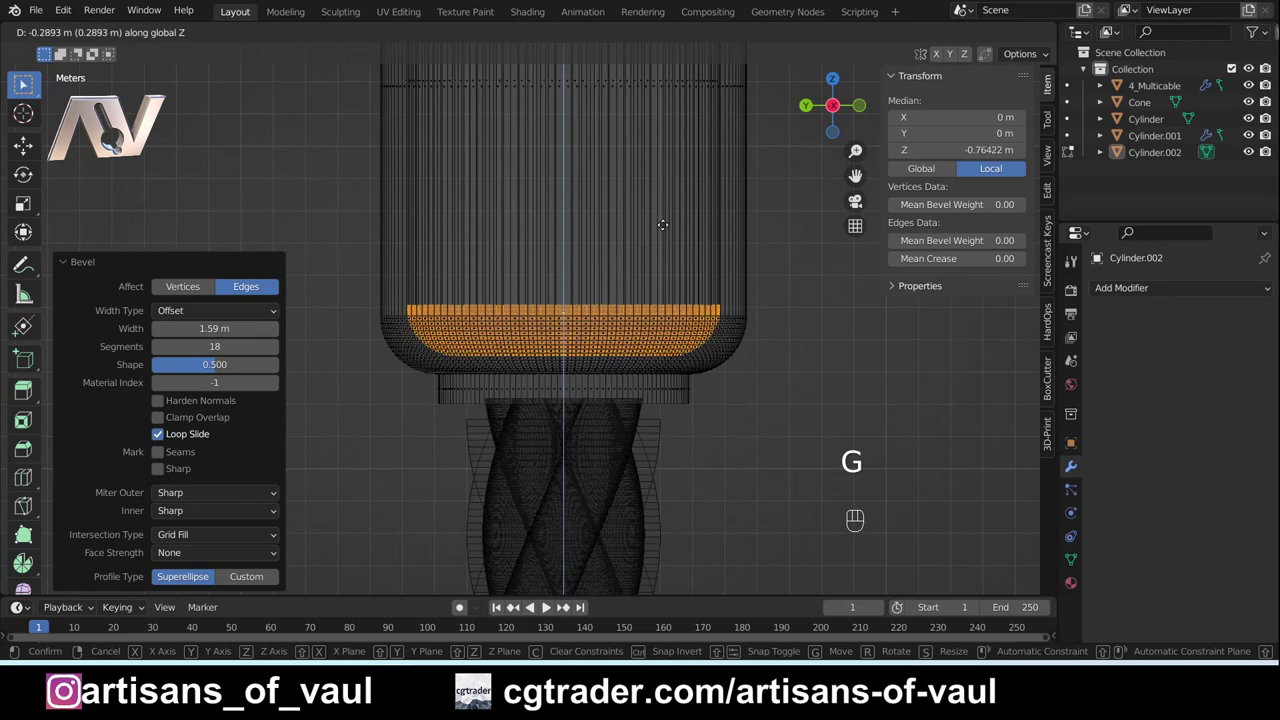
key(Tab)
key(shift+z)
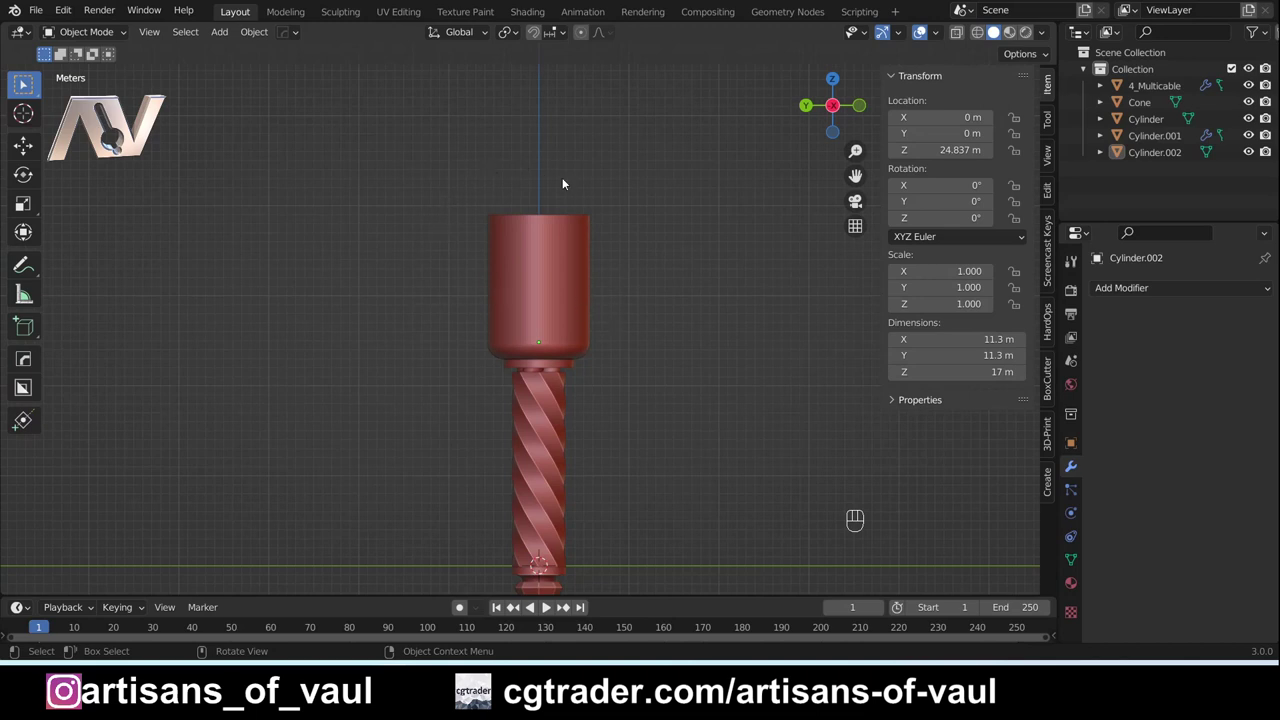
Step: Select the cup-shaped head in Edit Mode and extrude a ledge from its bottom rim
drag(549, 176, 545, 246)
drag(534, 243, 523, 296)
key(Tab)
drag(446, 214, 509, 250)
drag(403, 184, 561, 238)
click(587, 226)
drag(528, 357, 635, 341)
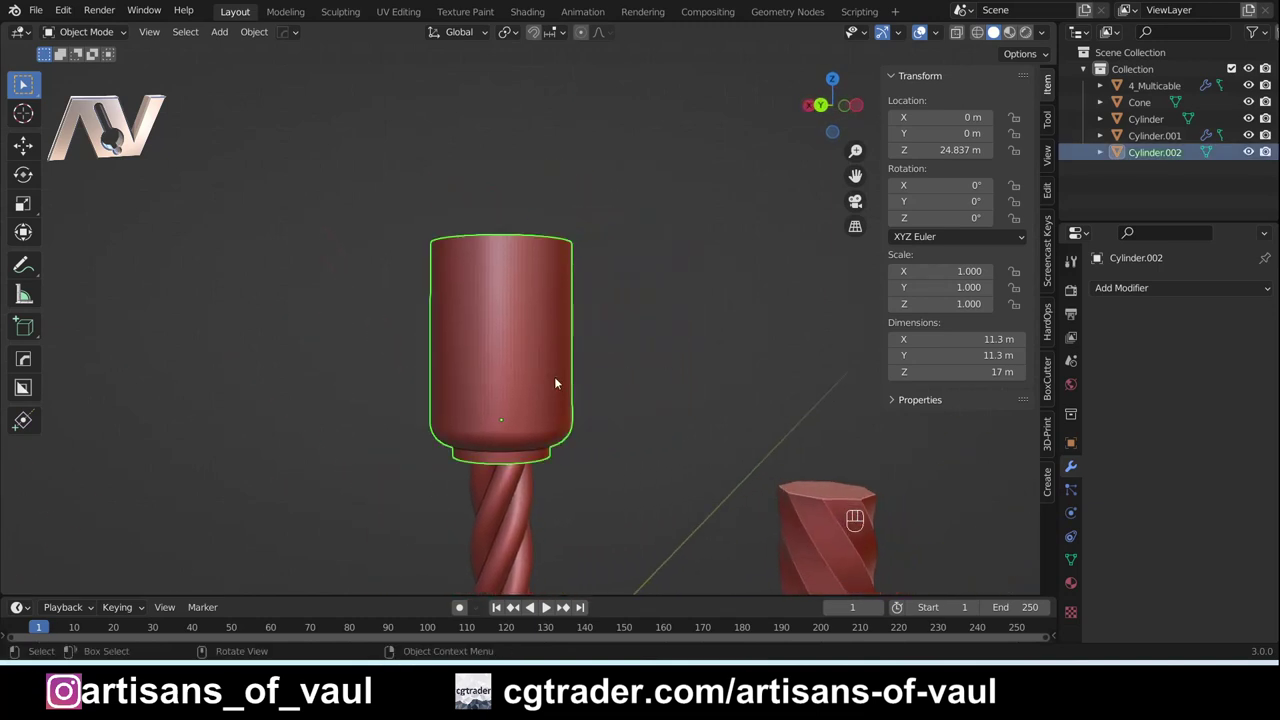
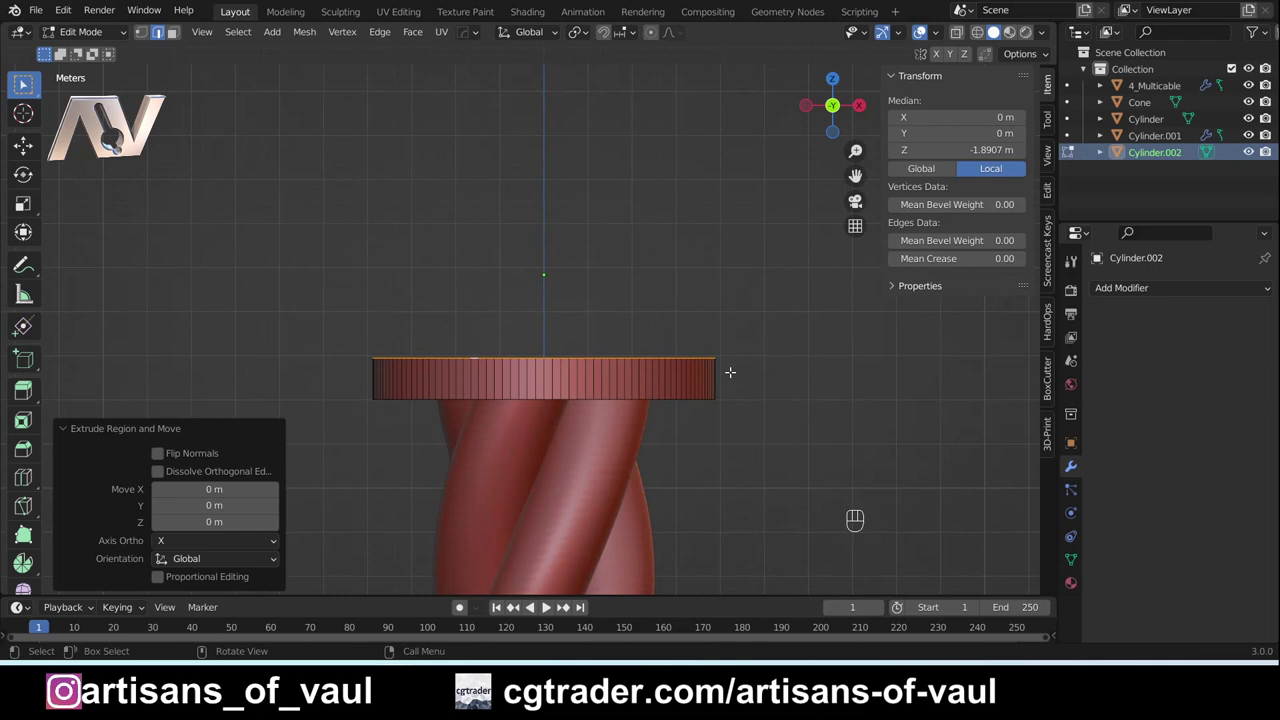
Step: Widen the extruded rim and flare the top face about 1.44 times outward into a cone
key(s)
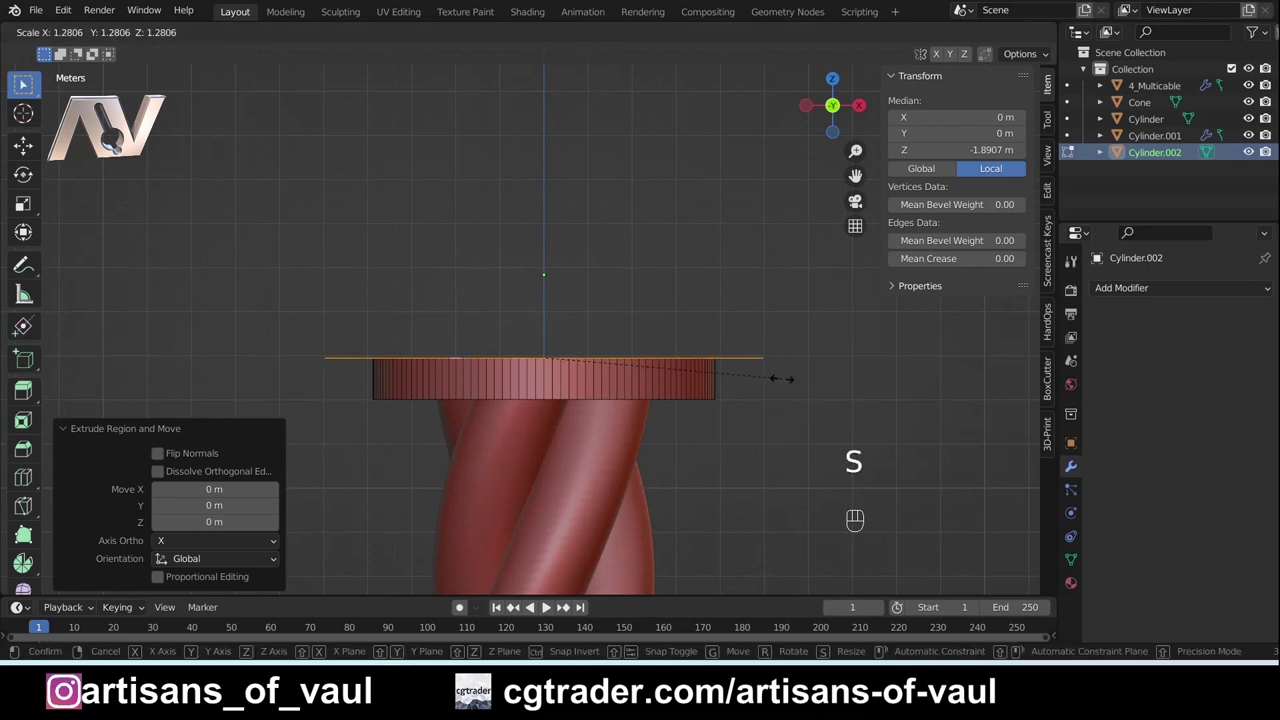
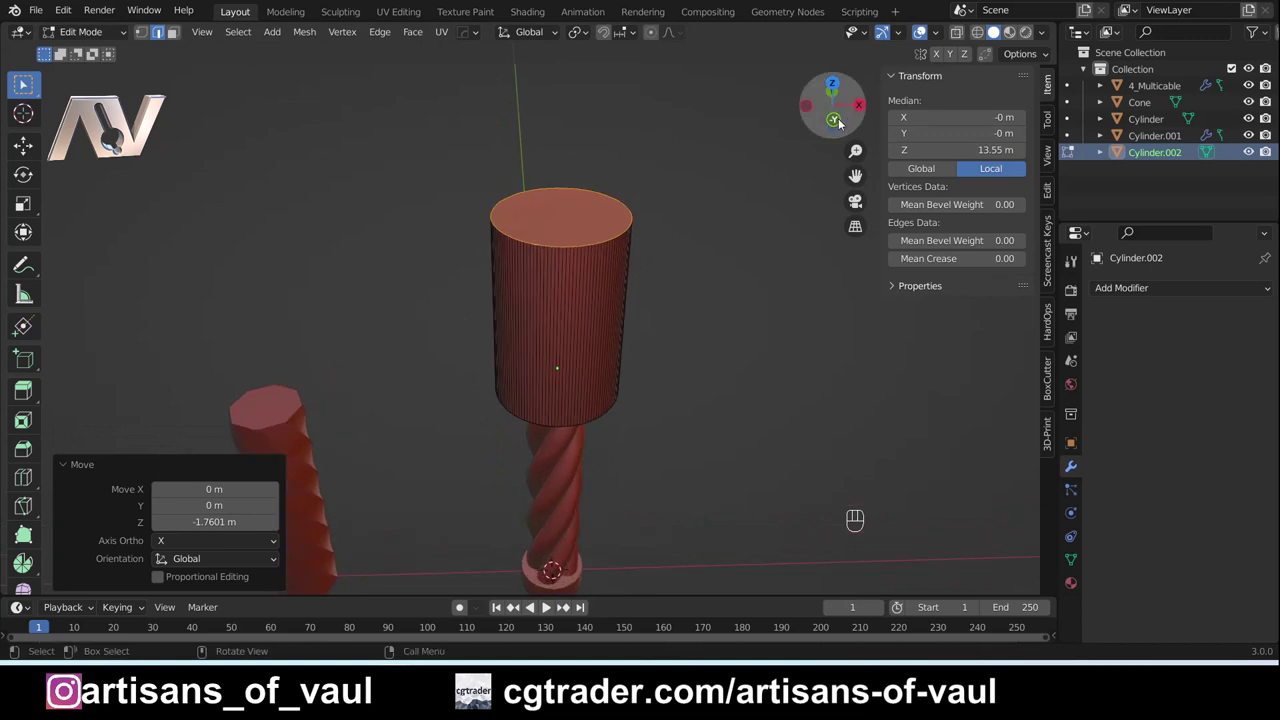
key(s)
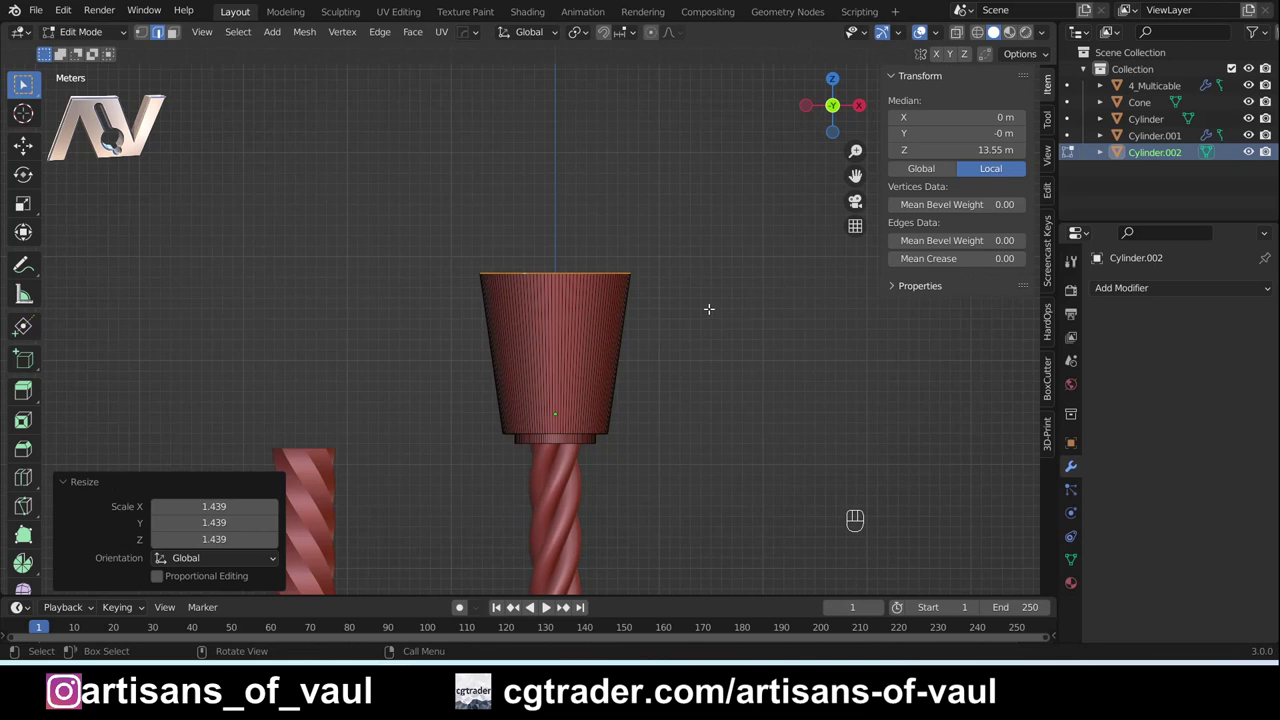
key(Tab)
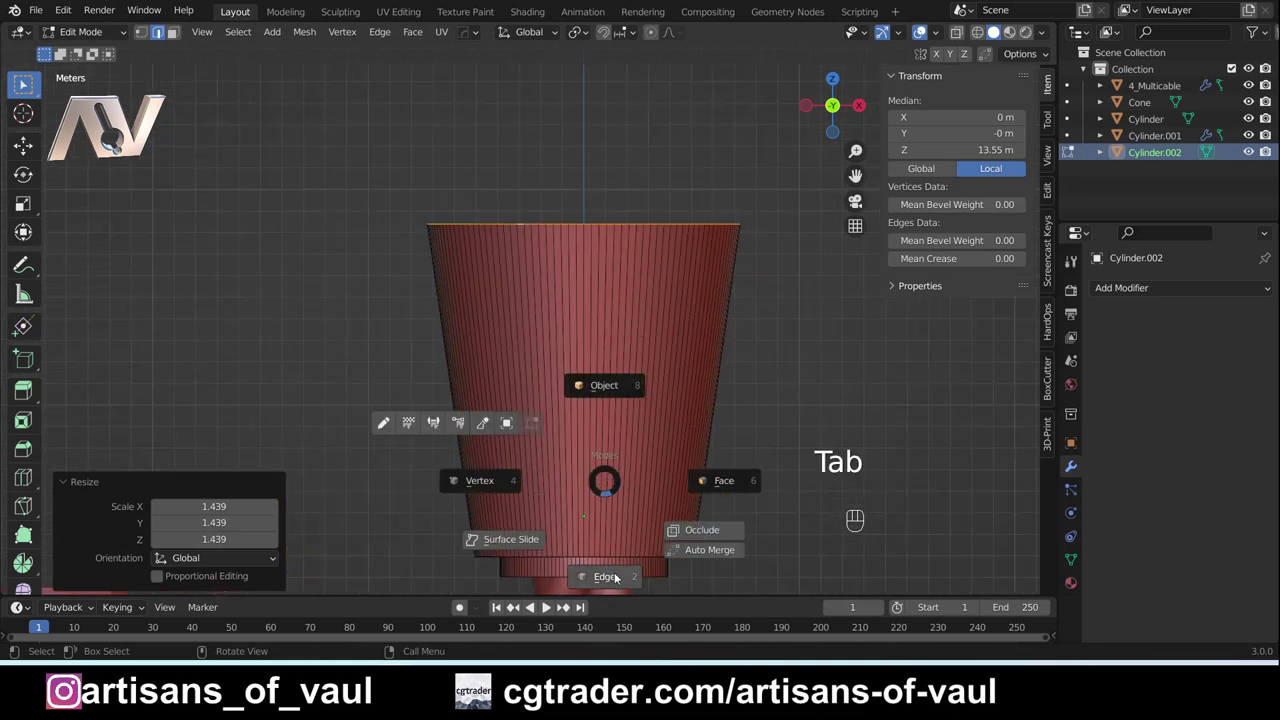
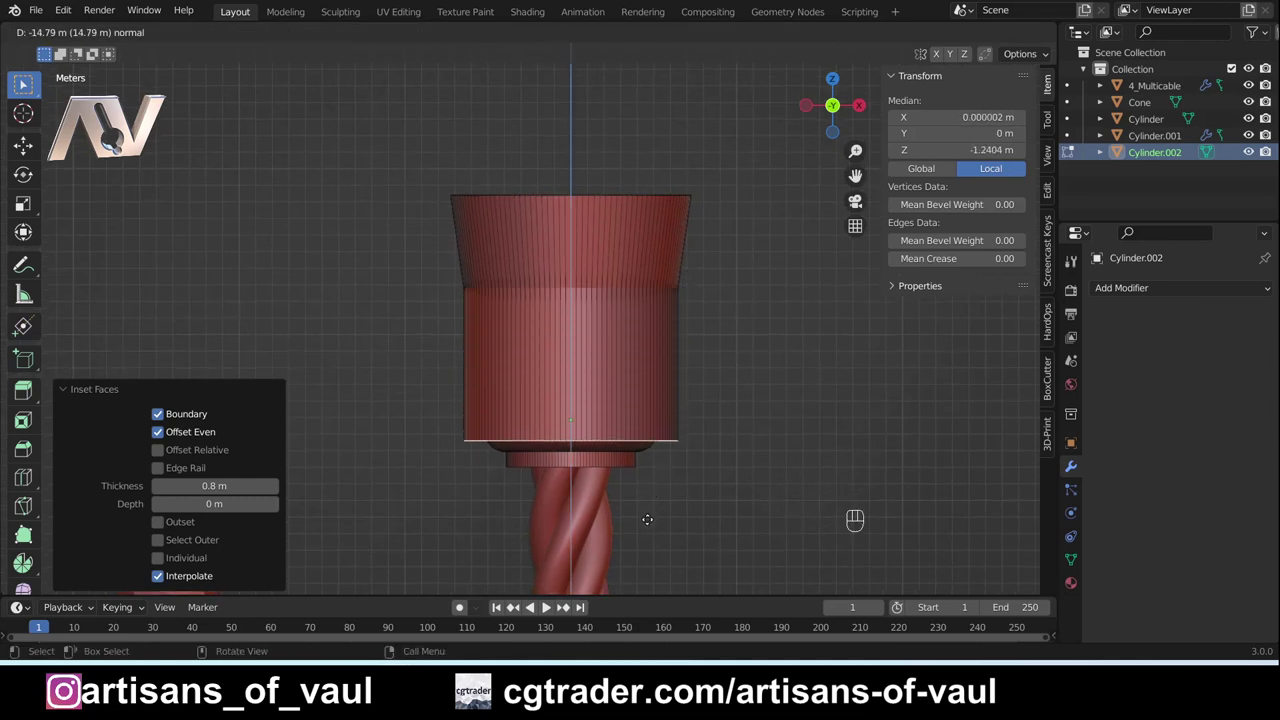
Step: Shrink and inset the top face, sink the inner face down to hollow the cup, return to Object Mode
key(s)
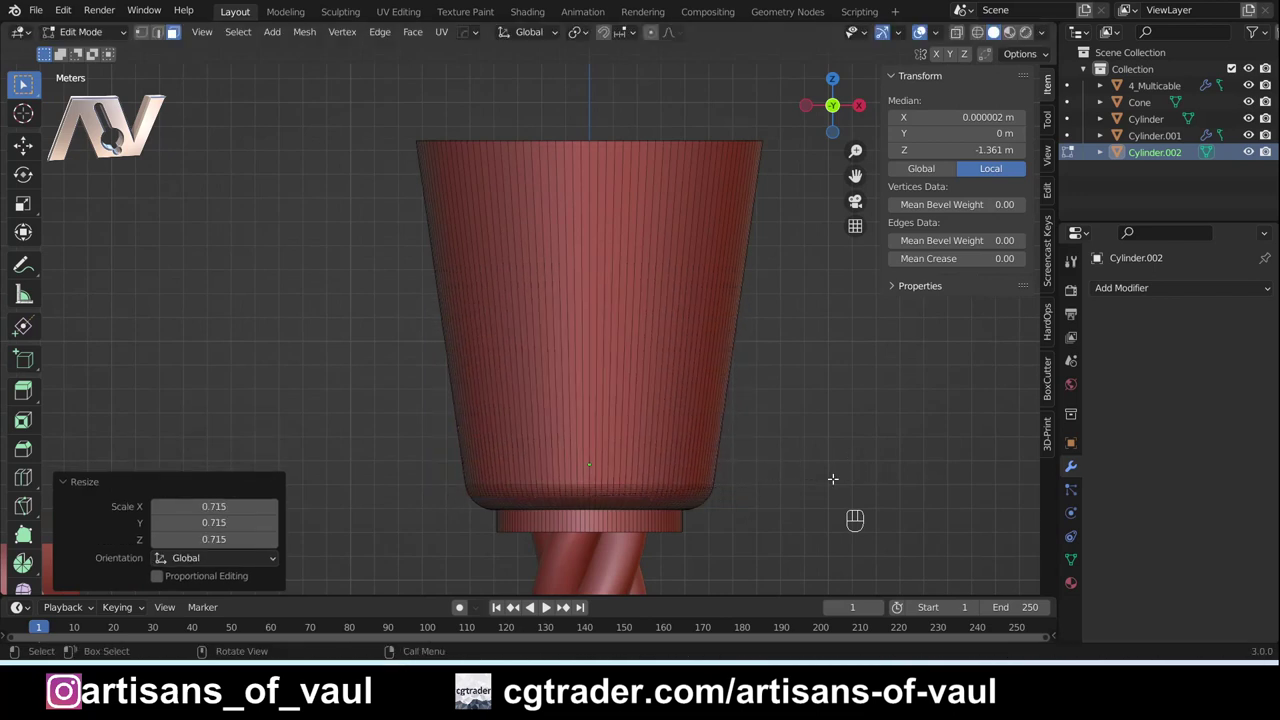
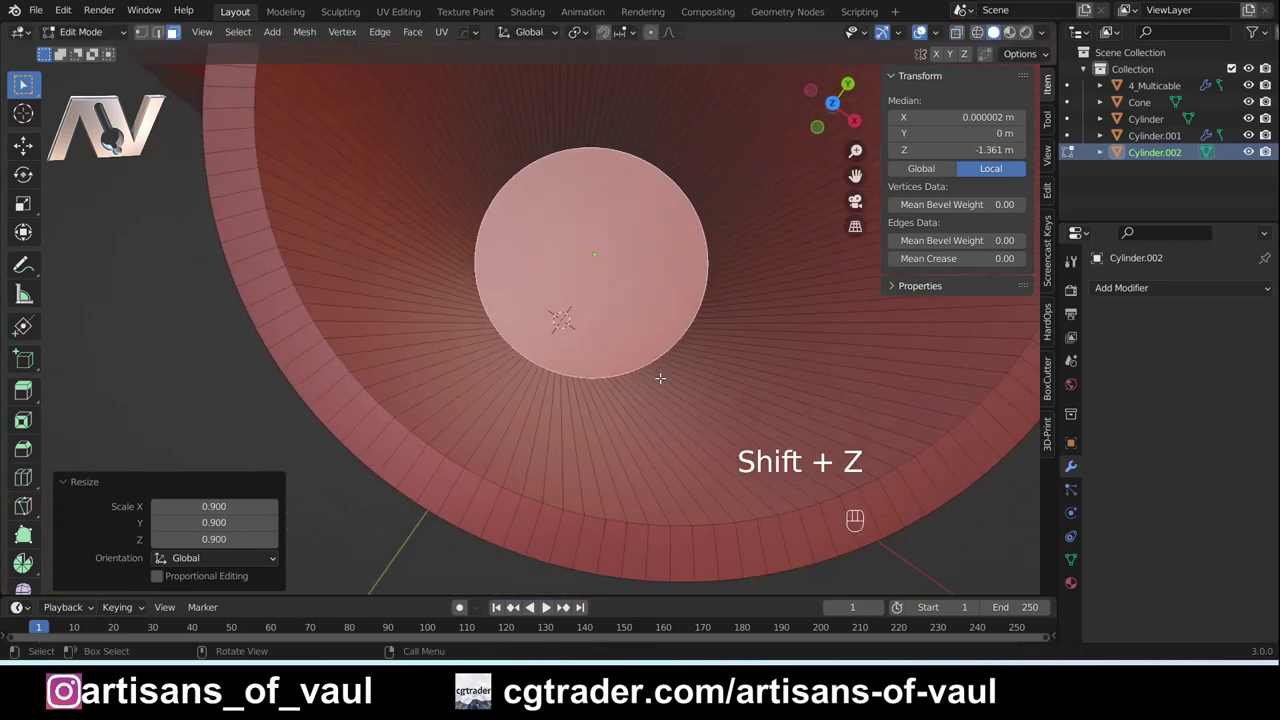
key(ctrl+b)
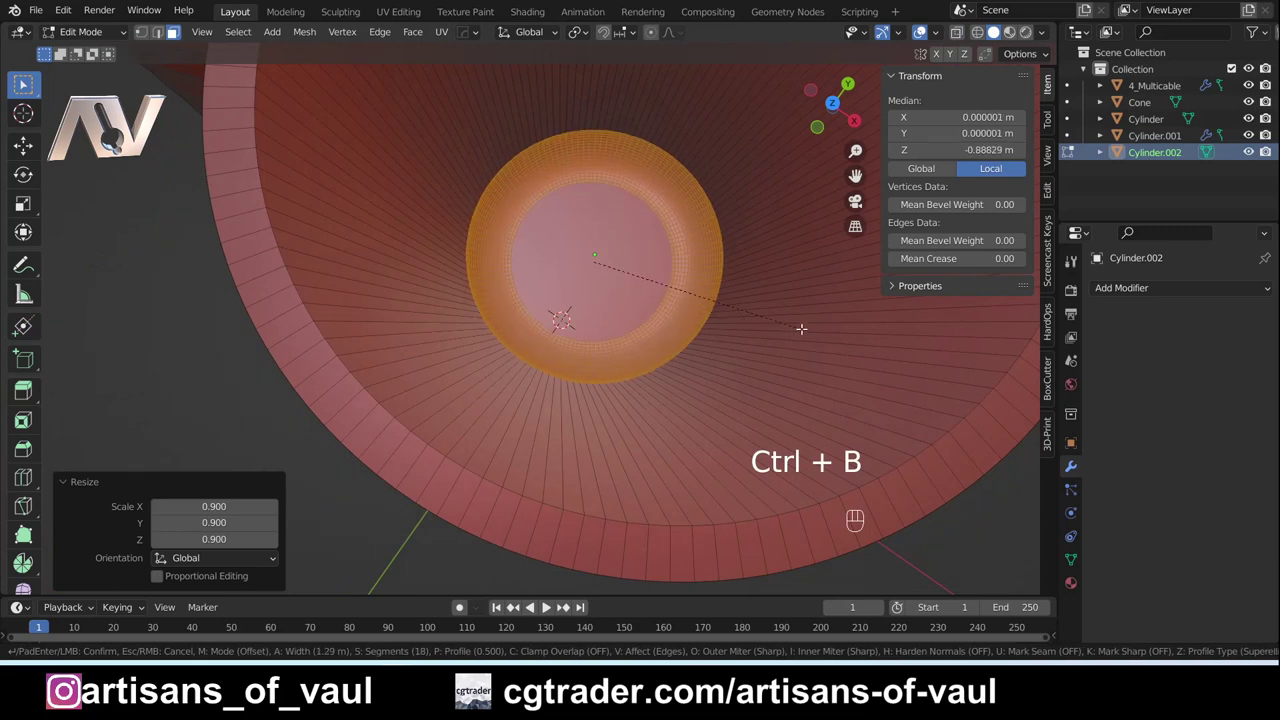
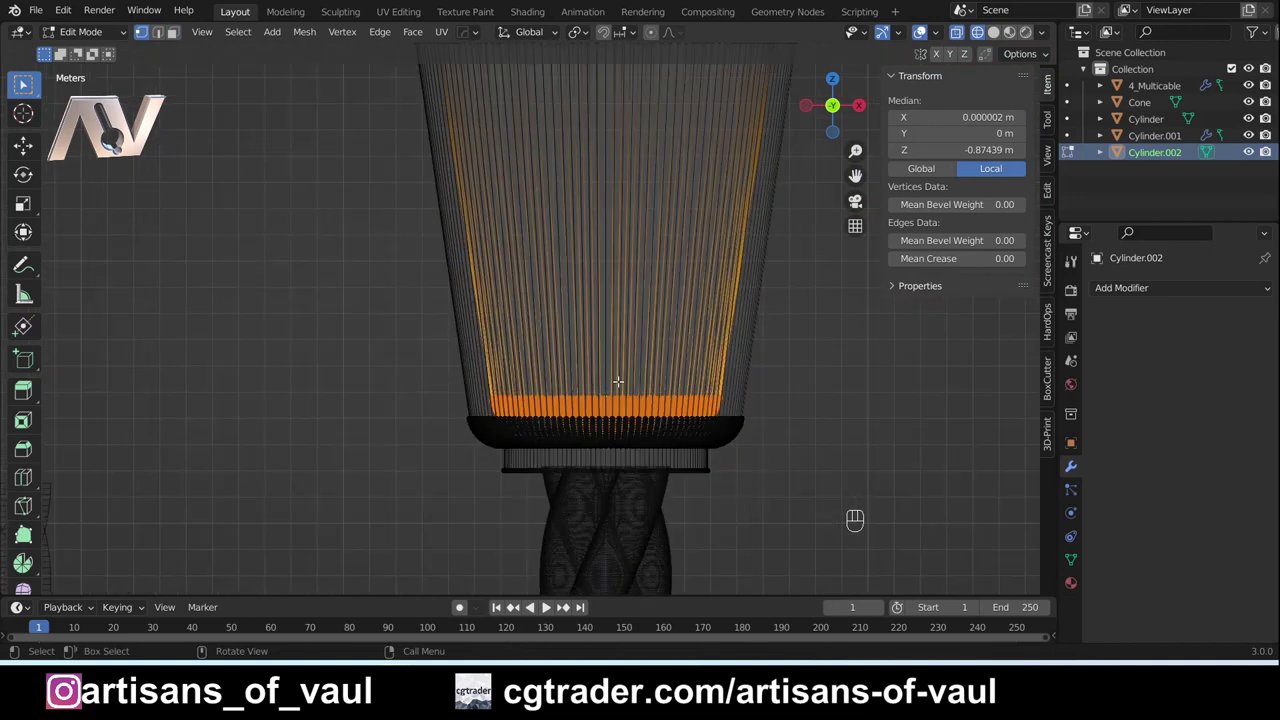
key(g)
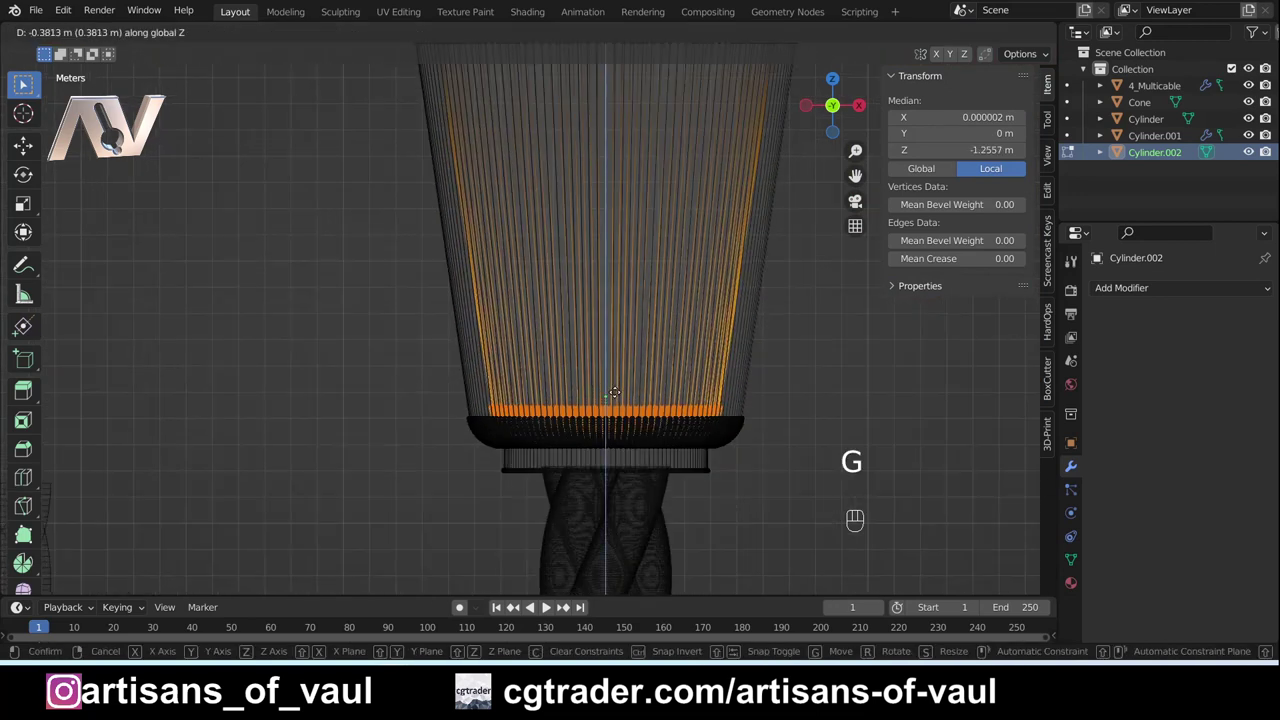
key(Tab)
key(shift+z)
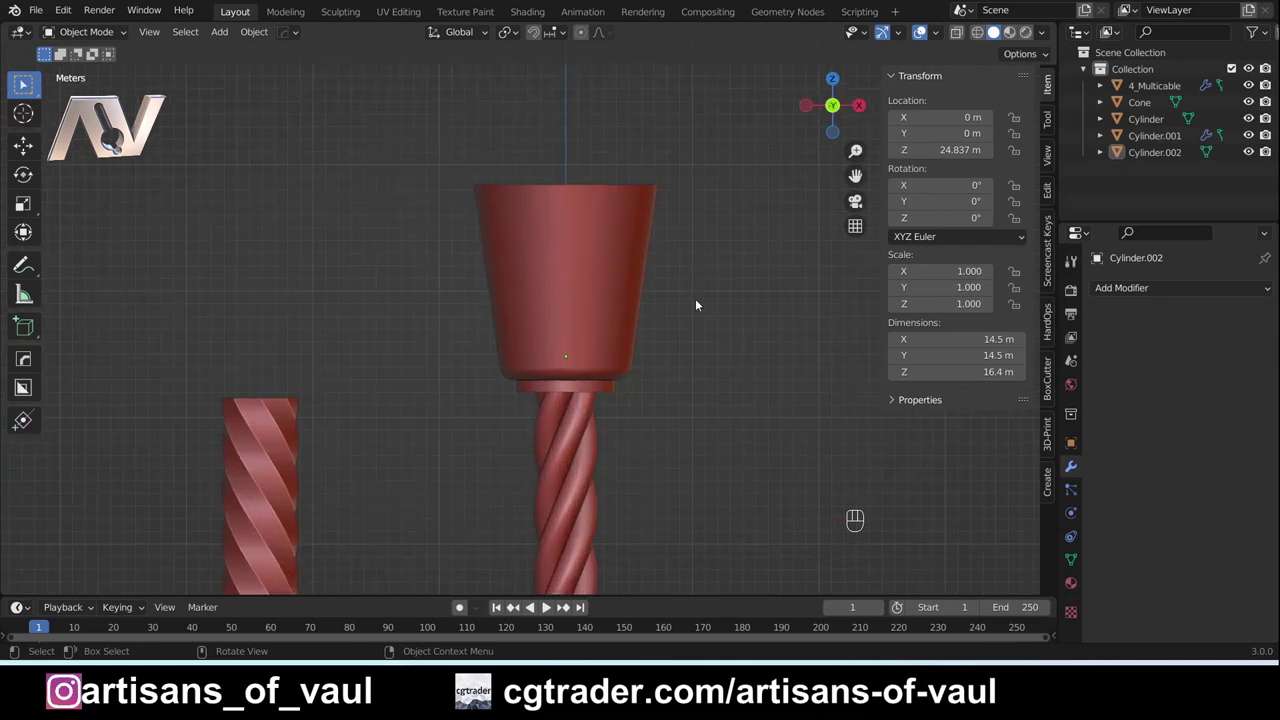
Step: Add a cube and scale it into a large block positioned around the neck below the head
key(shift+a)
key(shift+a)
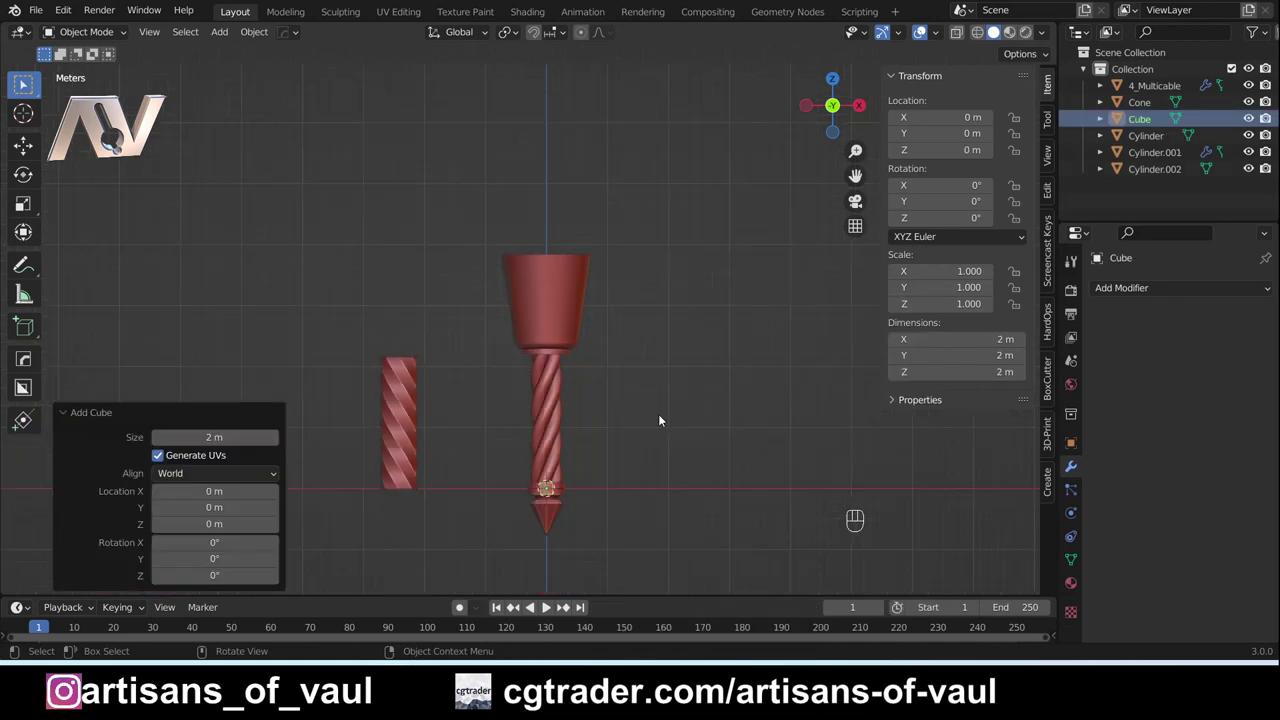
key(s)
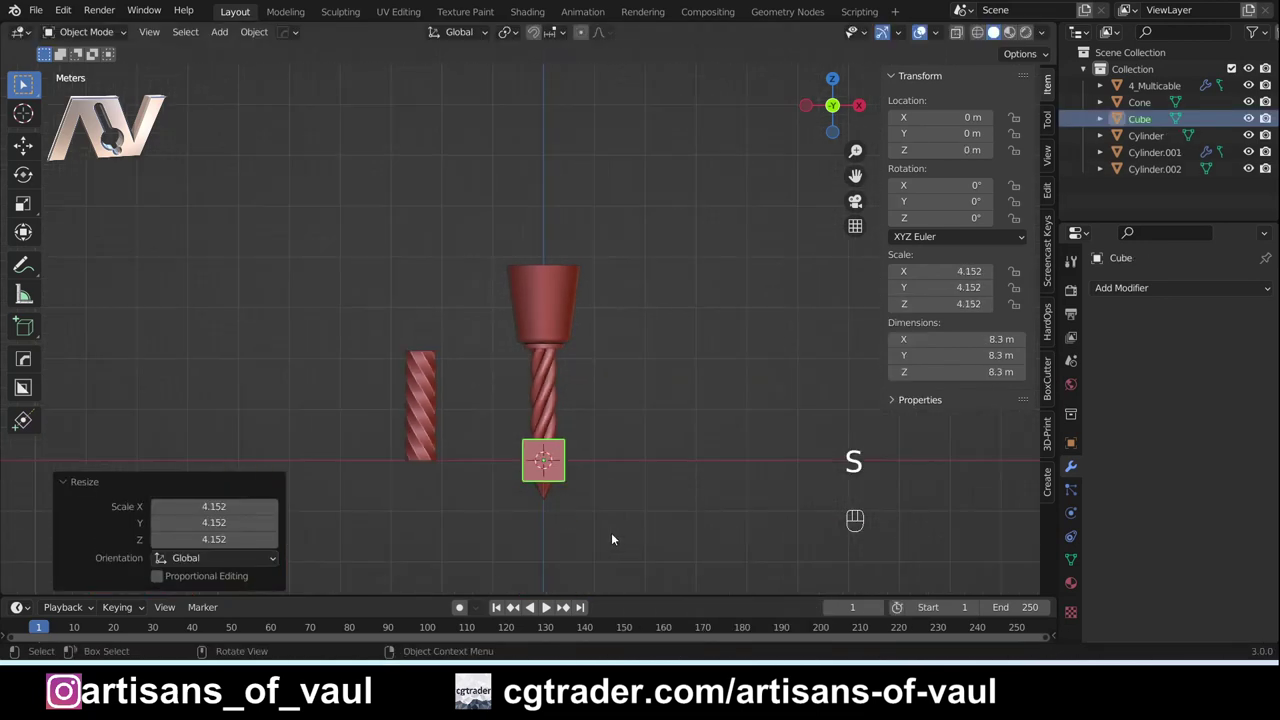
key(g)
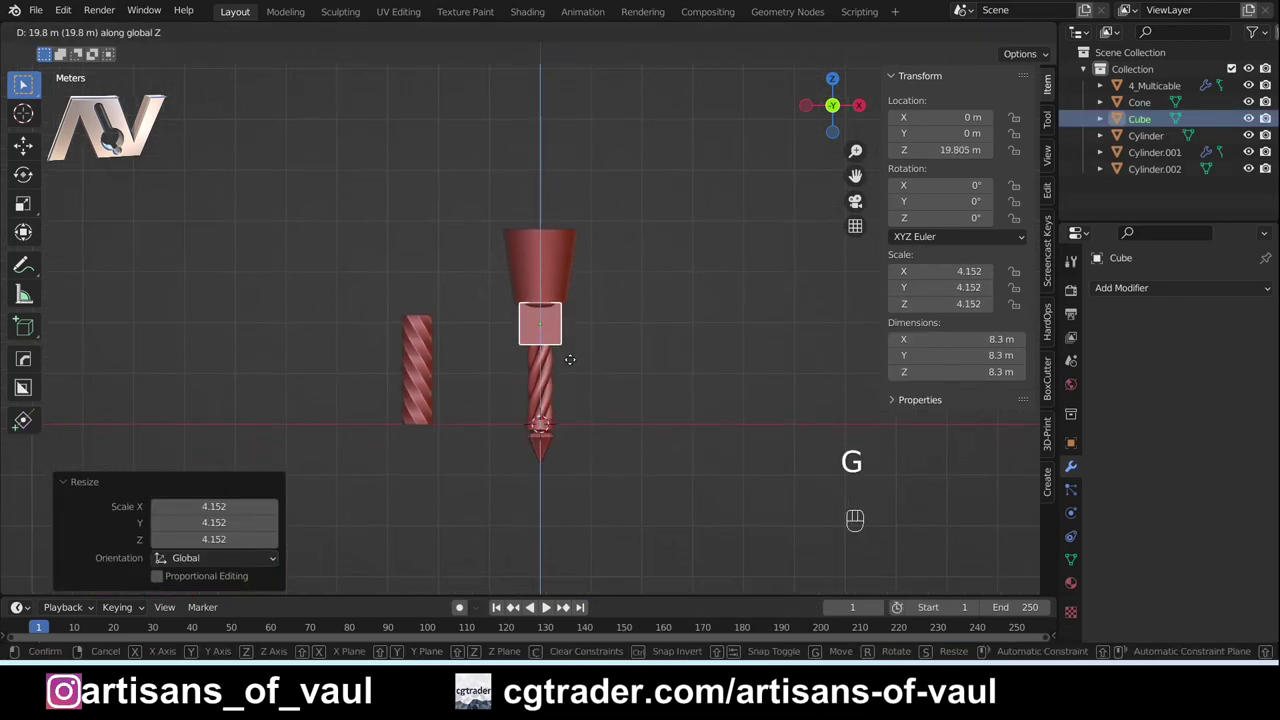
key(s)
key(g)
key(shift+z)
key(g)
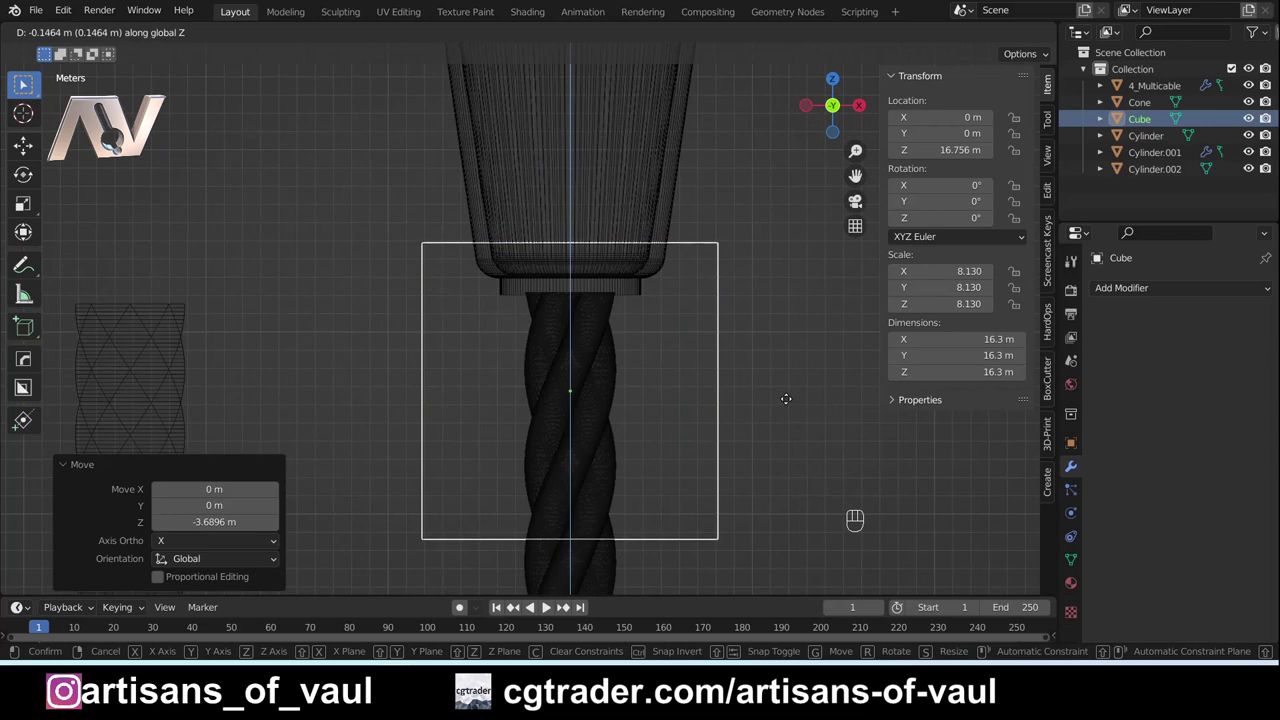
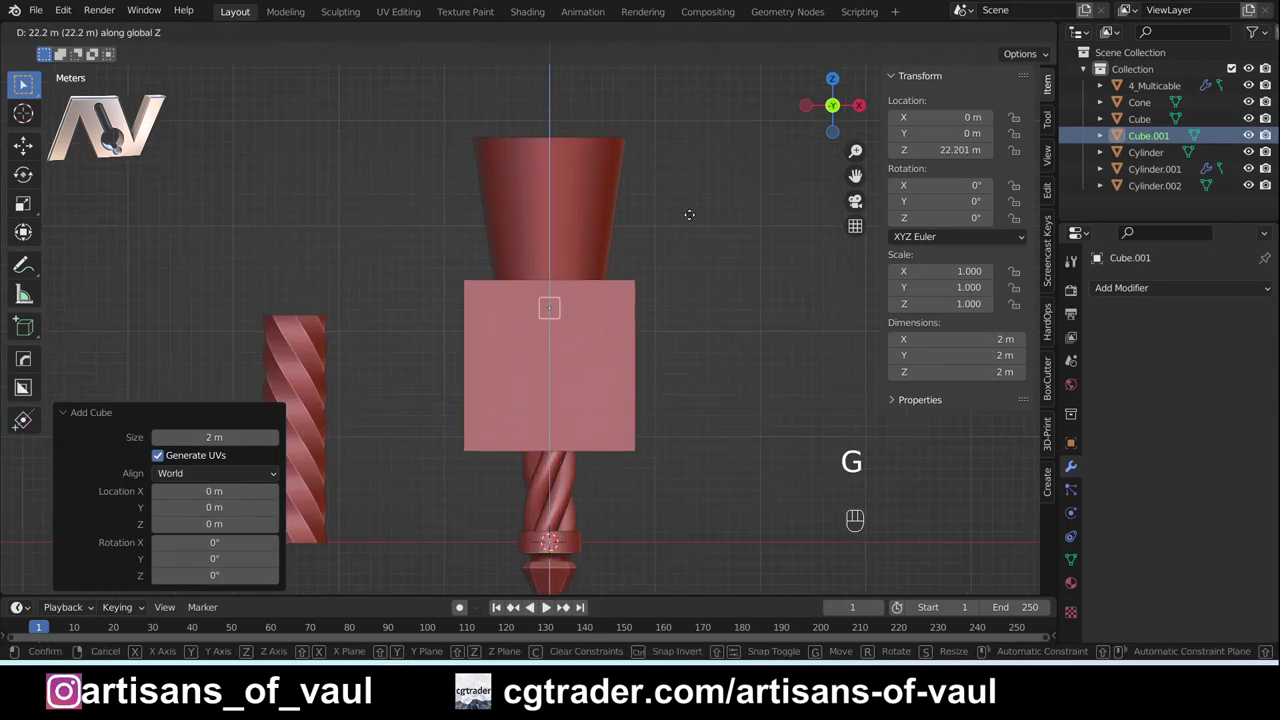
Step: Add a second cube, shrink and stretch it into a tall thin upright bar inside the cup head
key(s)
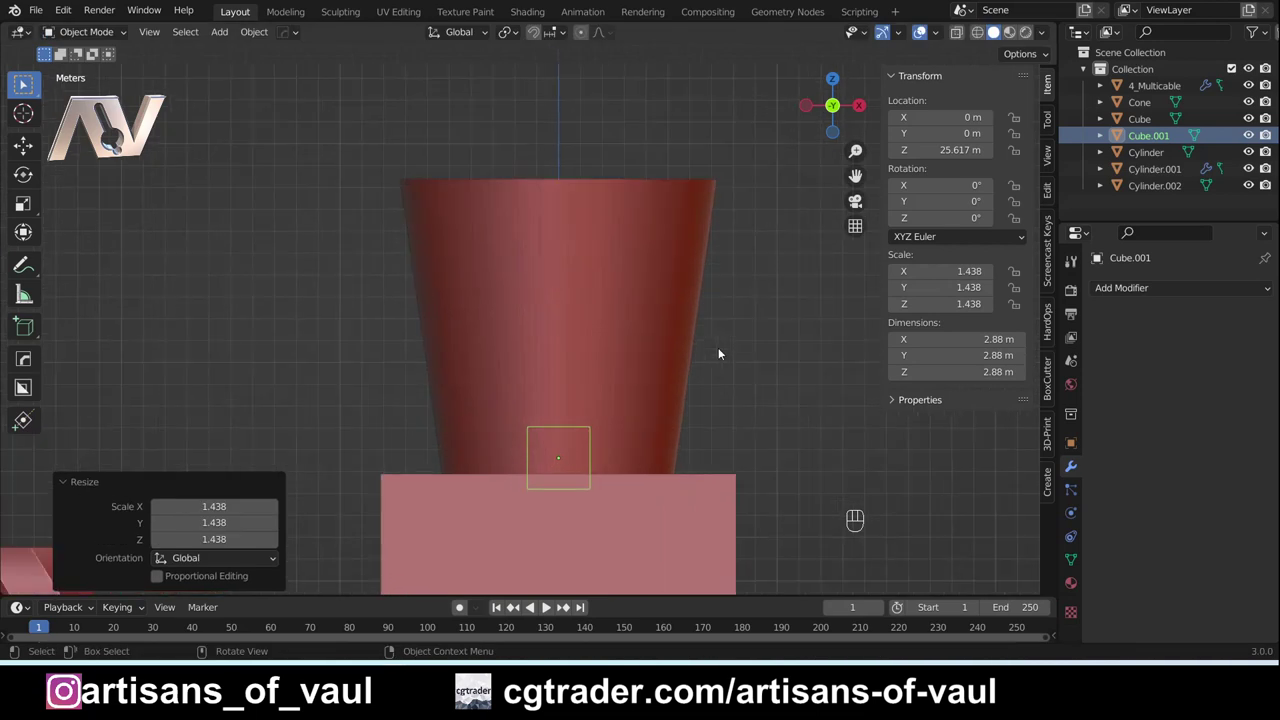
key(s)
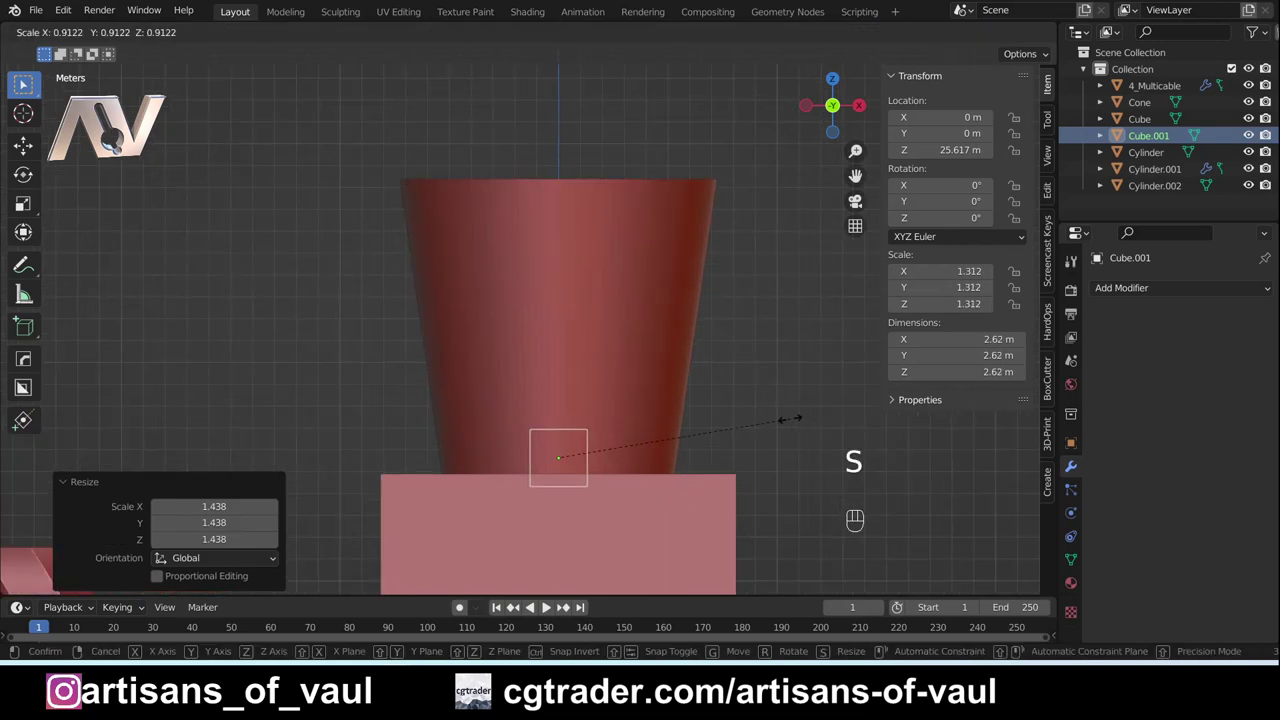
key(s)
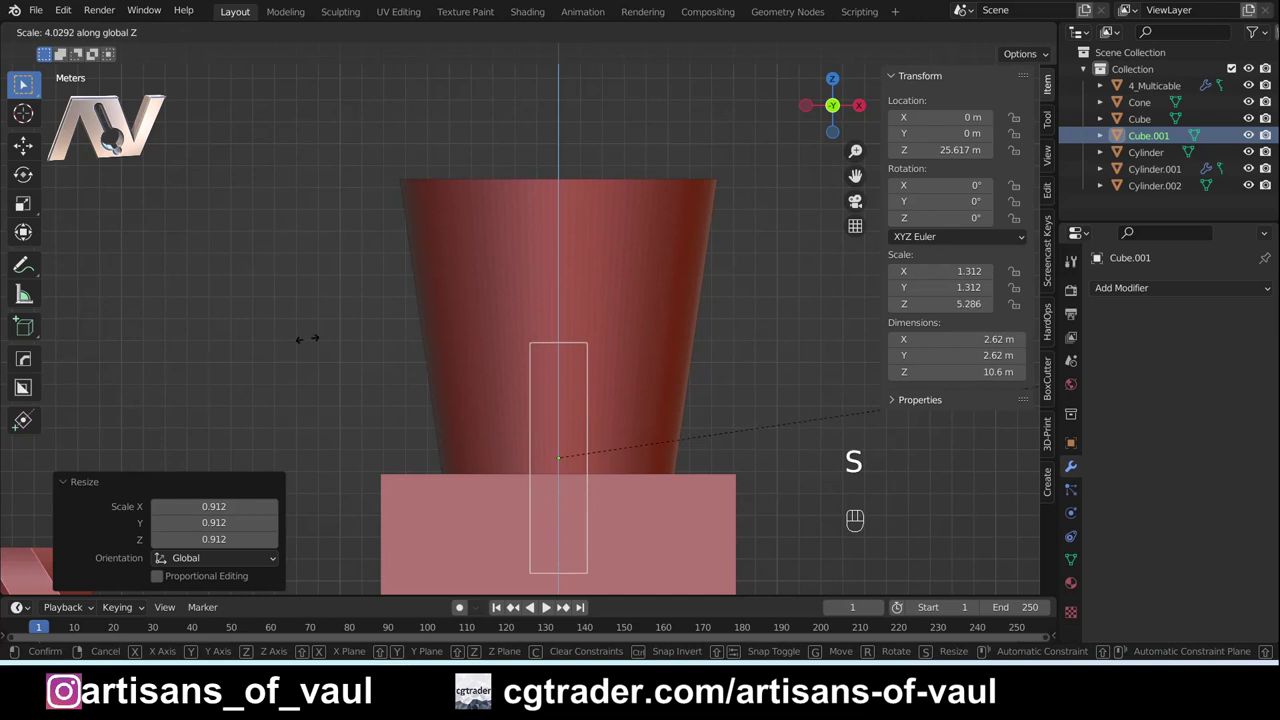
key(g)
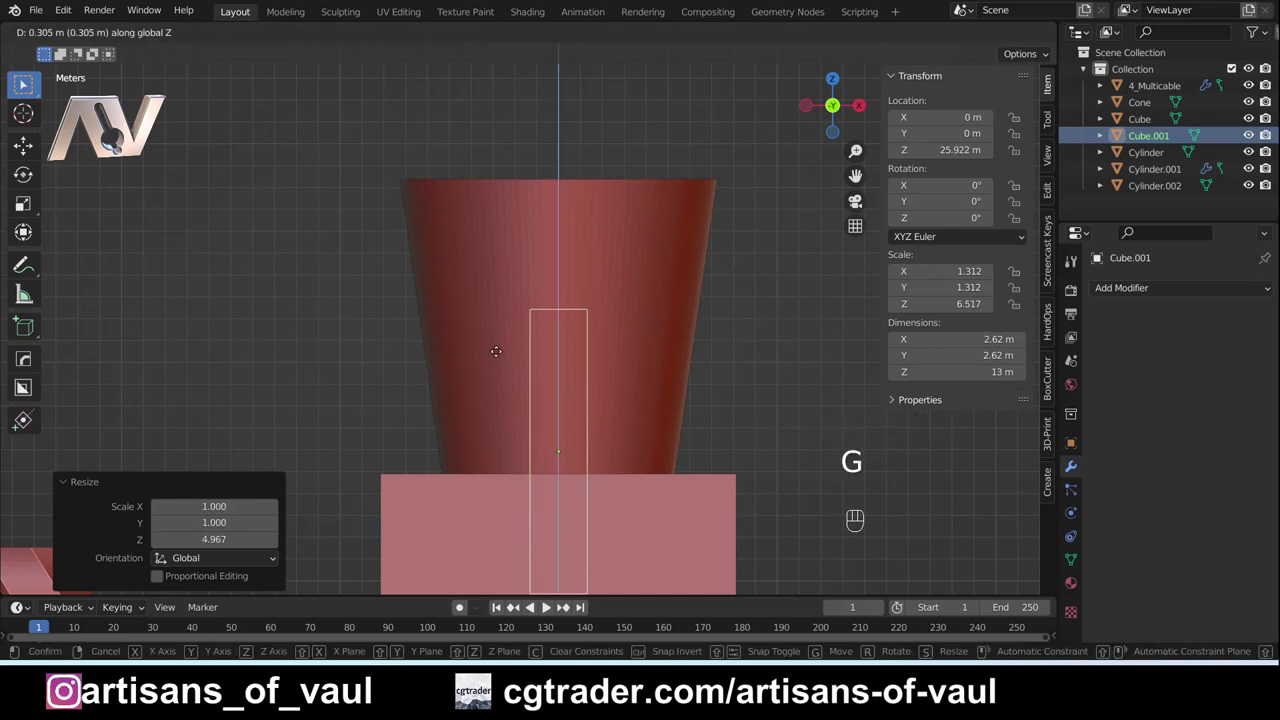
key(shift+z)
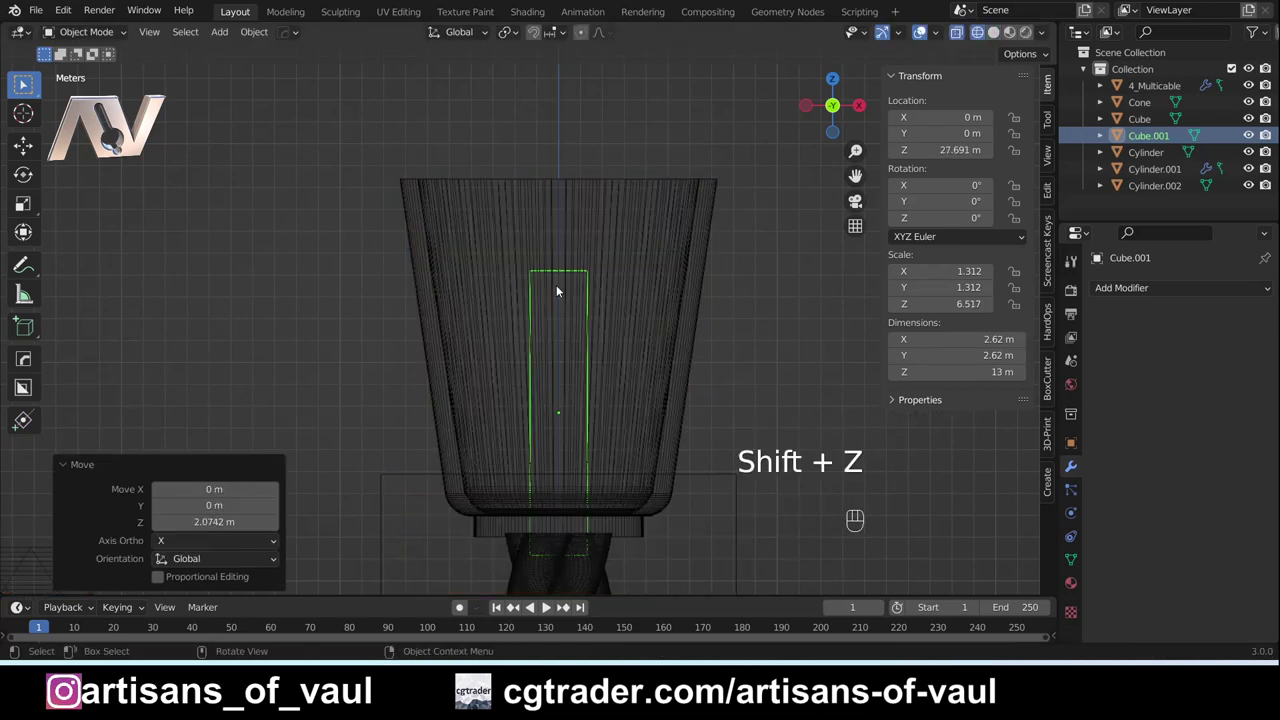
Step: Widen the bar's top edge, extrude it upward and merge the tip vertices into a point
key(Tab)
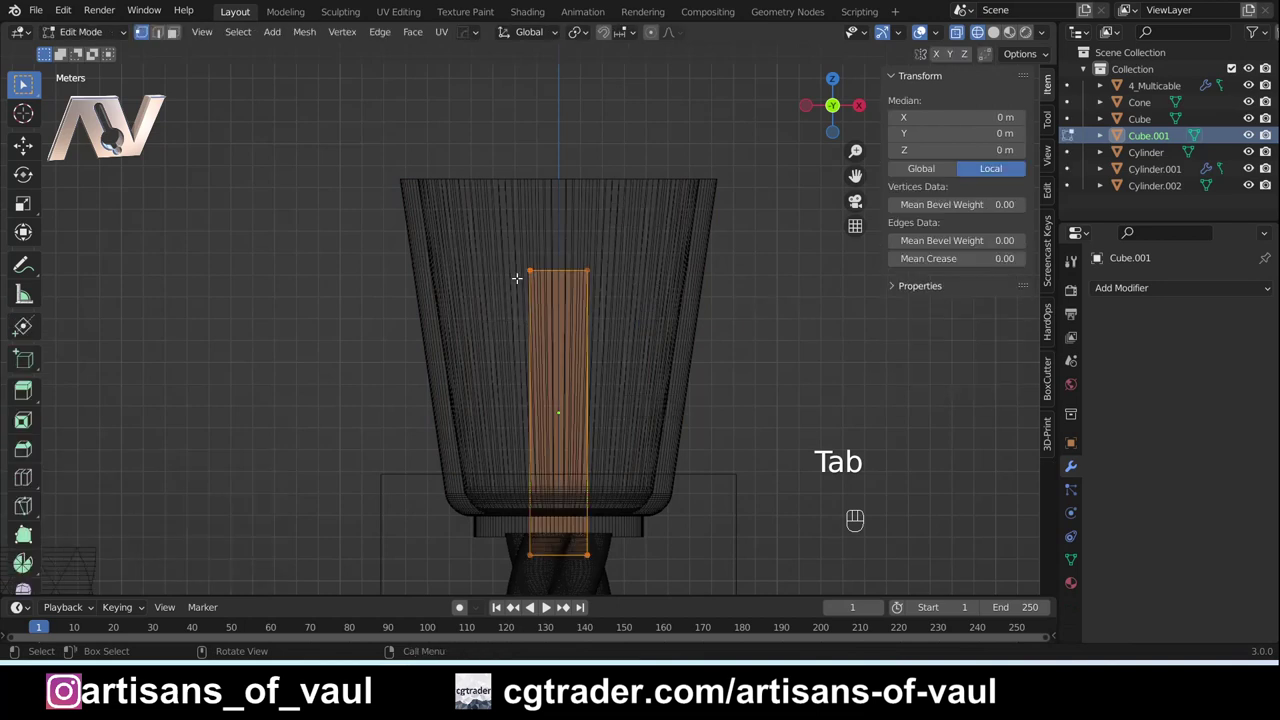
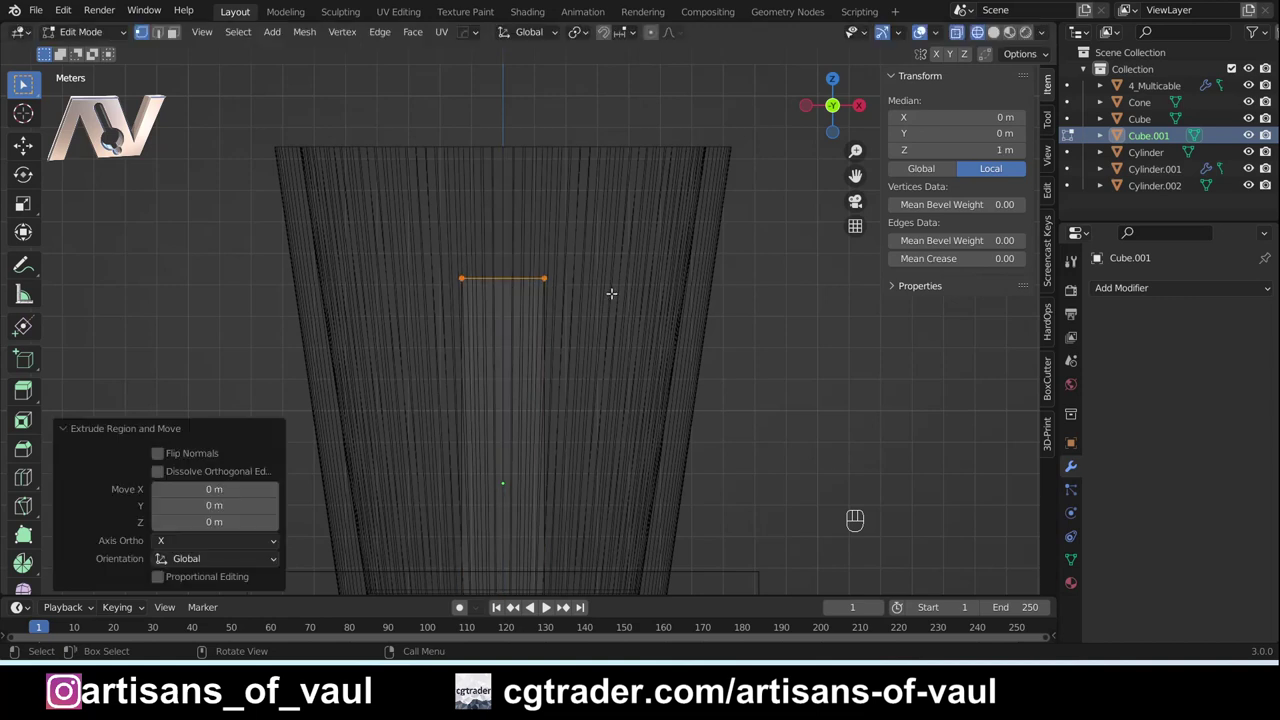
key(s)
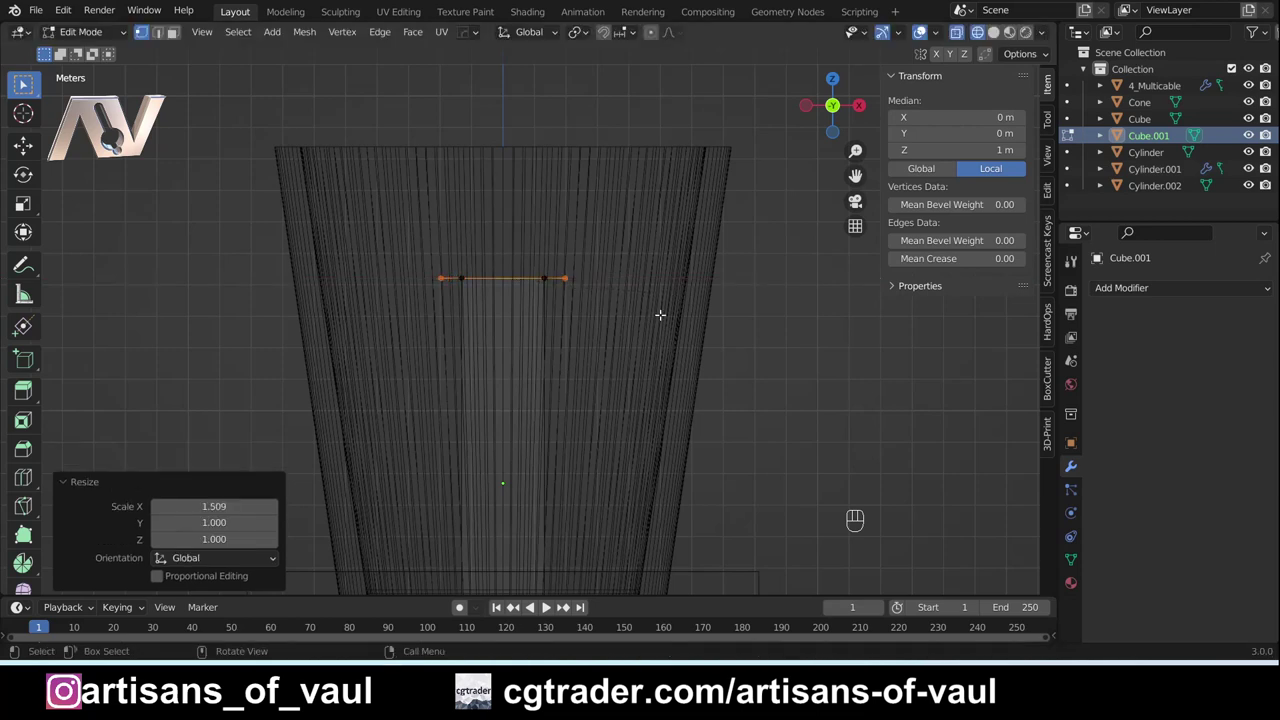
key(e)
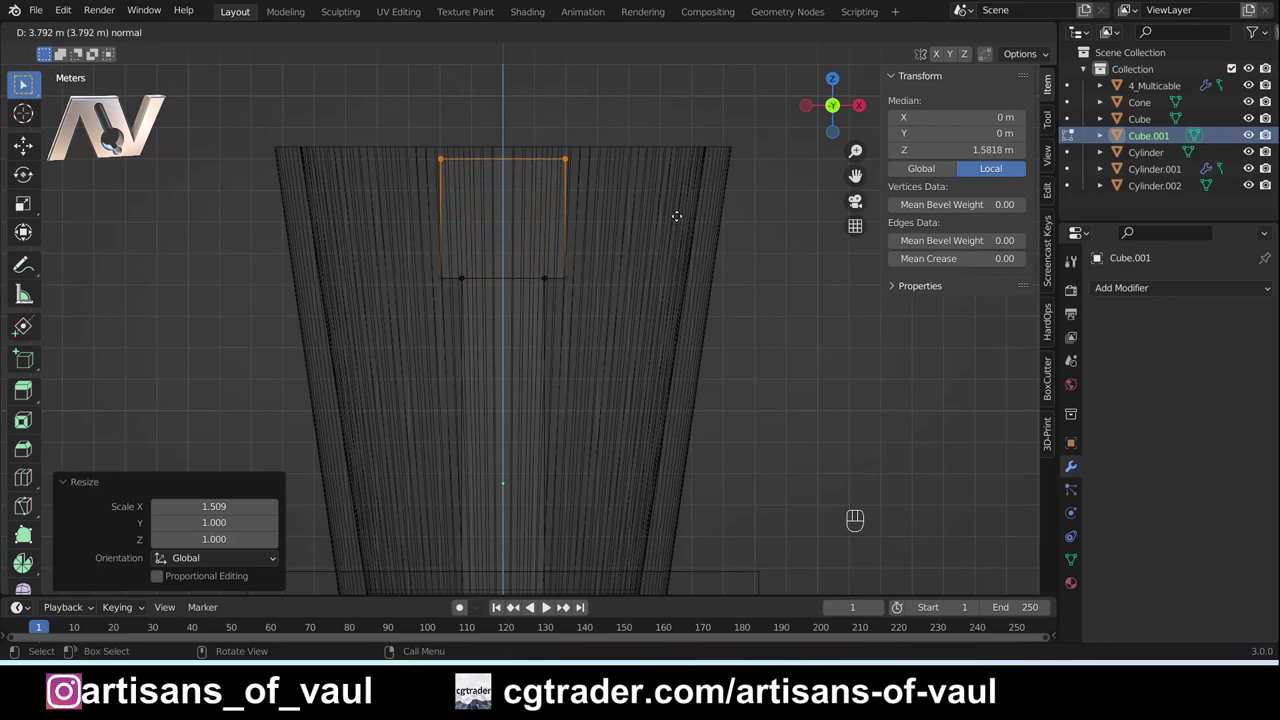
key(shift+z)
key(shift+z)
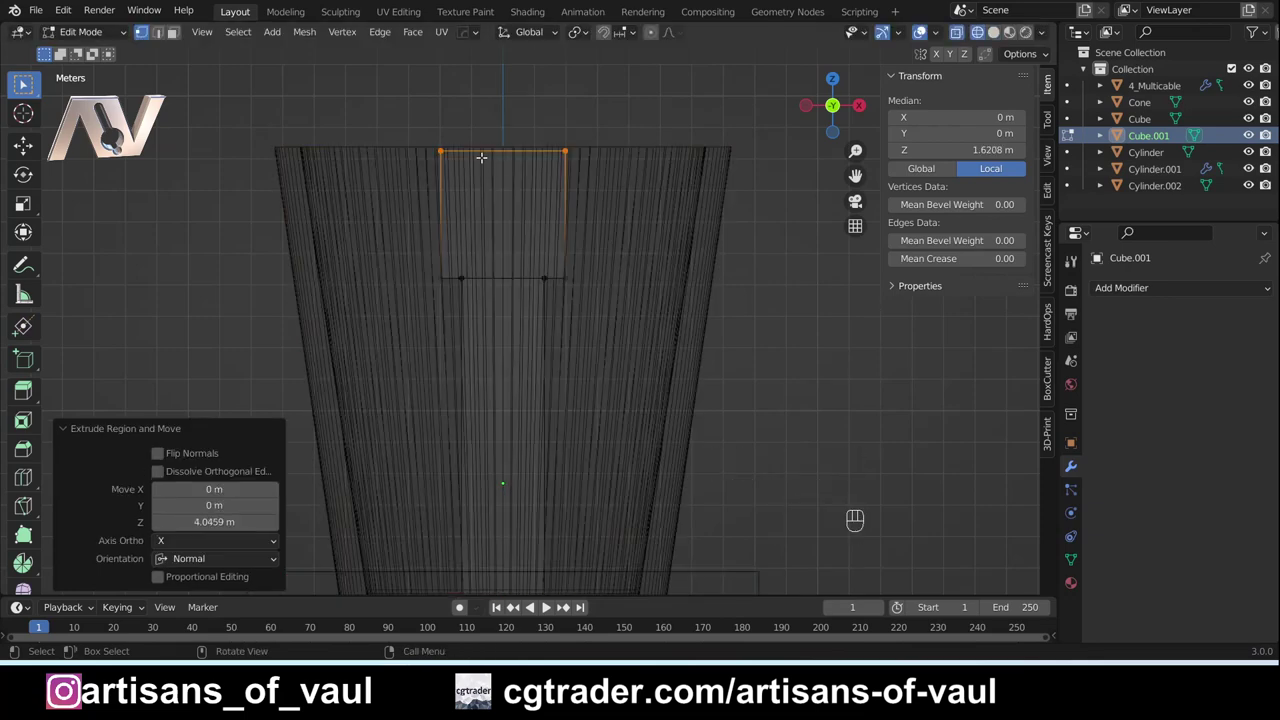
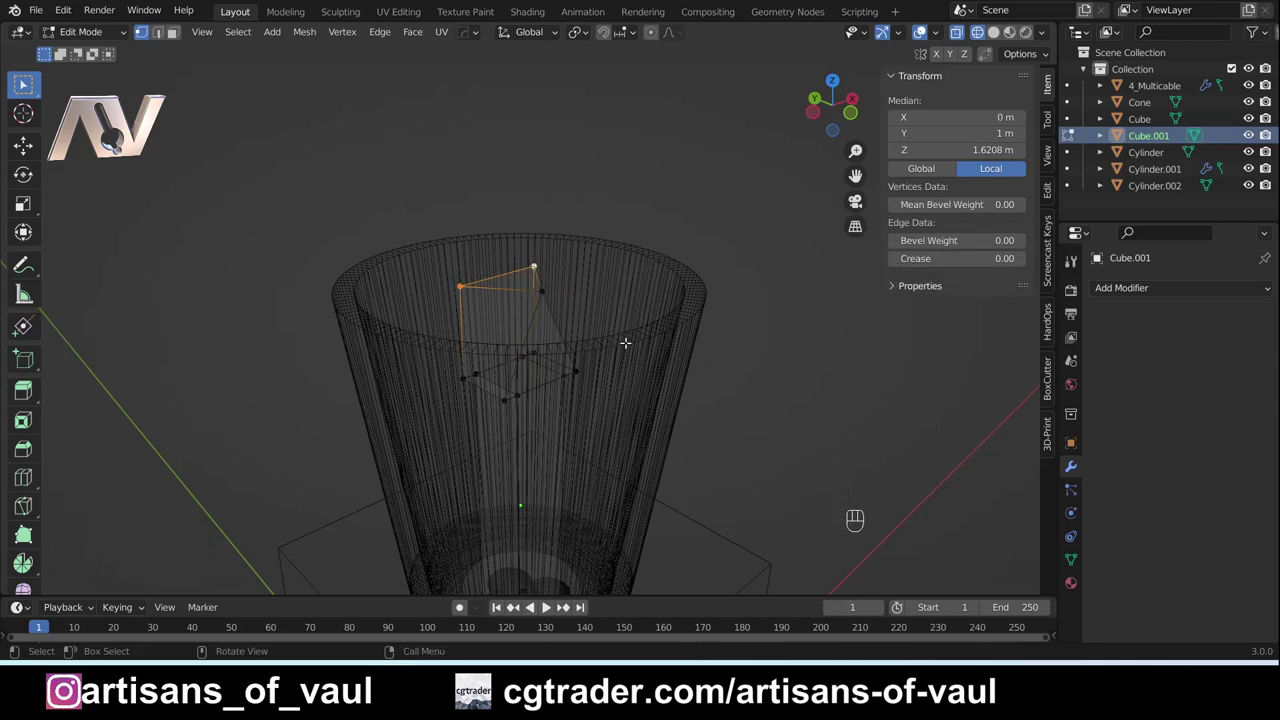
key(m)
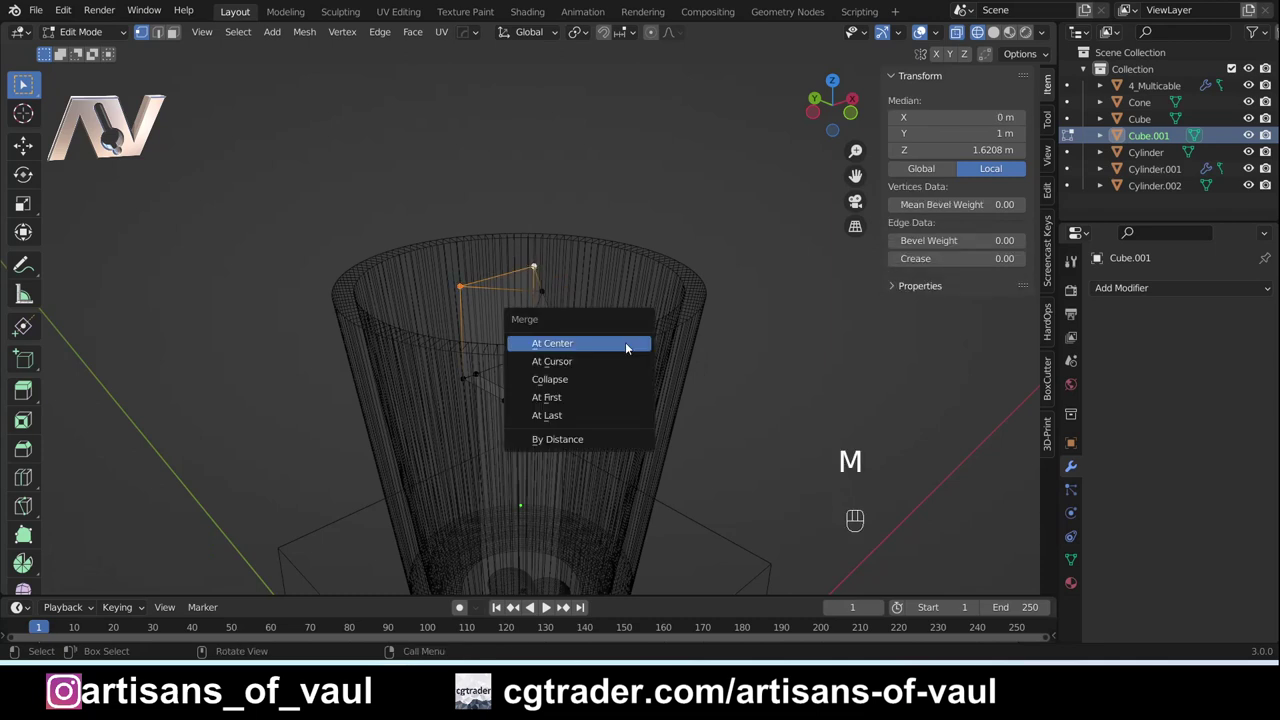
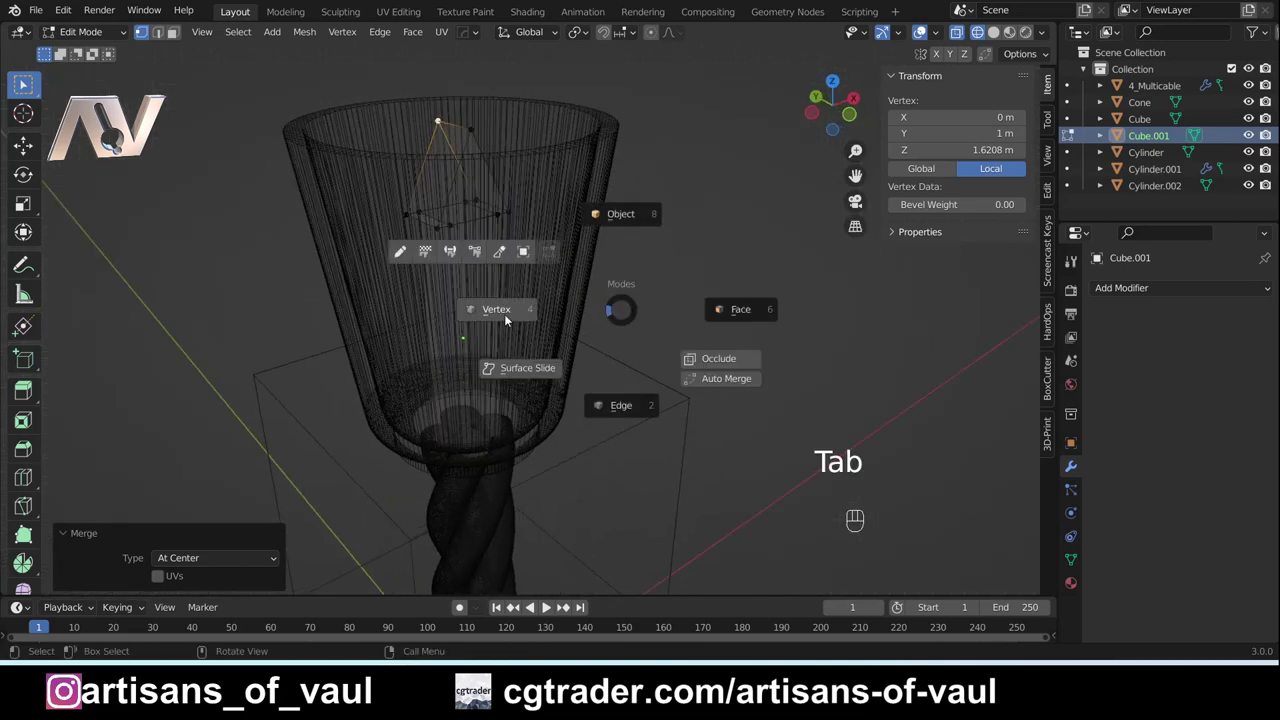
Step: Stretch the spike about 6.4 times sideways into a broad arrow fin cutting across the cup
drag(531, 233, 614, 208)
drag(512, 290, 572, 259)
key(s)
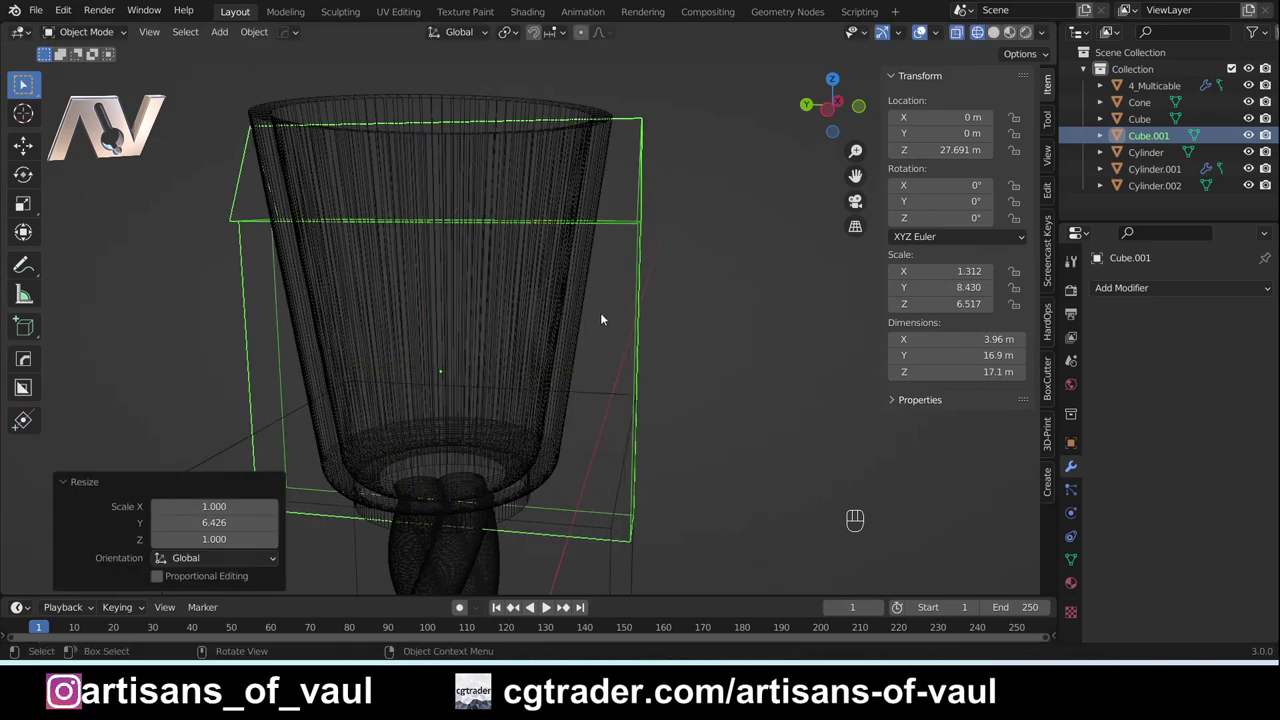
key(shift+z)
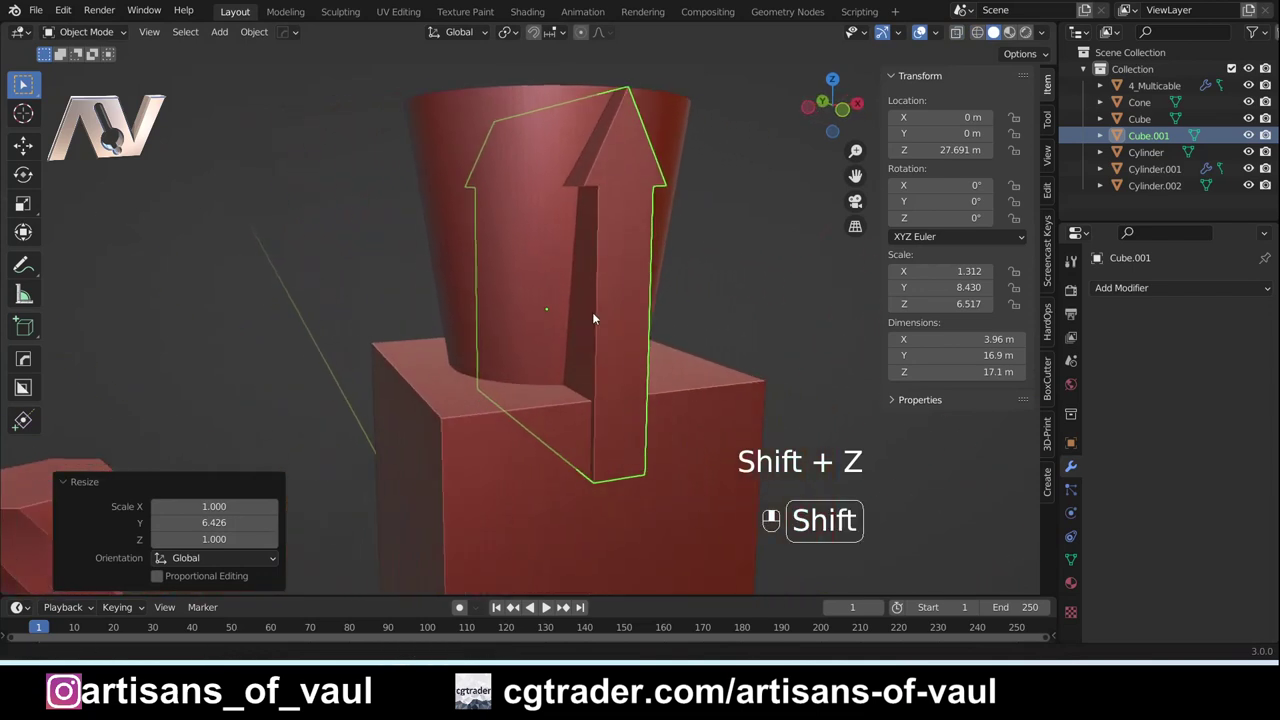
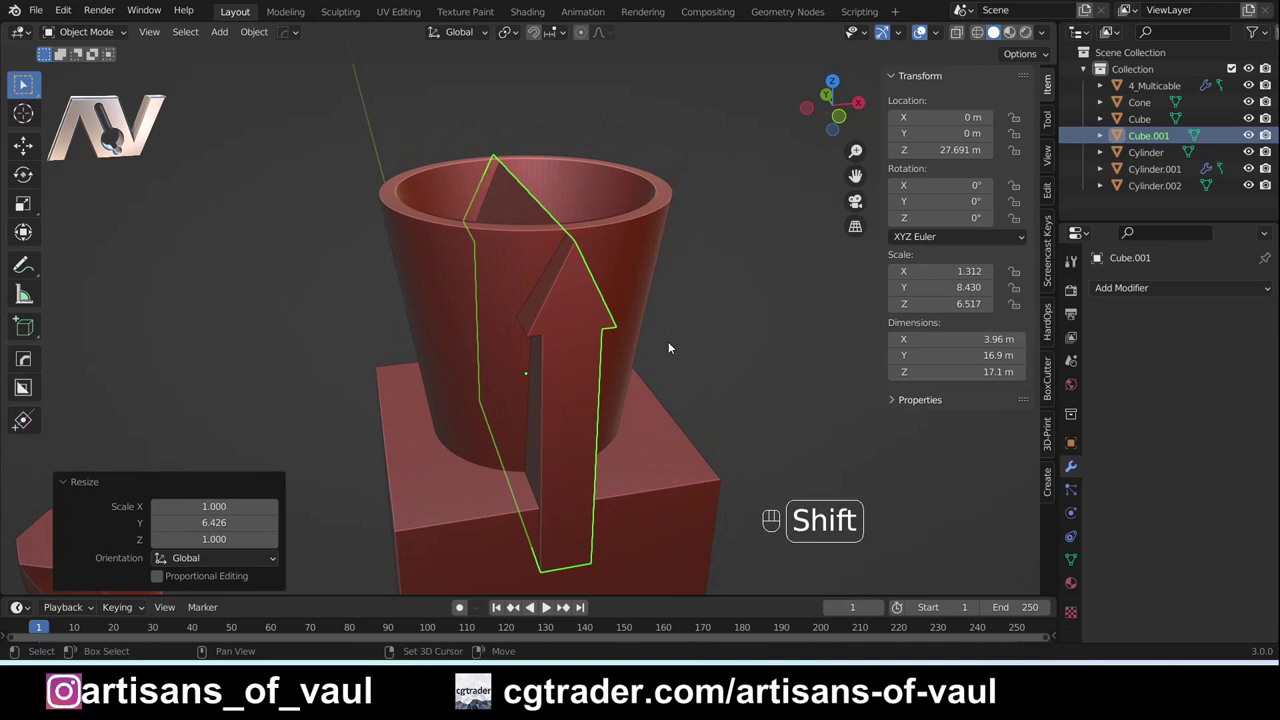
Step: Duplicate the arrow fin into copies rotated 45°, 90° and 135° around the vertical axis
key(shift+d)
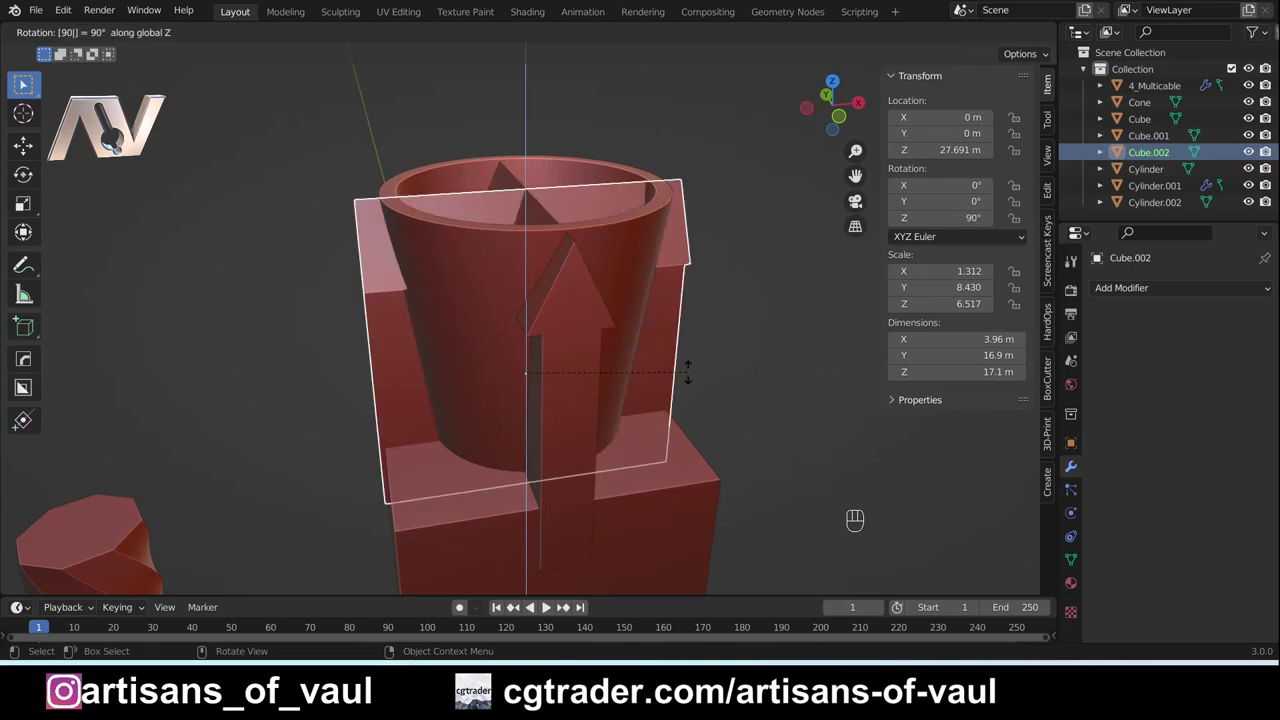
drag(368, 316, 438, 301)
drag(462, 294, 376, 288)
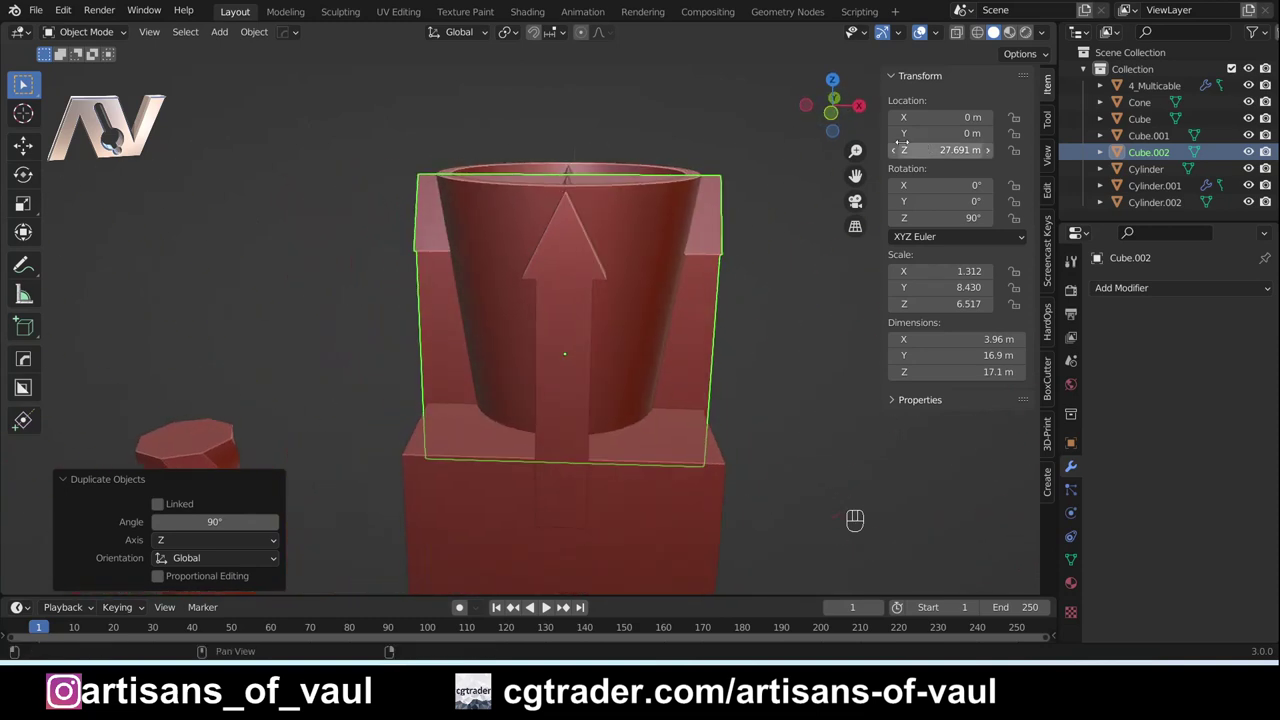
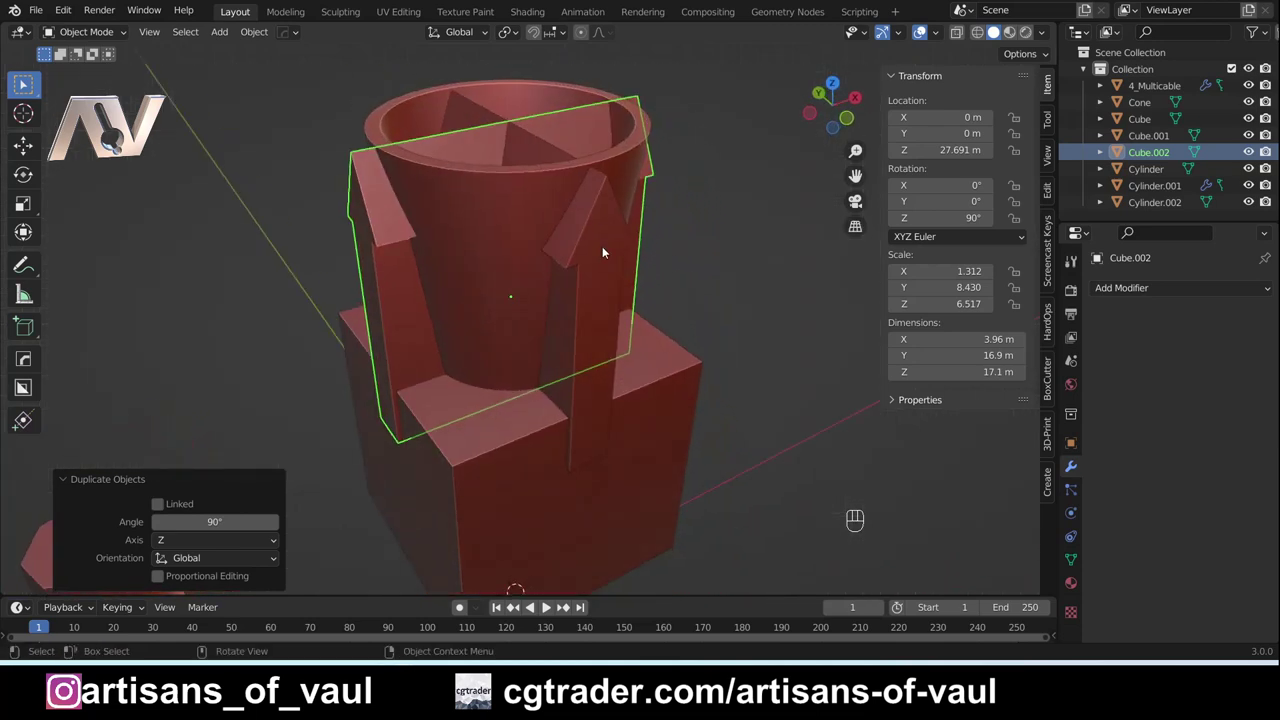
key(shift+d)
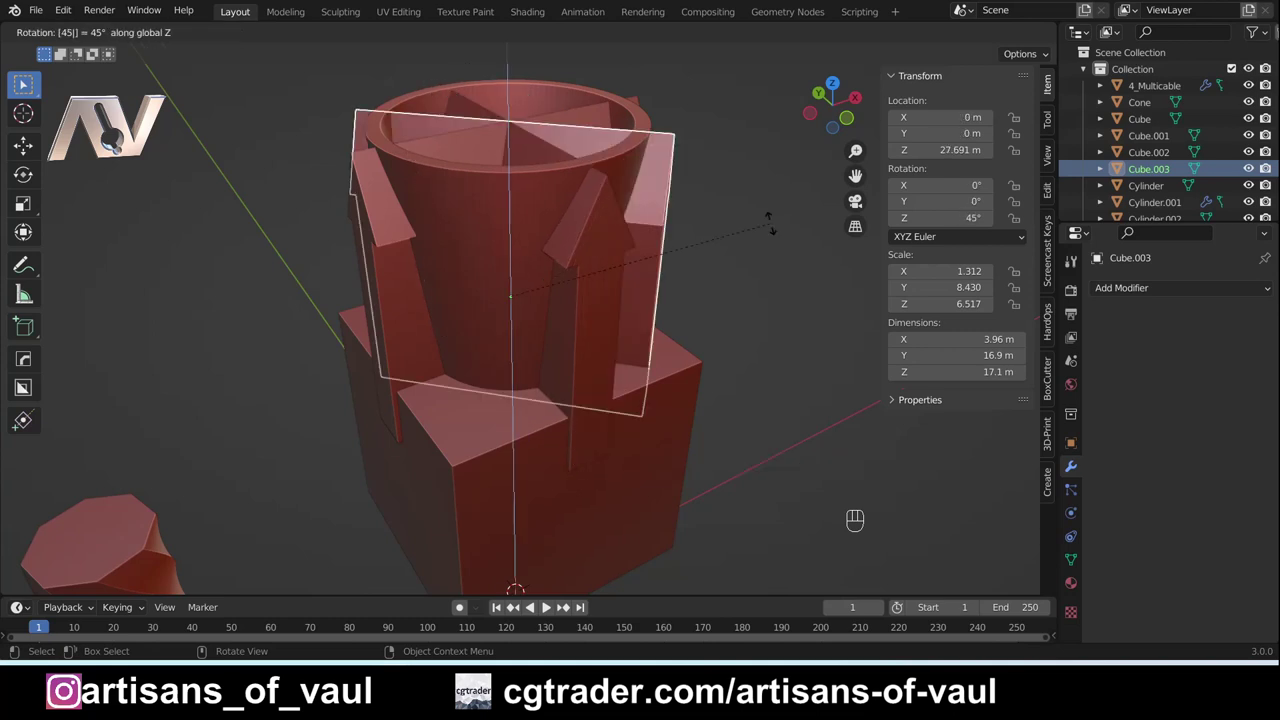
drag(766, 226, 606, 188)
drag(716, 236, 545, 270)
drag(642, 330, 687, 302)
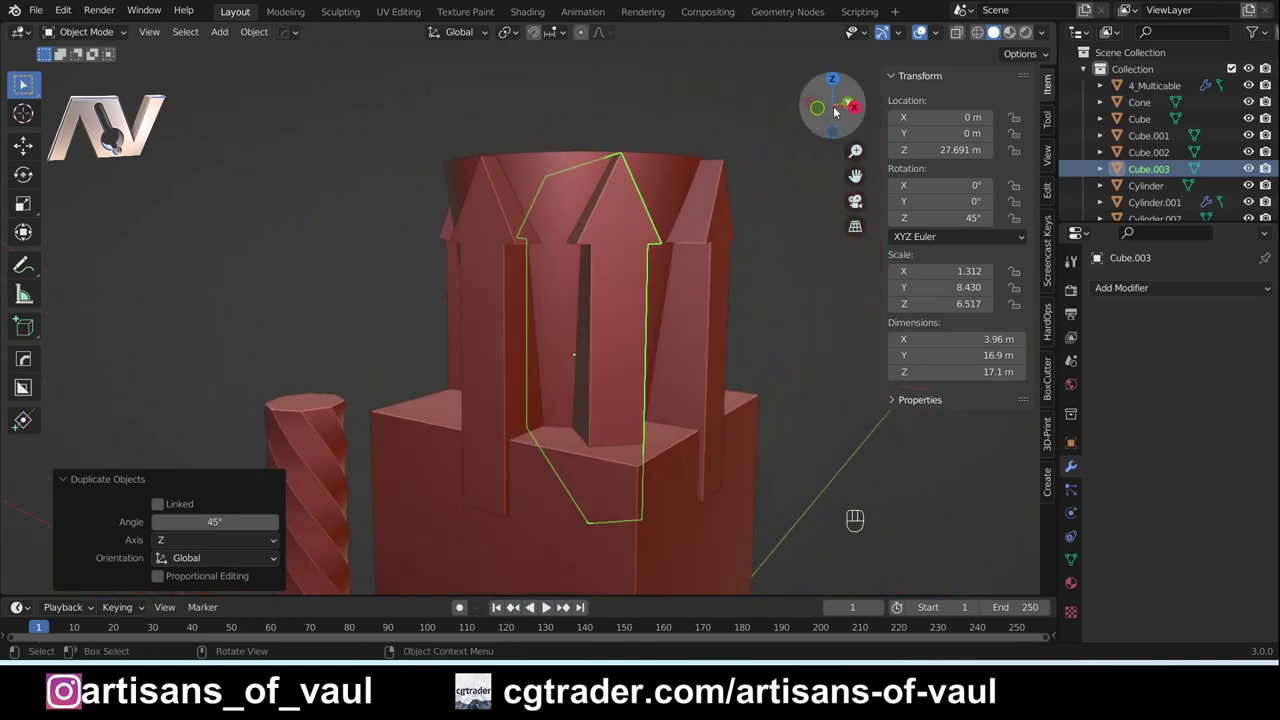
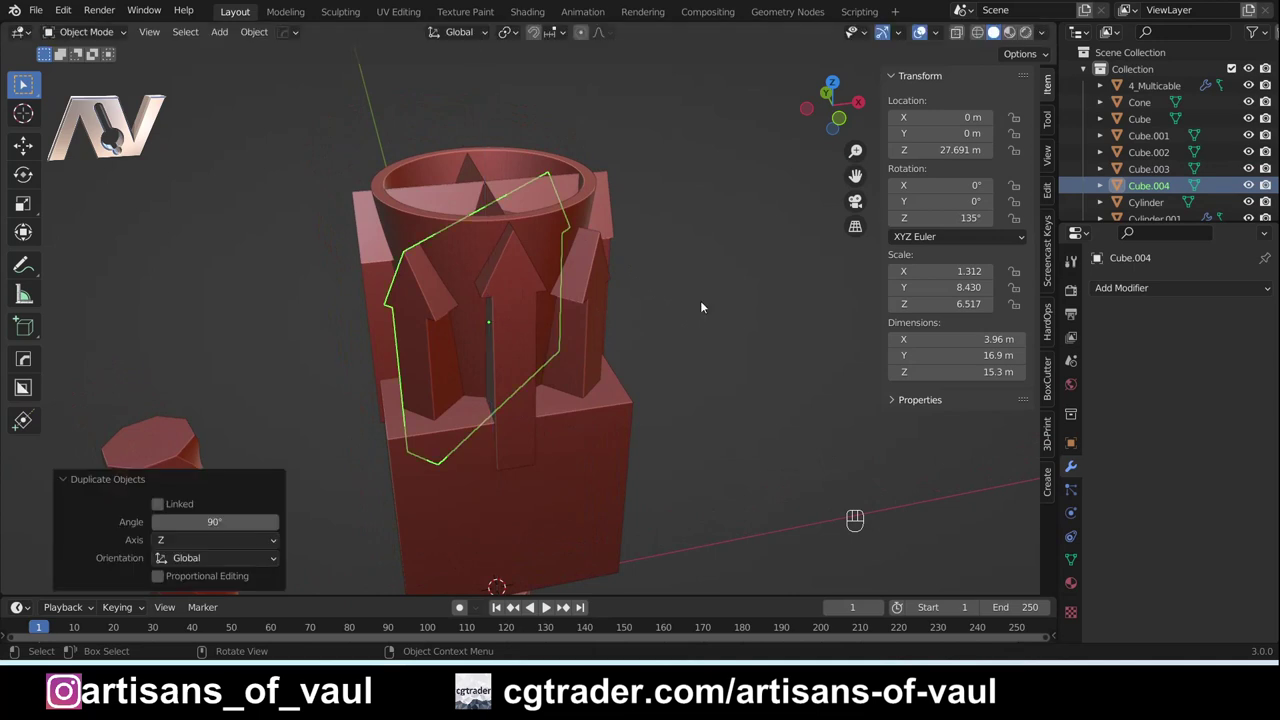
Step: Deselect everything and orbit around the crown to inspect the ring of spikes
click(683, 273)
drag(736, 352, 569, 311)
drag(742, 361, 448, 313)
drag(698, 347, 549, 349)
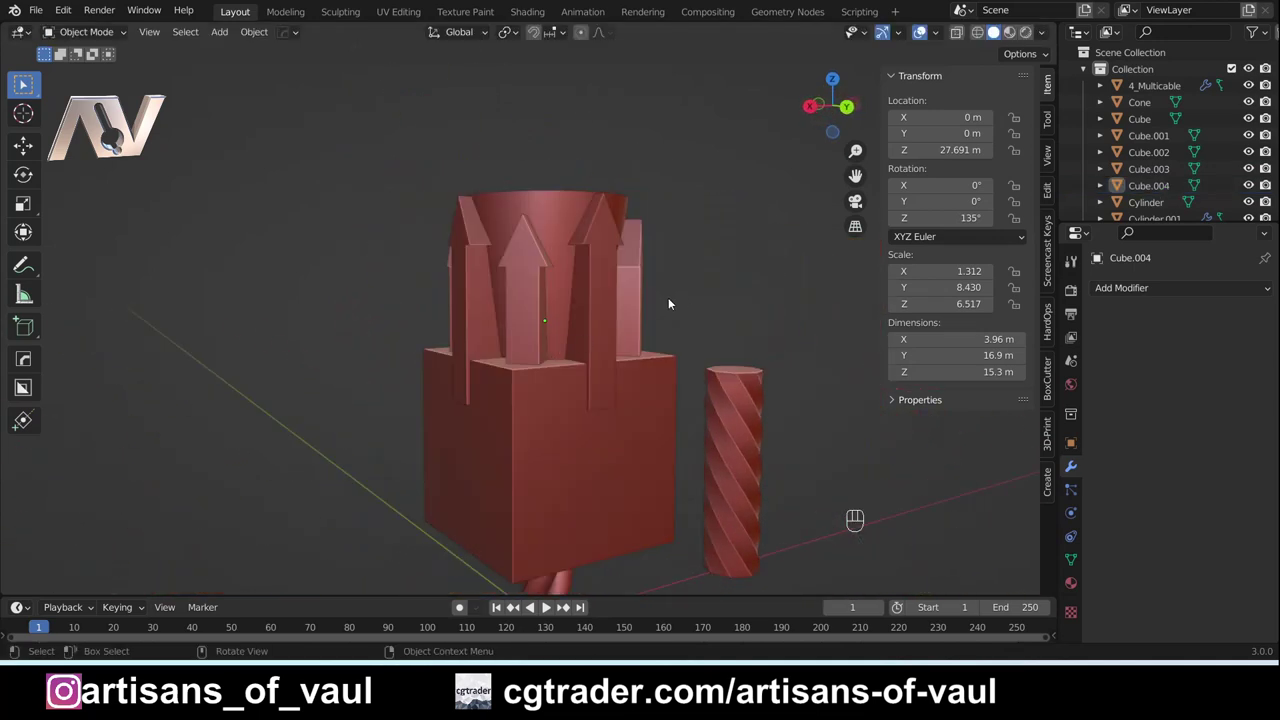
drag(685, 240, 612, 291)
Step: Select the four spike pieces with the crown body active, then enable the Bool Tool add-on
middle_click(576, 300)
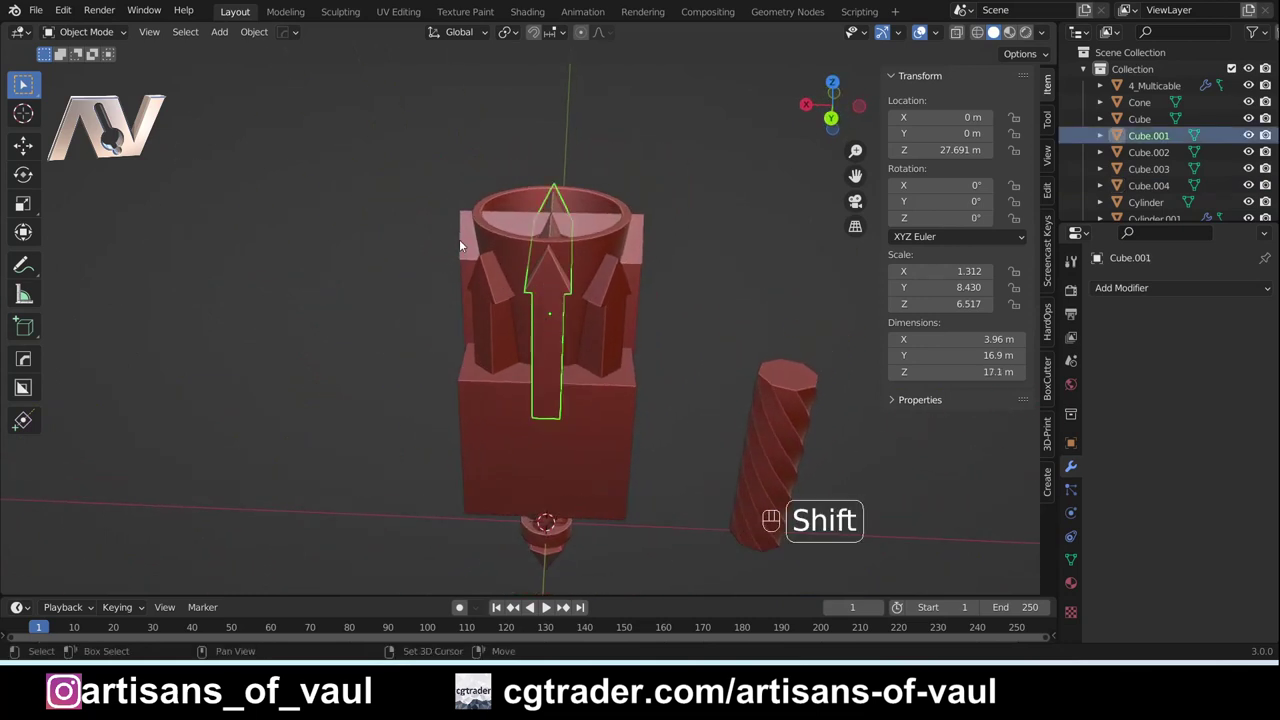
click(597, 306)
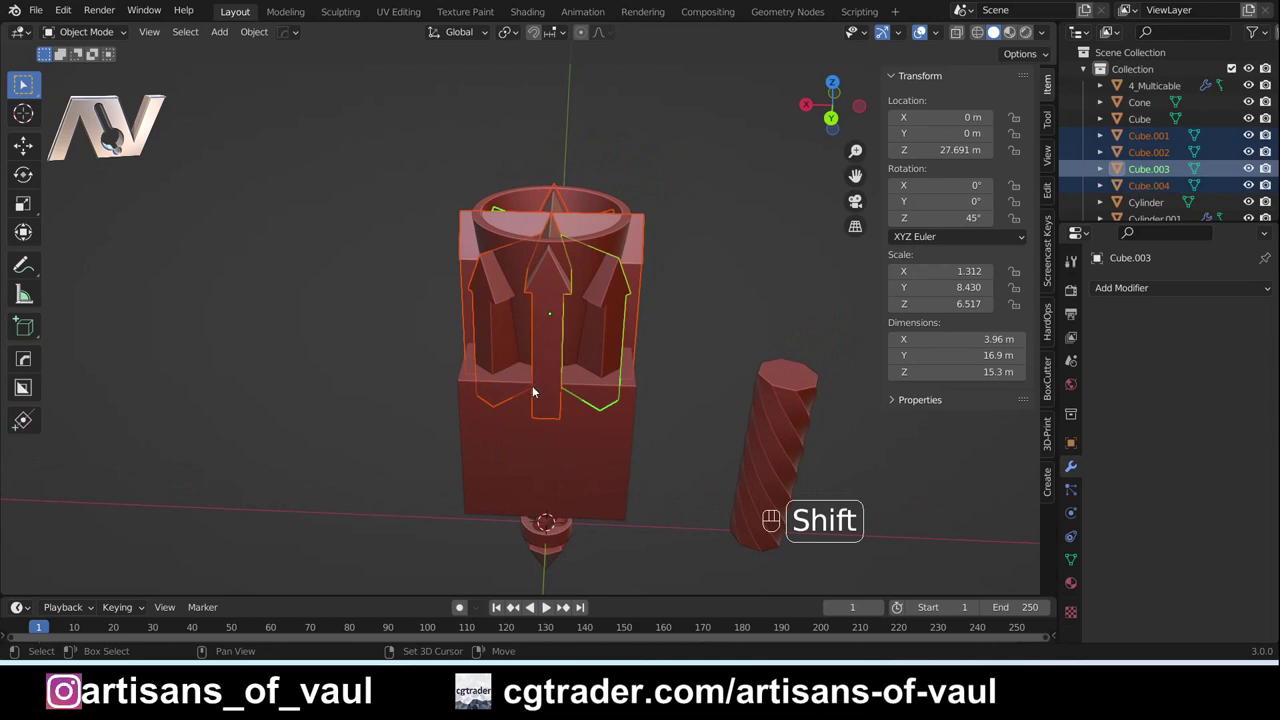
drag(533, 379, 571, 340)
drag(451, 356, 532, 303)
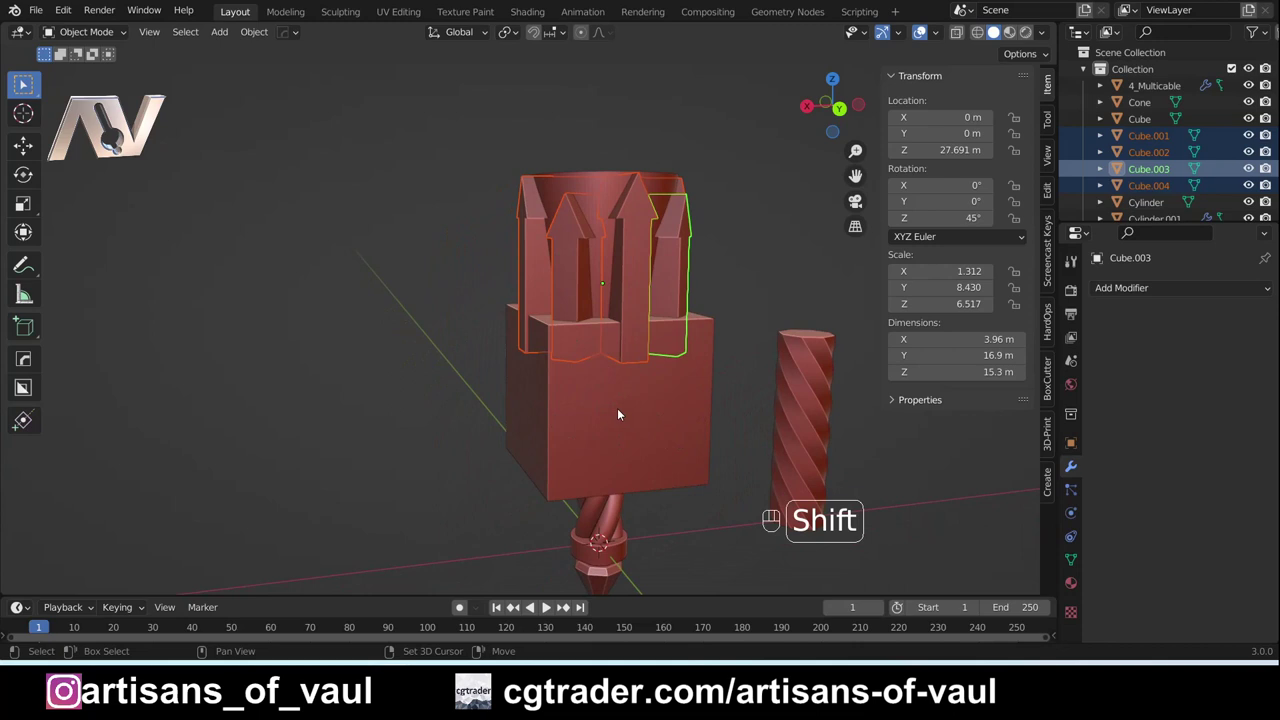
click(610, 413)
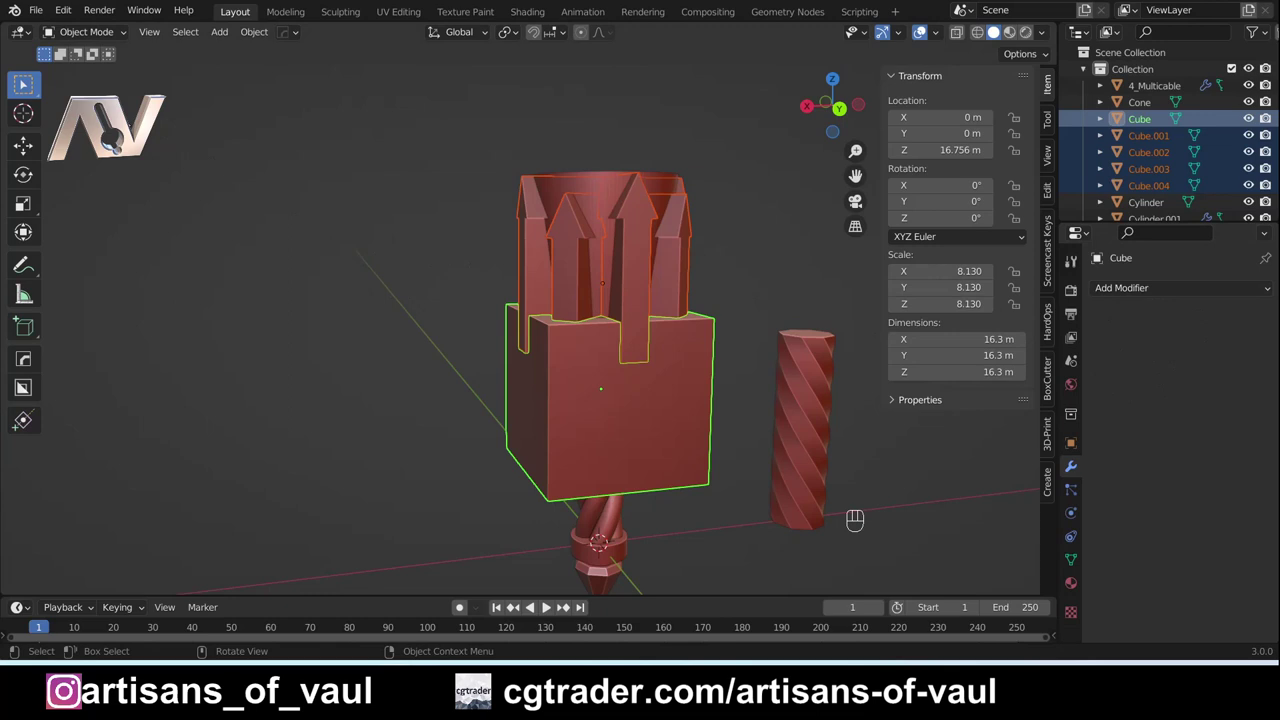
drag(67, 14, 137, 250)
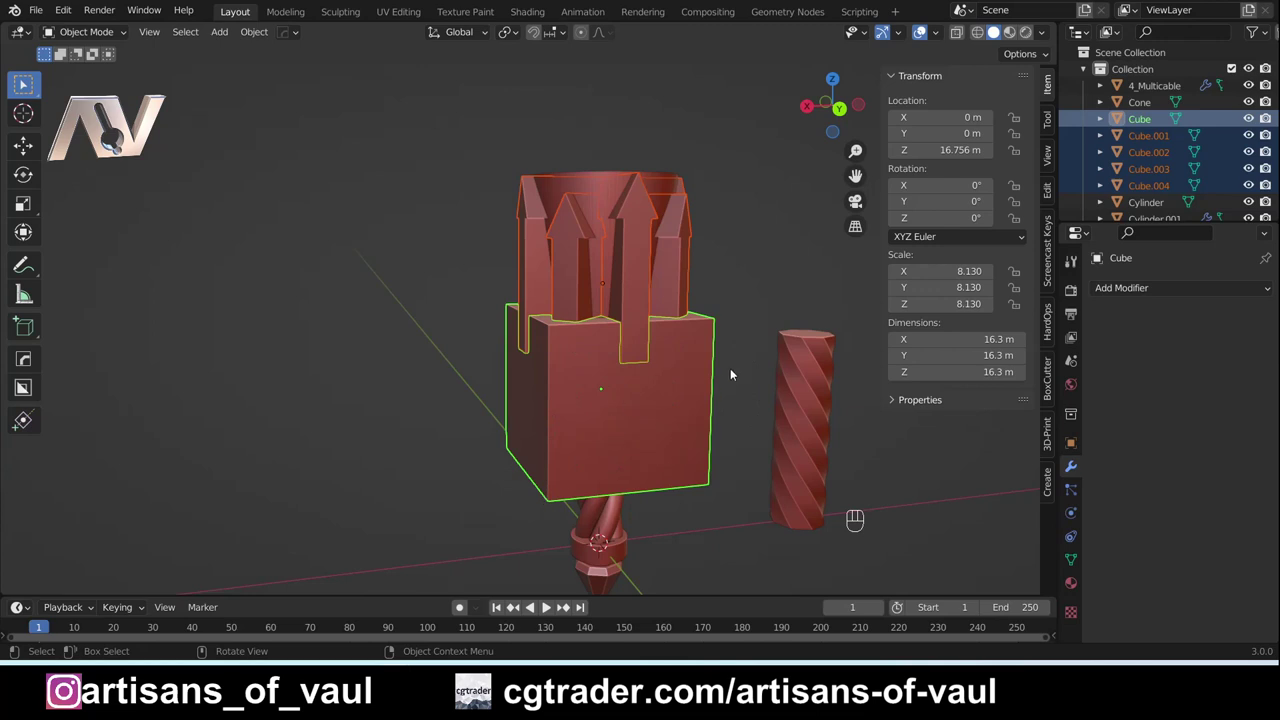
Step: Union the four spike cubes into the crown body with Bool Tool union modifiers
key(ctrl+KP_Add)
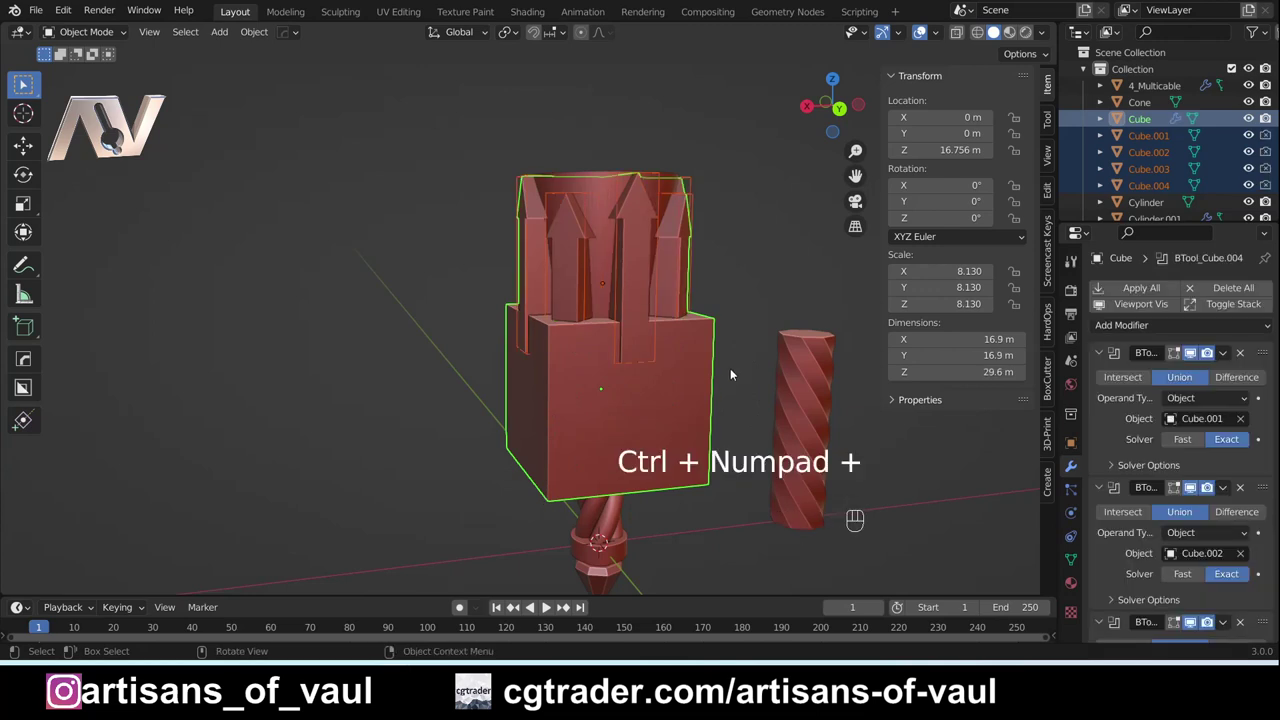
drag(497, 329, 532, 314)
drag(527, 305, 487, 392)
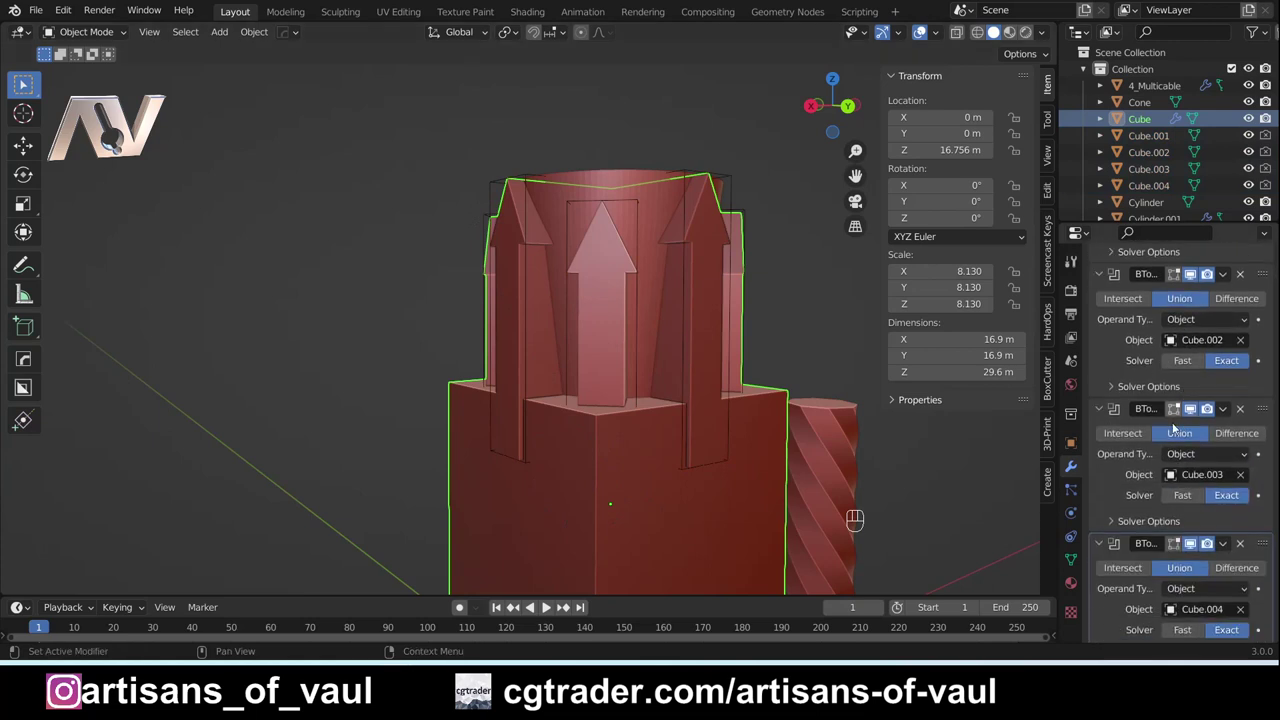
Step: Hide the four separate spike objects one by one, leaving the merged crown body
click(735, 179)
key(h)
click(736, 210)
key(h)
click(618, 203)
key(h)
click(492, 184)
key(h)
Step: Orbit around the merged crown body to check the spikes from all sides
drag(488, 394, 523, 378)
drag(594, 310, 545, 352)
drag(641, 354, 606, 363)
drag(680, 468, 606, 284)
click(691, 211)
drag(685, 212, 638, 195)
drag(619, 216, 613, 307)
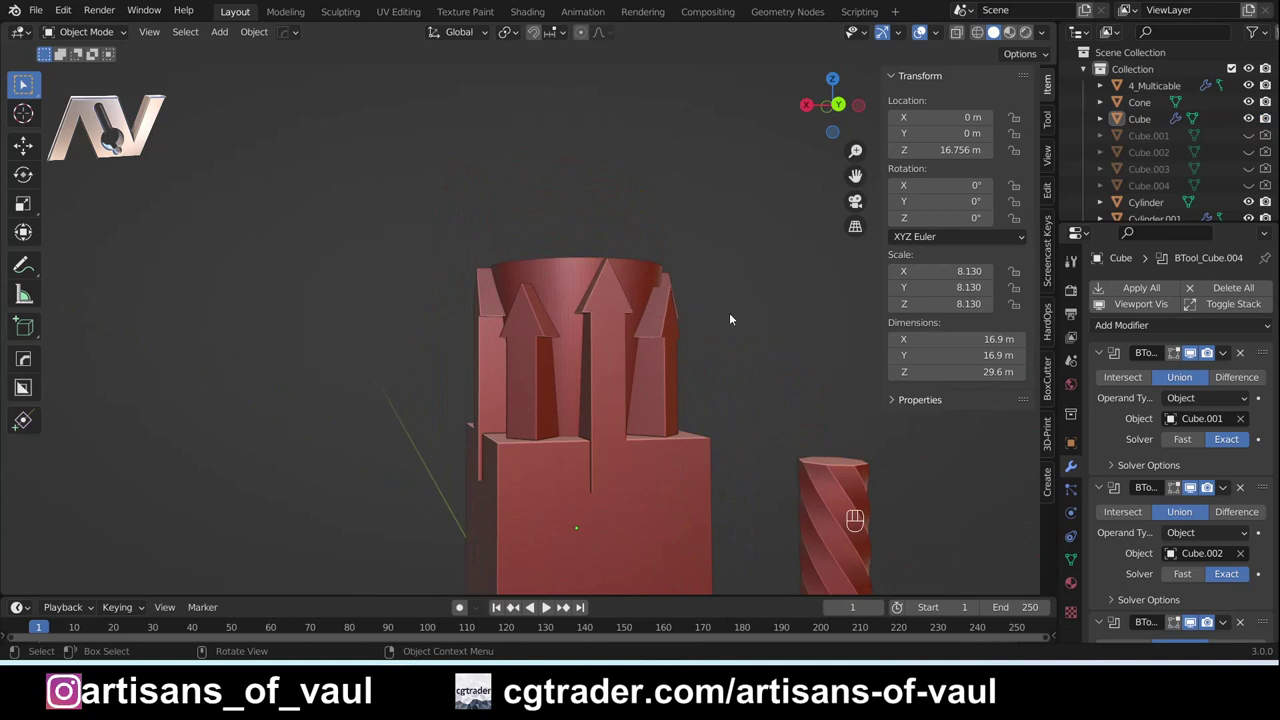
Step: Boolean the hollow crown cup against the combined spike block so its rim rises into arrow spikes
click(616, 304)
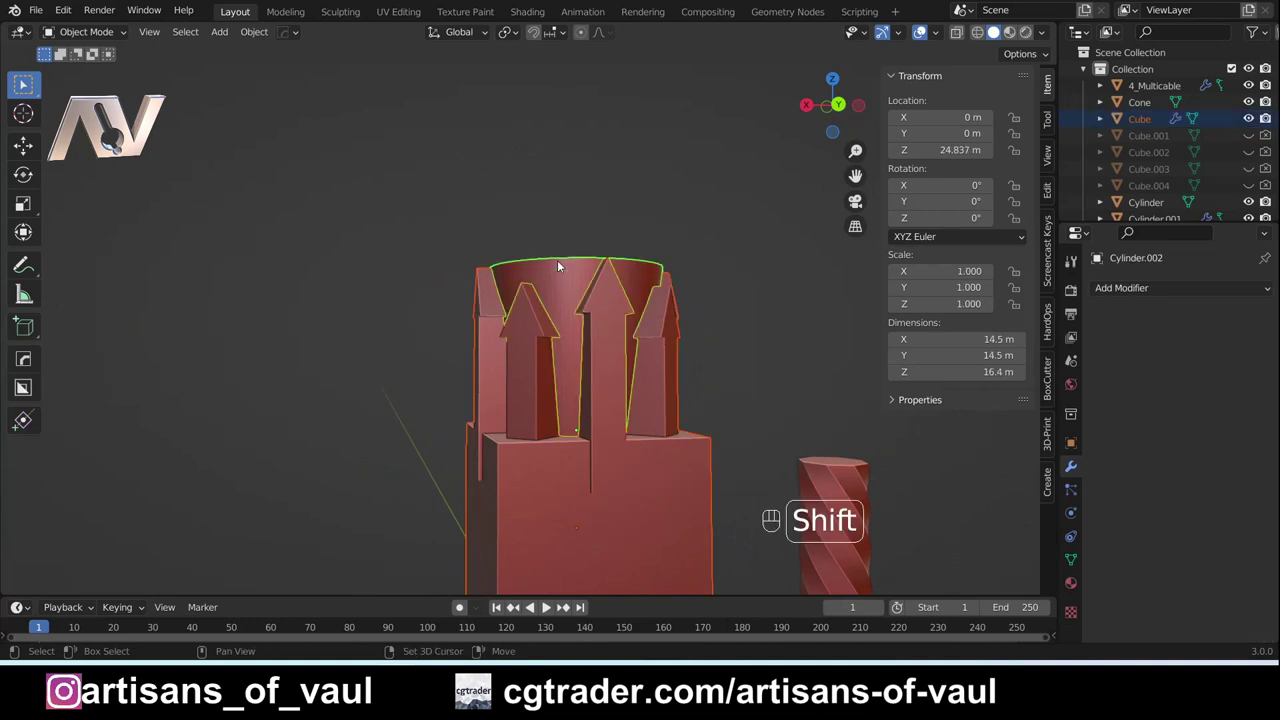
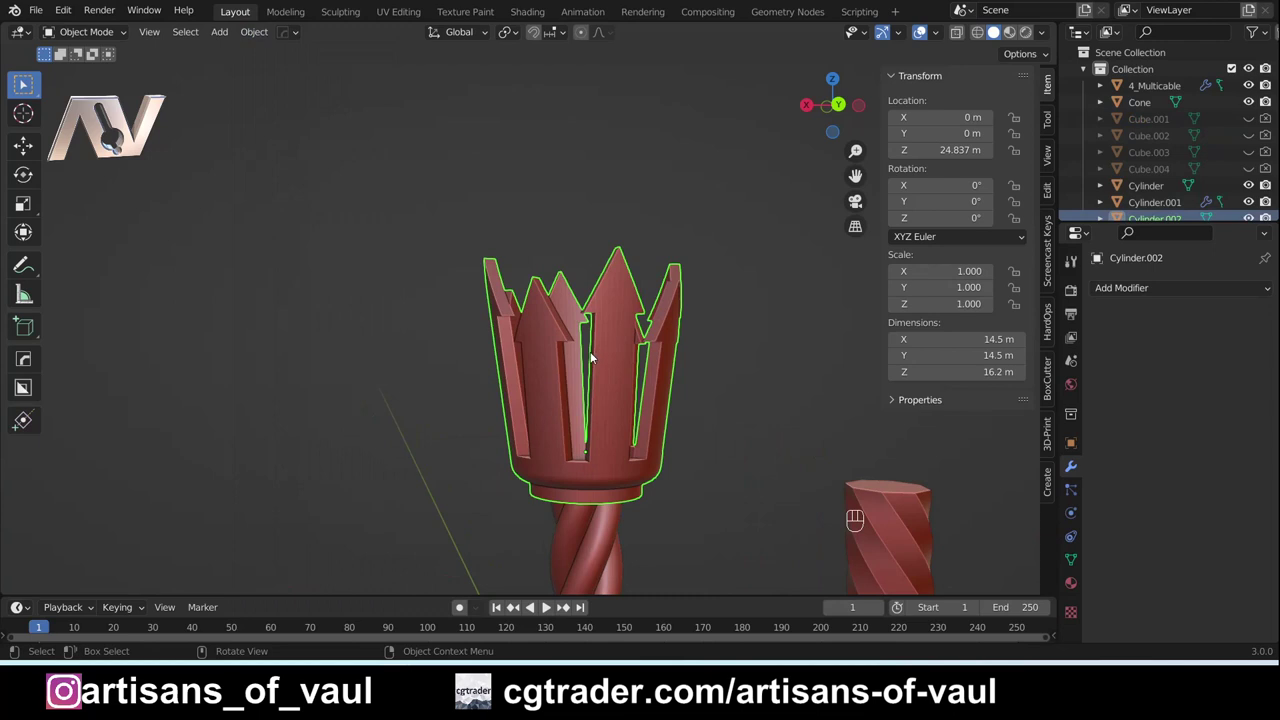
drag(533, 331, 421, 388)
drag(421, 388, 558, 345)
drag(457, 403, 565, 399)
middle_click(441, 364)
drag(436, 388, 333, 383)
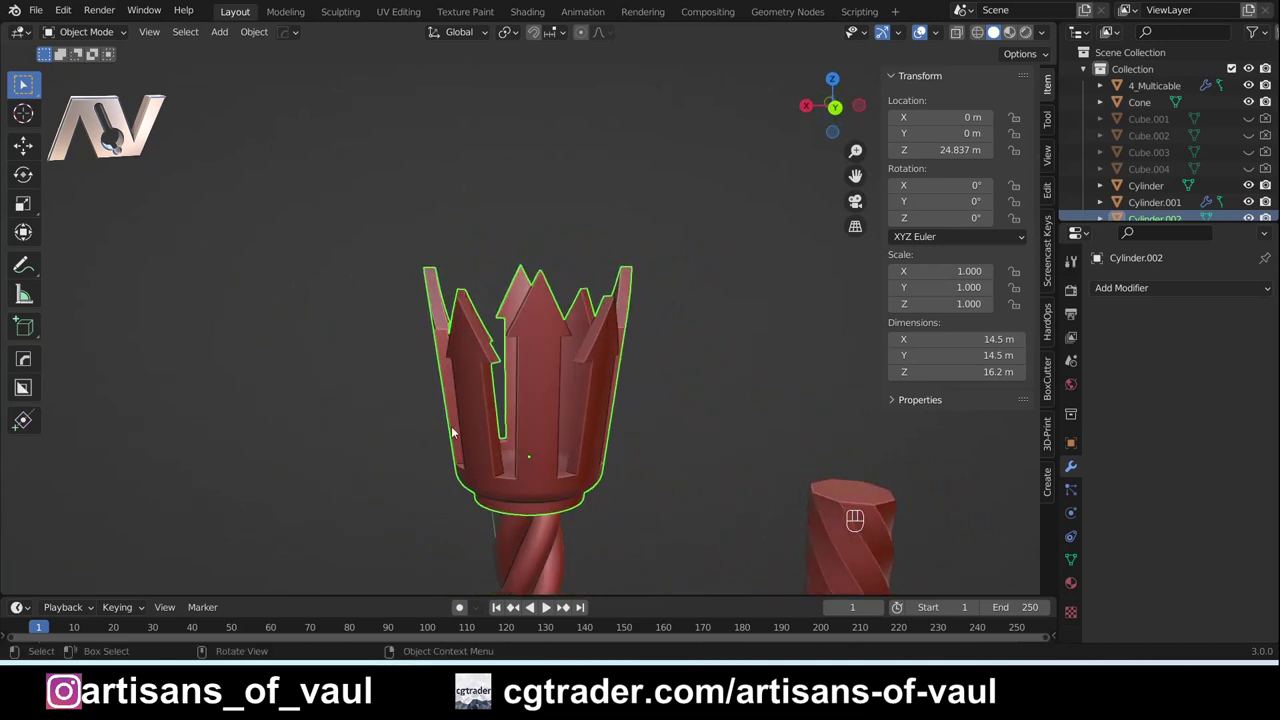
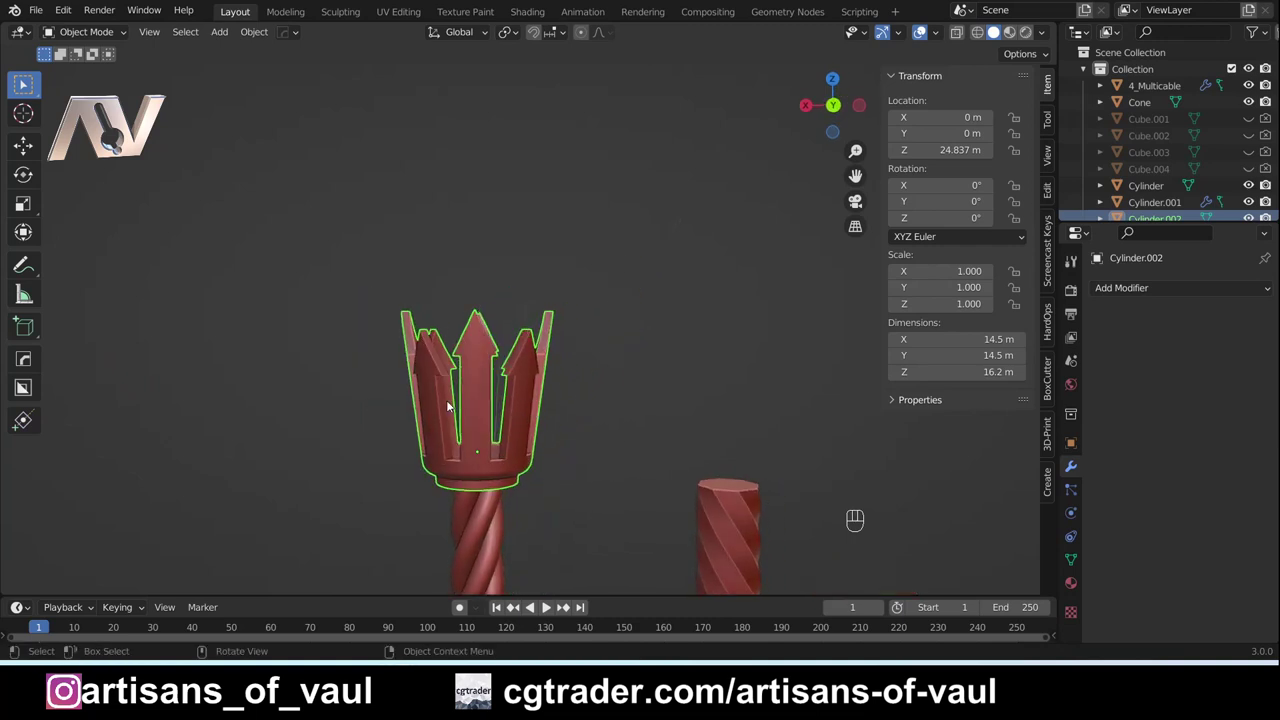
Step: Line up a straight front view and zoom out to show the spiked crown and twisted shaft
drag(839, 112, 649, 396)
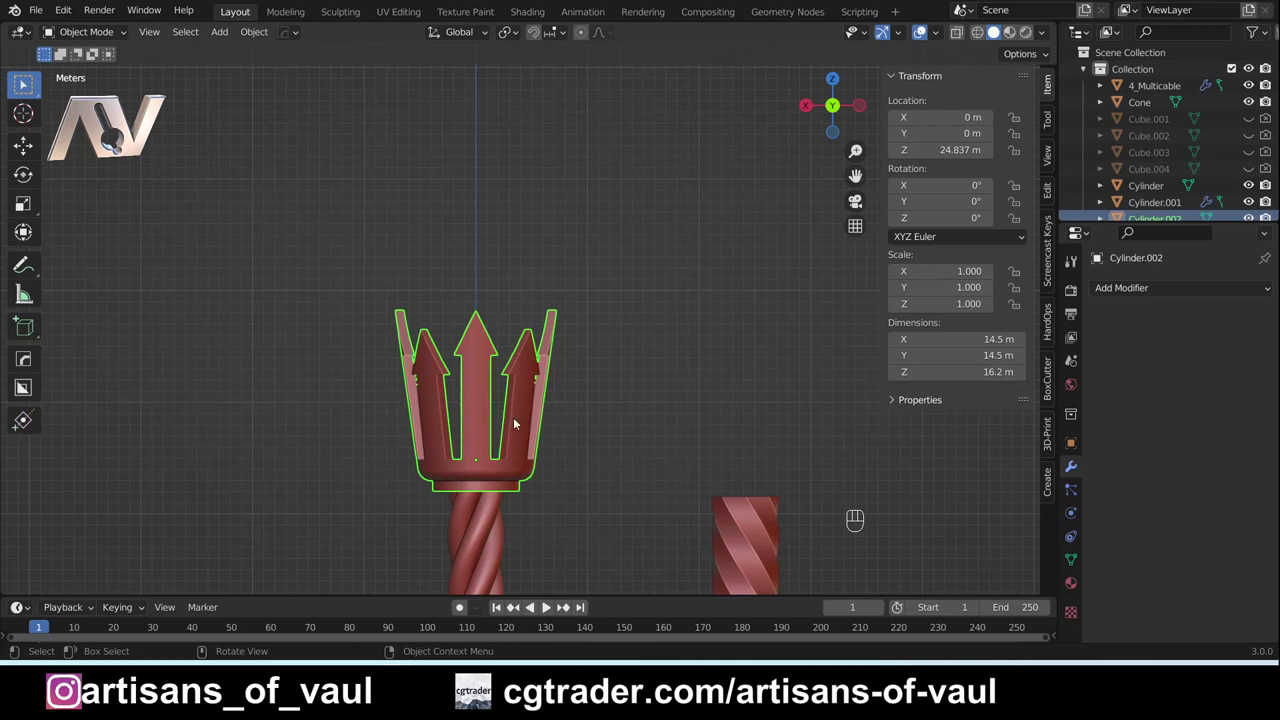
click(649, 426)
drag(556, 438, 591, 402)
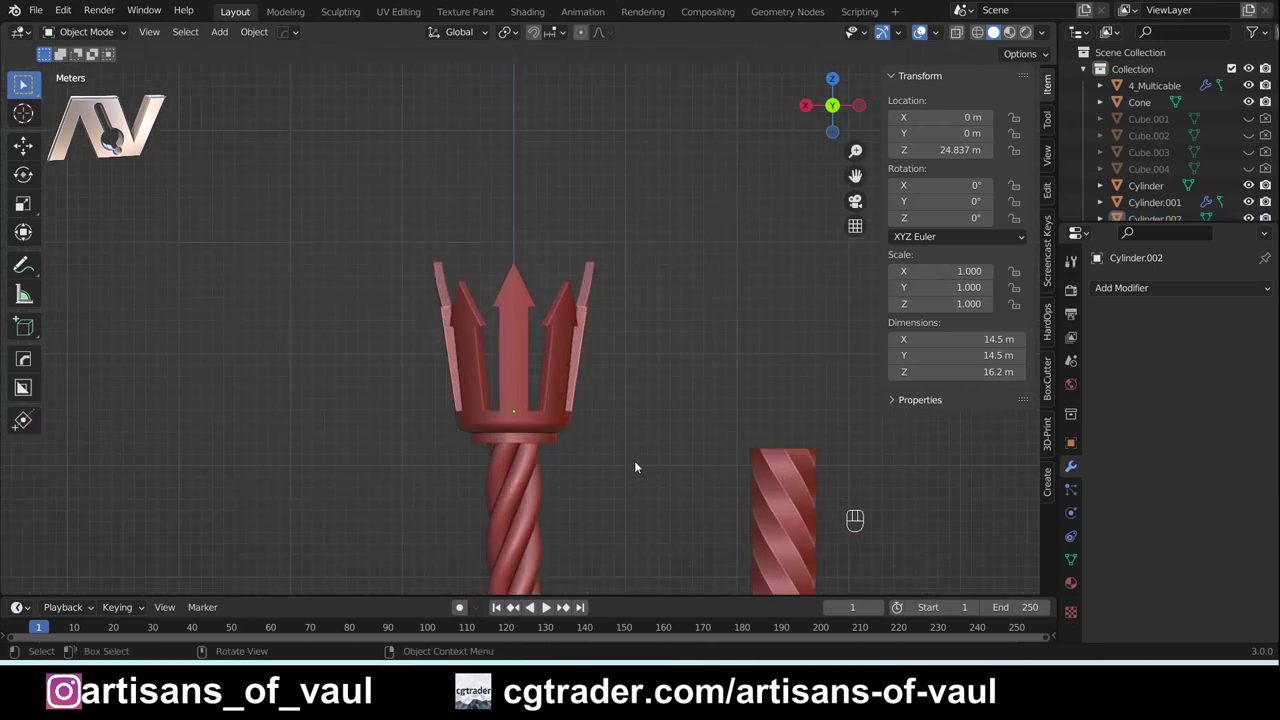
middle_click(637, 464)
Step: Add a 128-vertex cylinder, lift it about 30 m into the crown and widen it to the crown's width
key(shift+a)
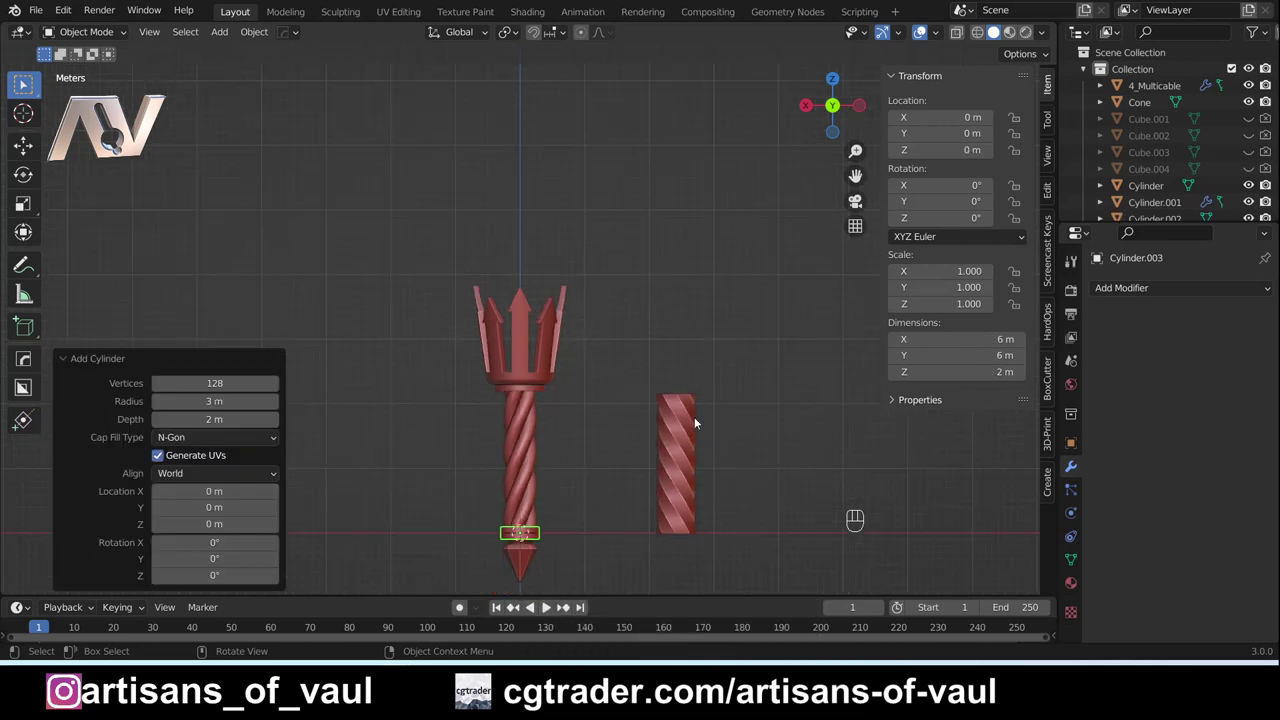
key(g)
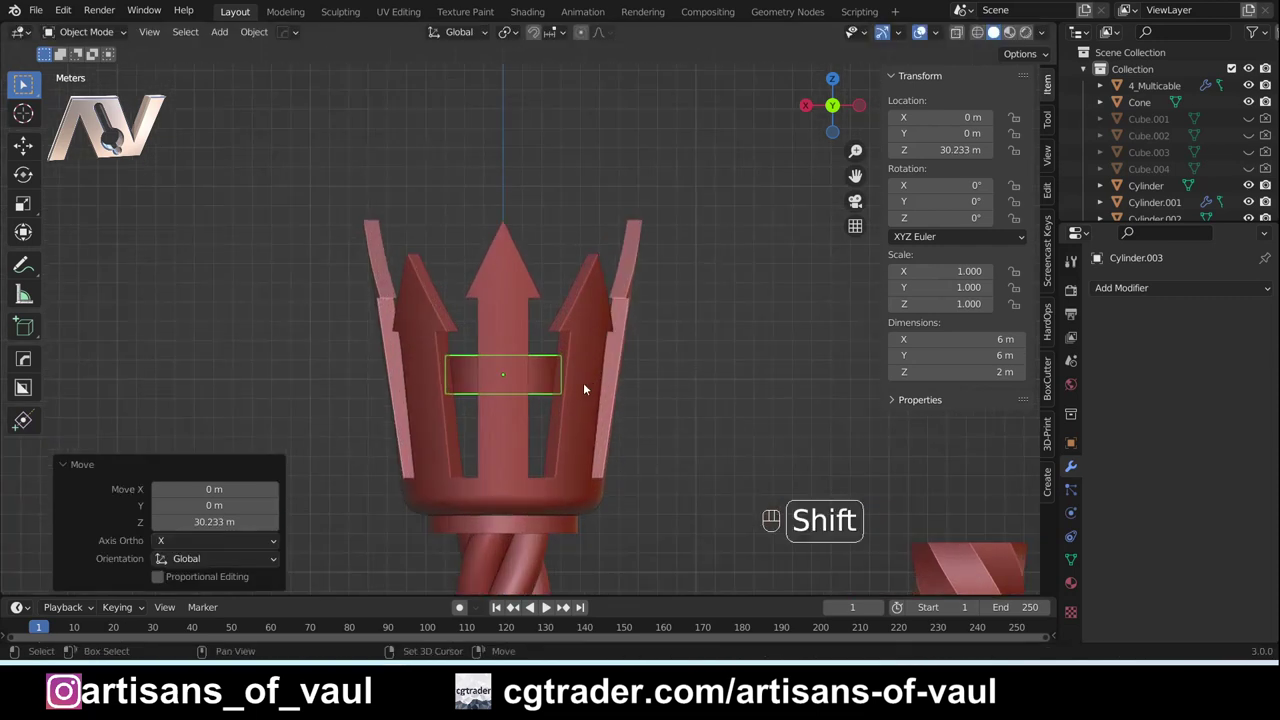
key(s)
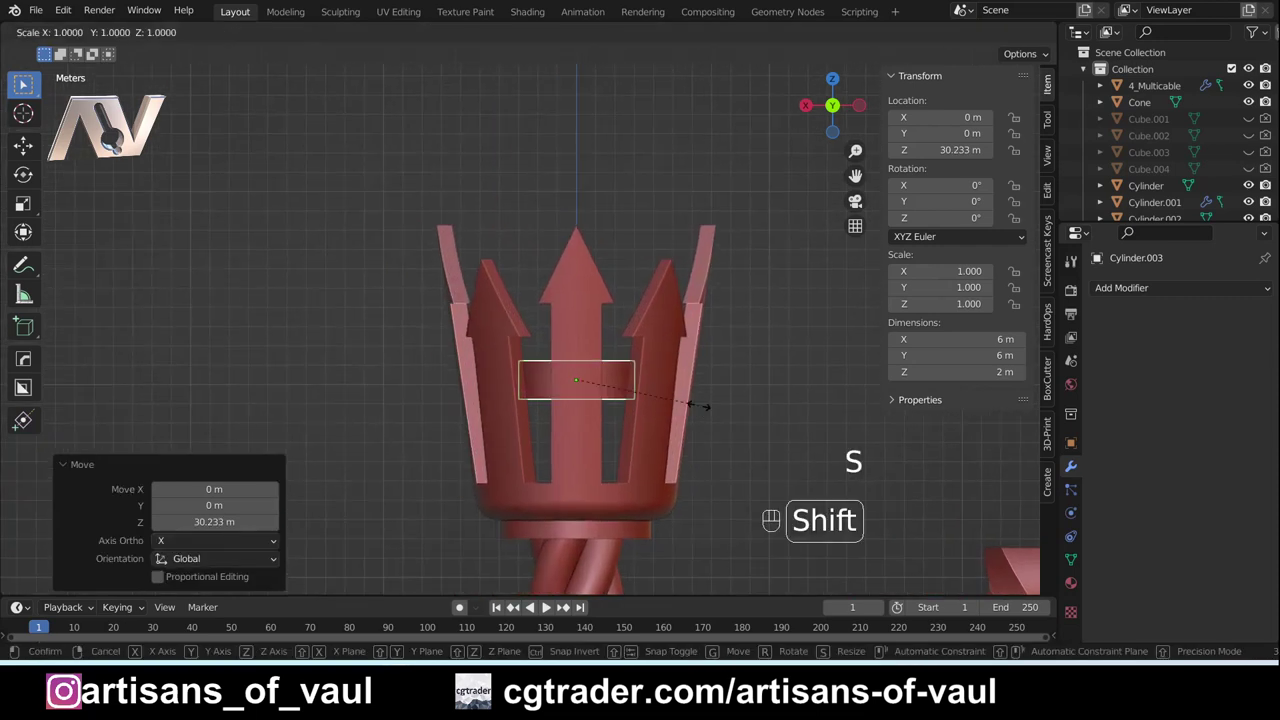
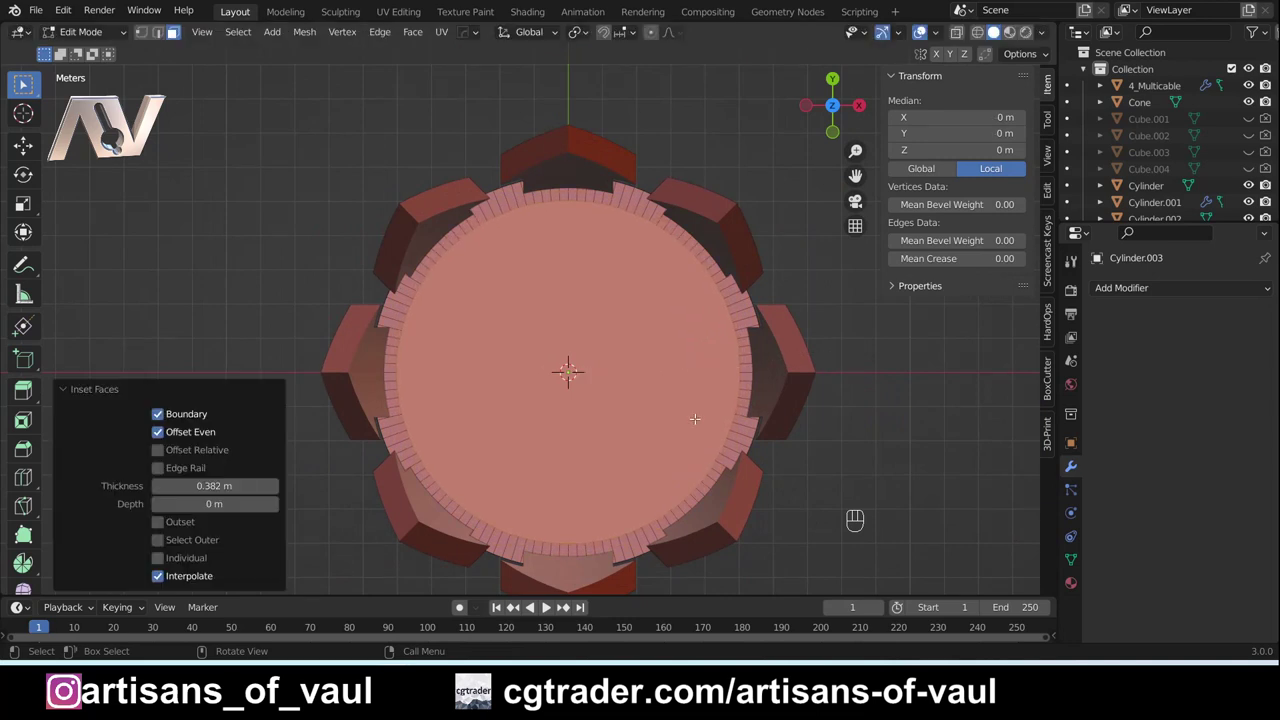
Step: Delete the cylinder's inset cap faces and bridge the inner edge loops into an open ribbed ring
key(Delete)
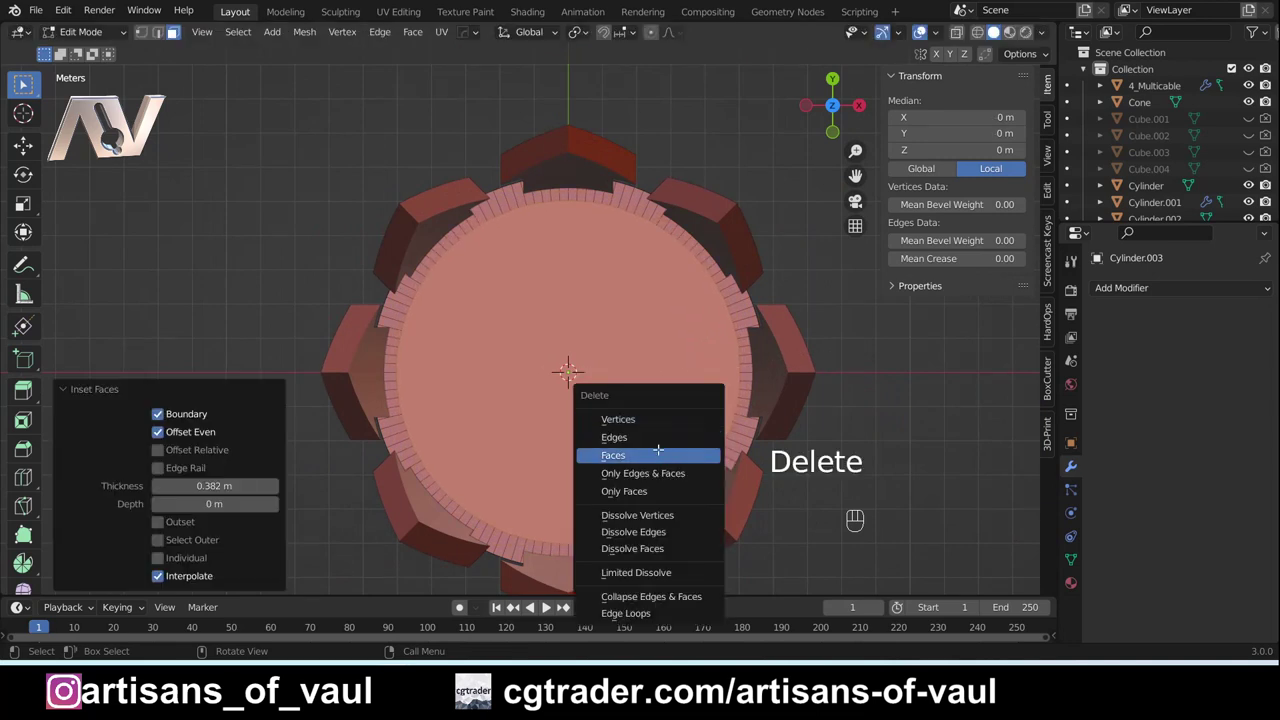
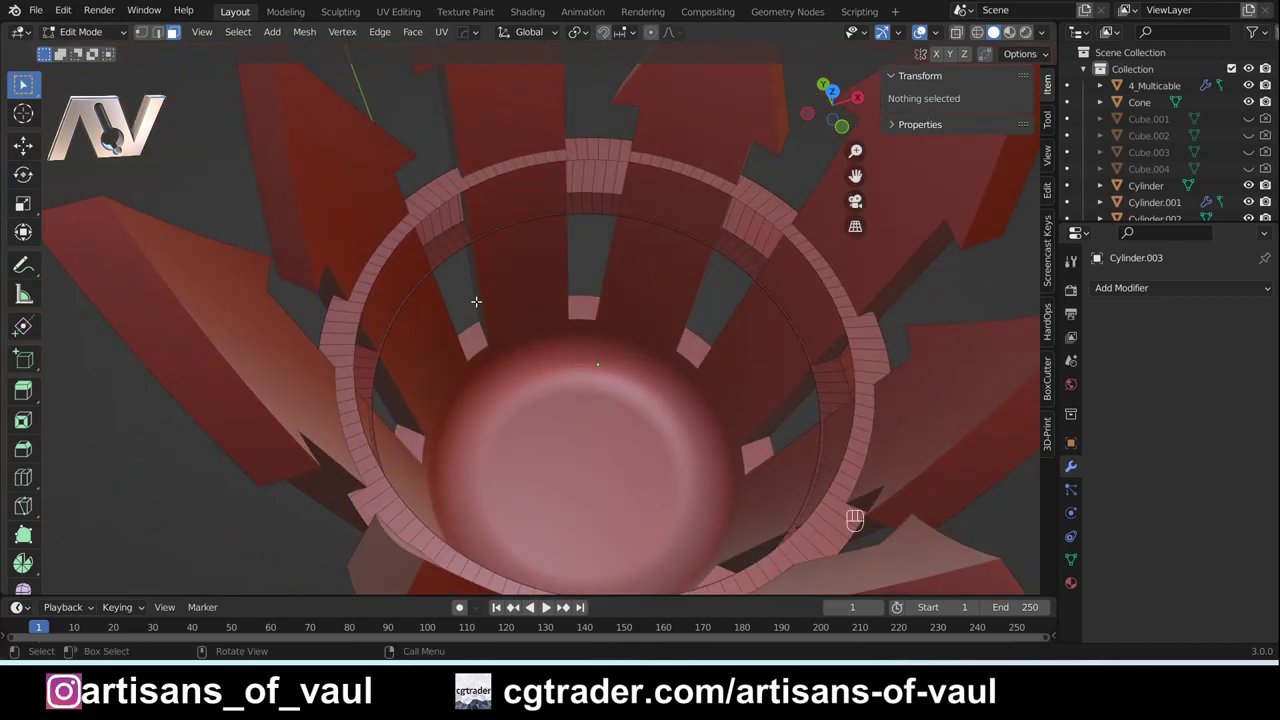
key(Tab)
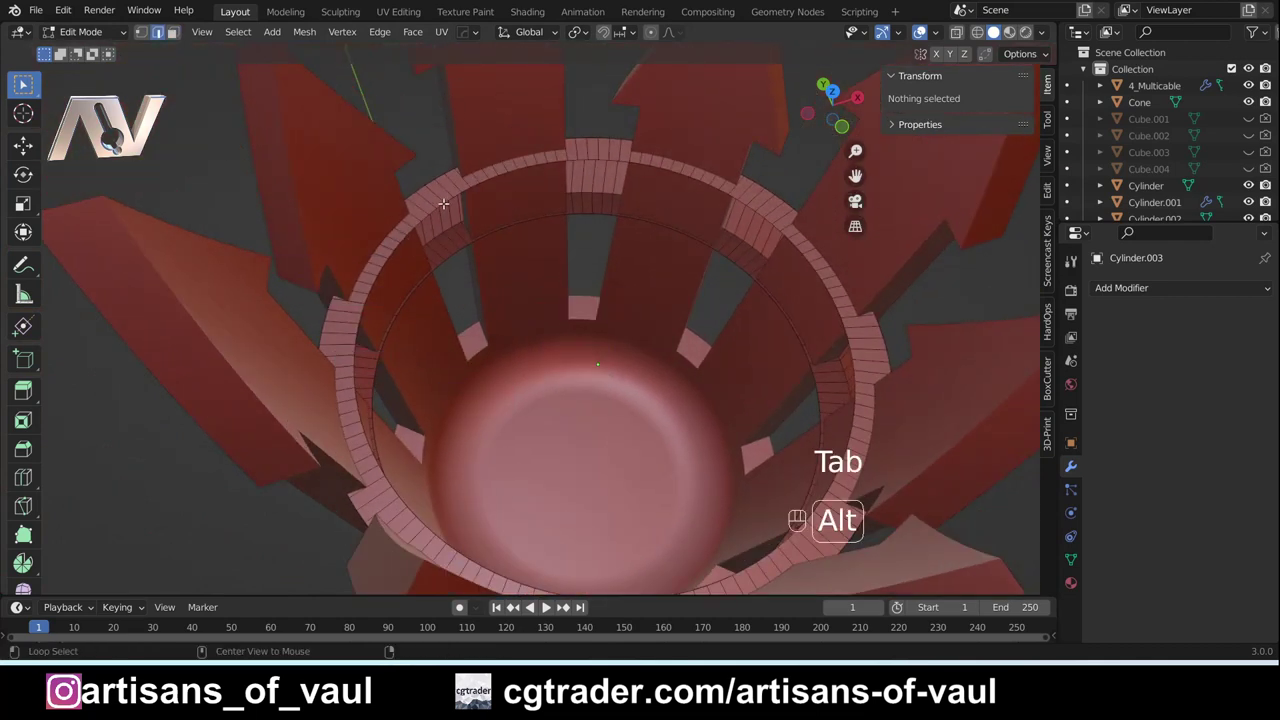
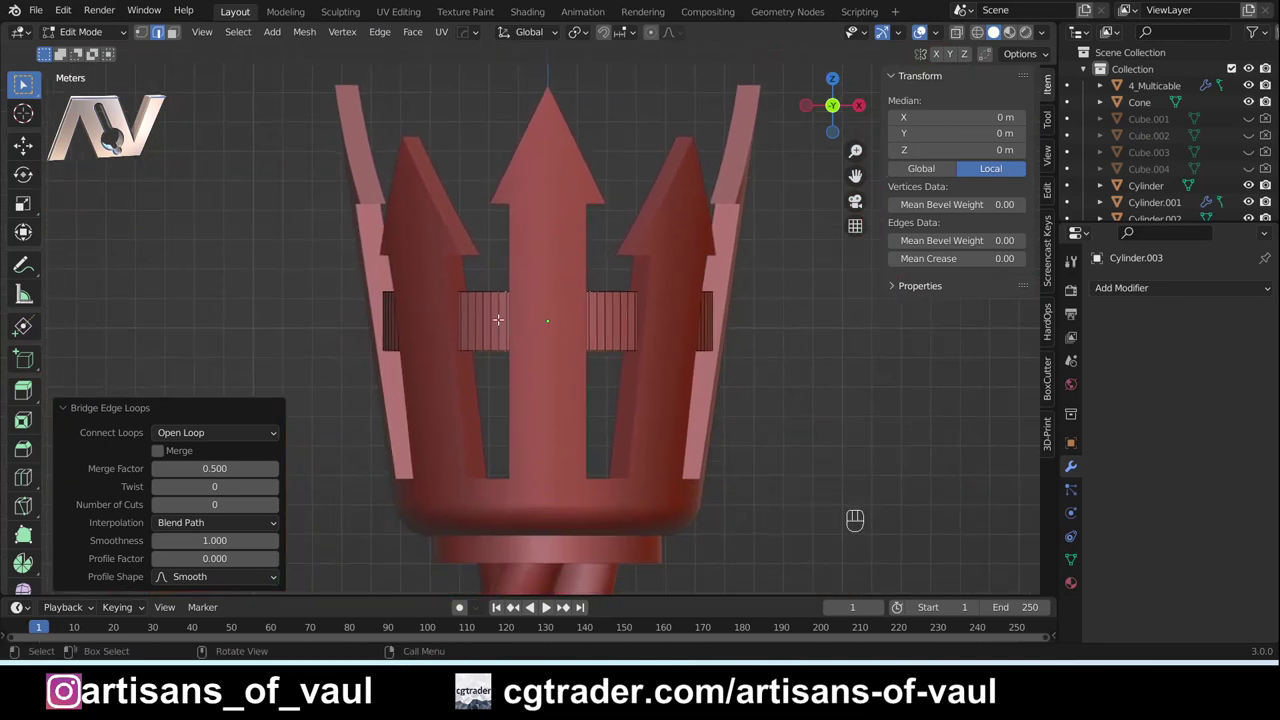
key(Tab)
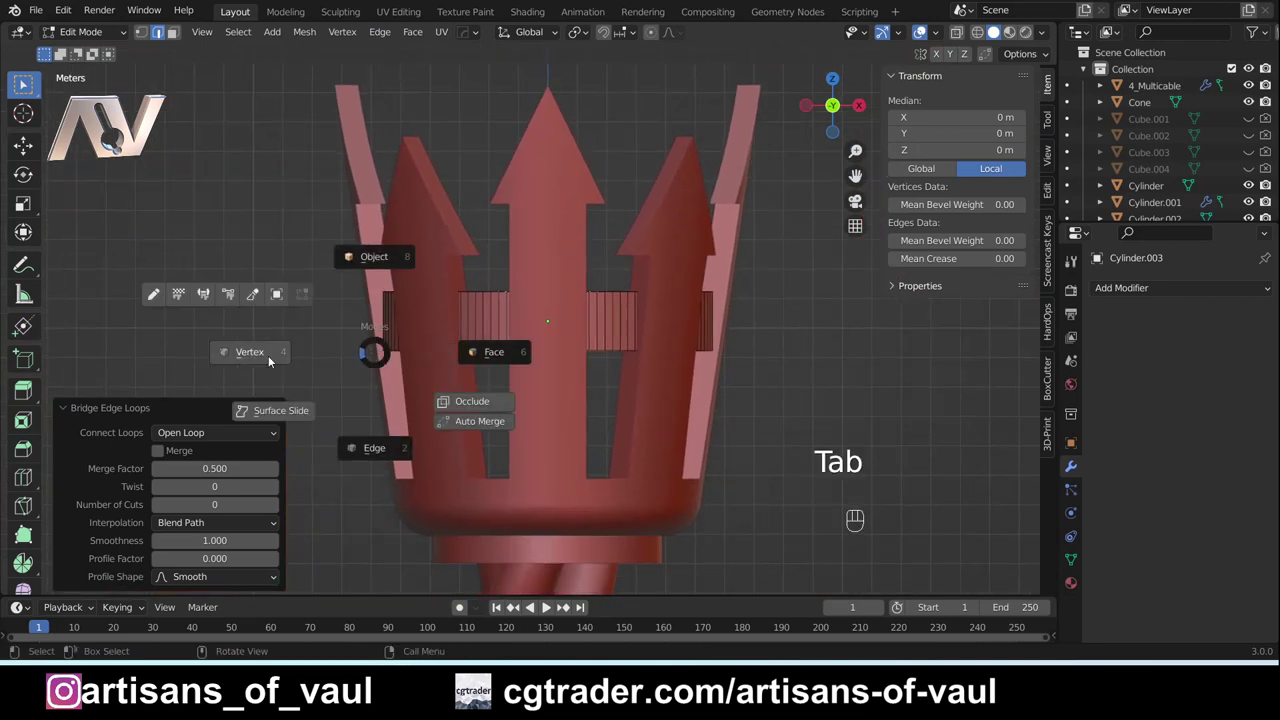
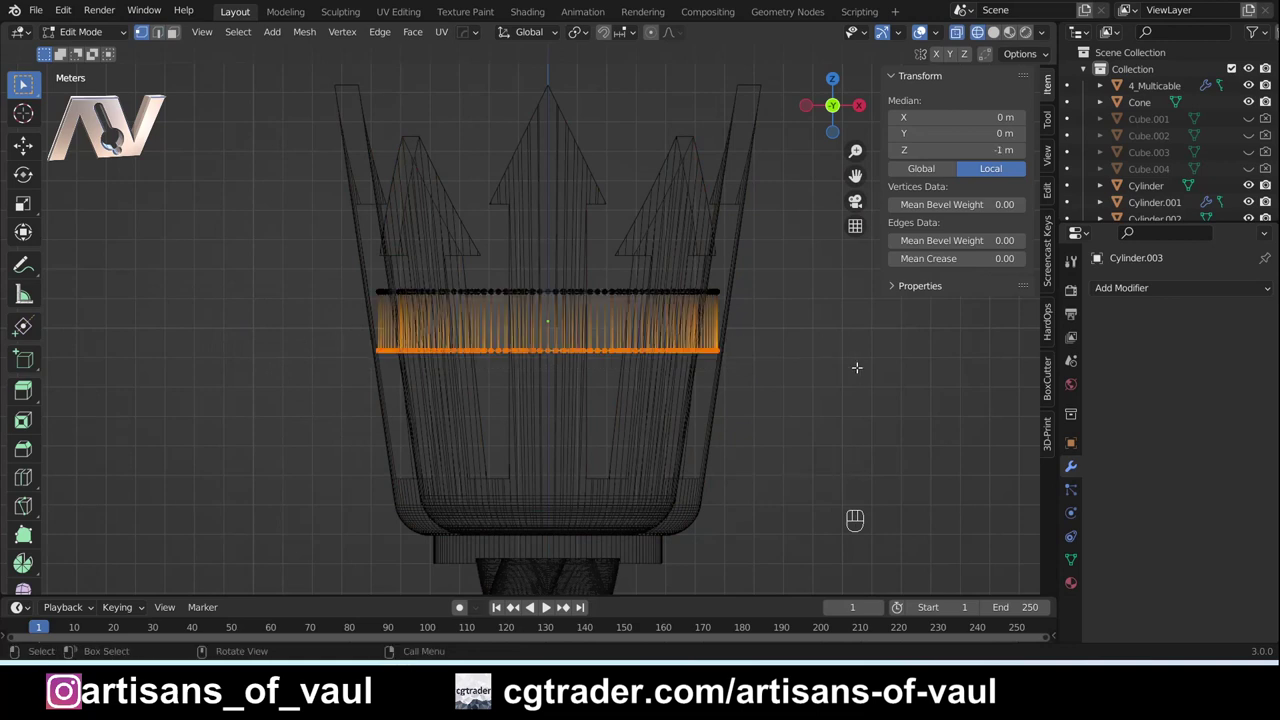
Step: Scale the band's lower edge loop inward to about 0.95 so the band tapers
key(shift+z)
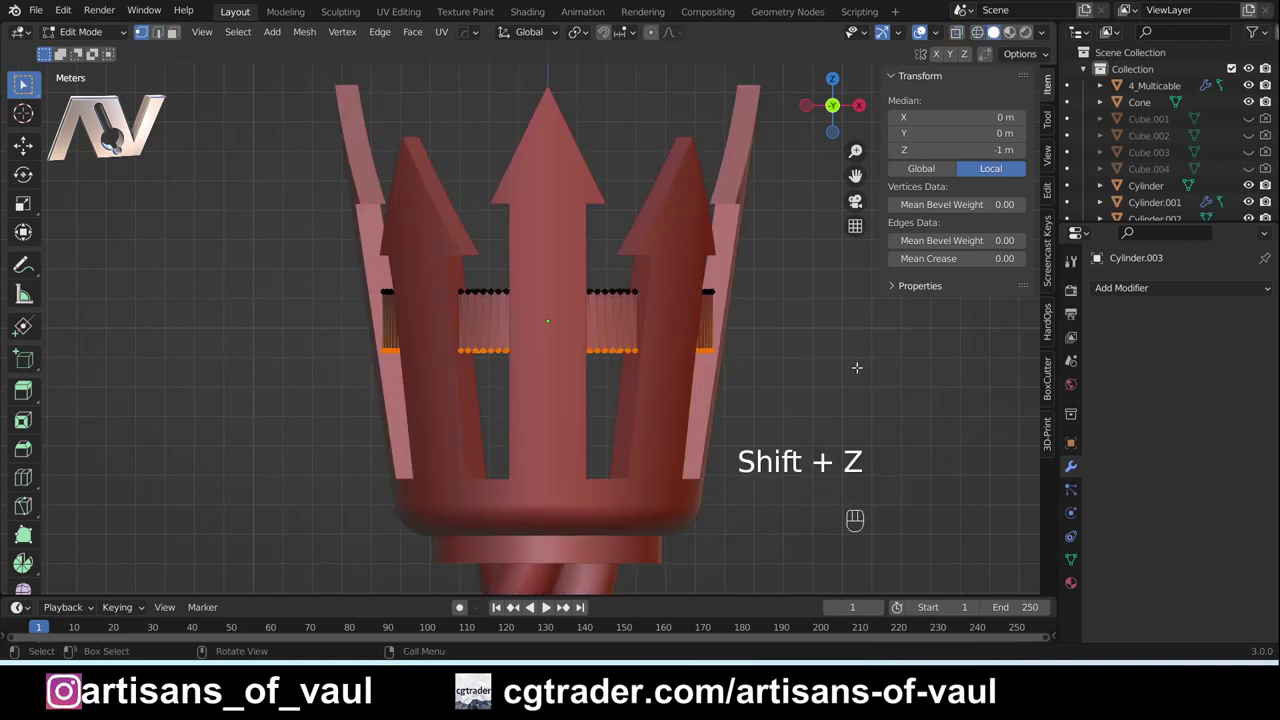
key(s)
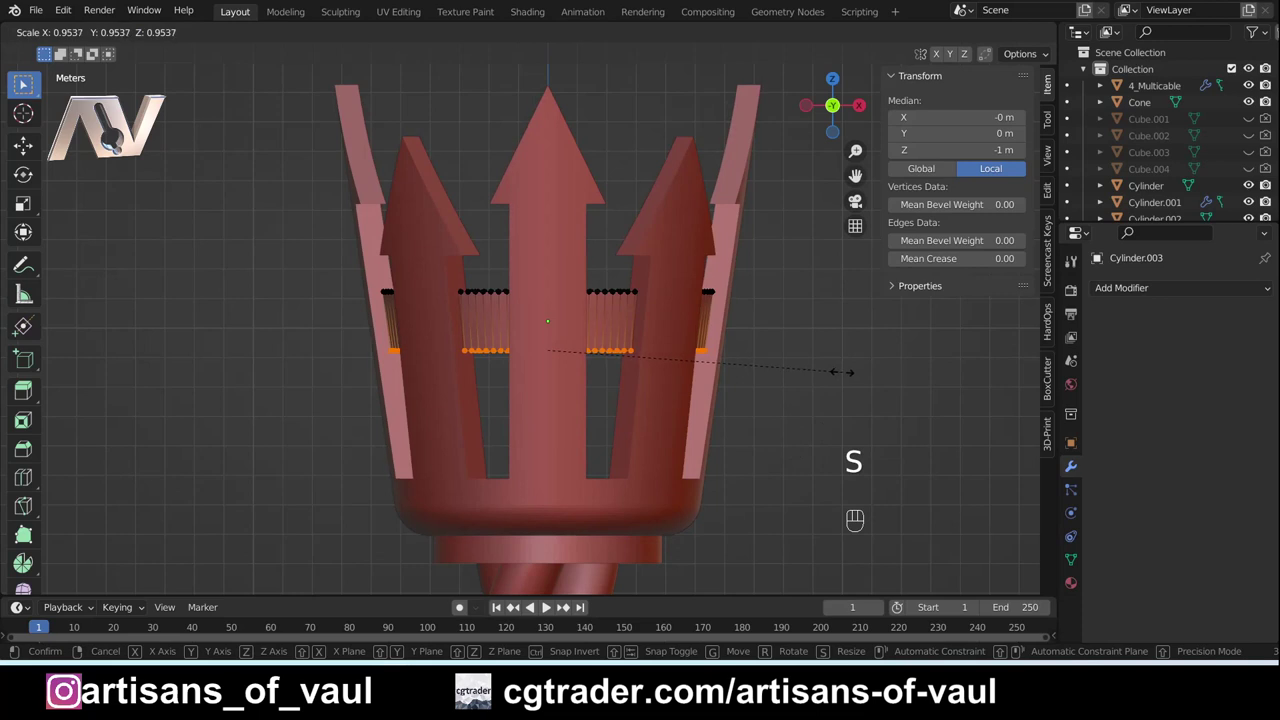
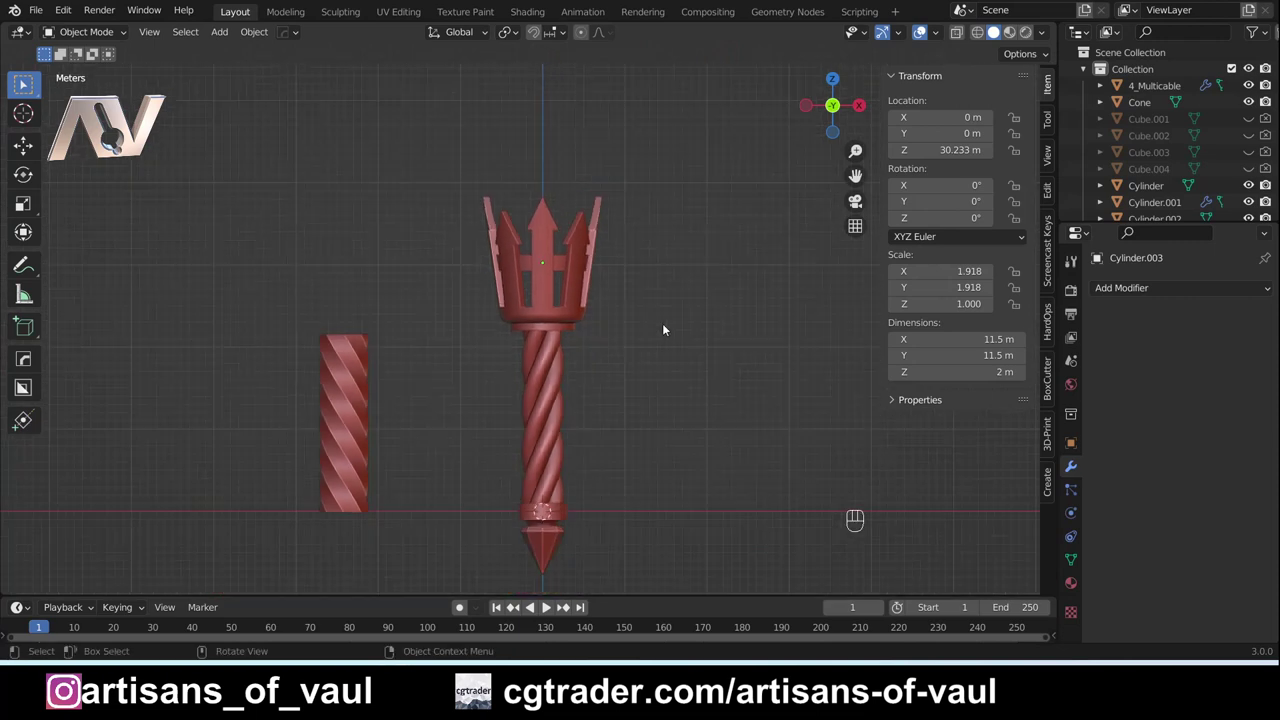
Step: Select the crown band and snap the 3D cursor to it for placing the stud cube
drag(570, 240, 707, 269)
key(shift+s)
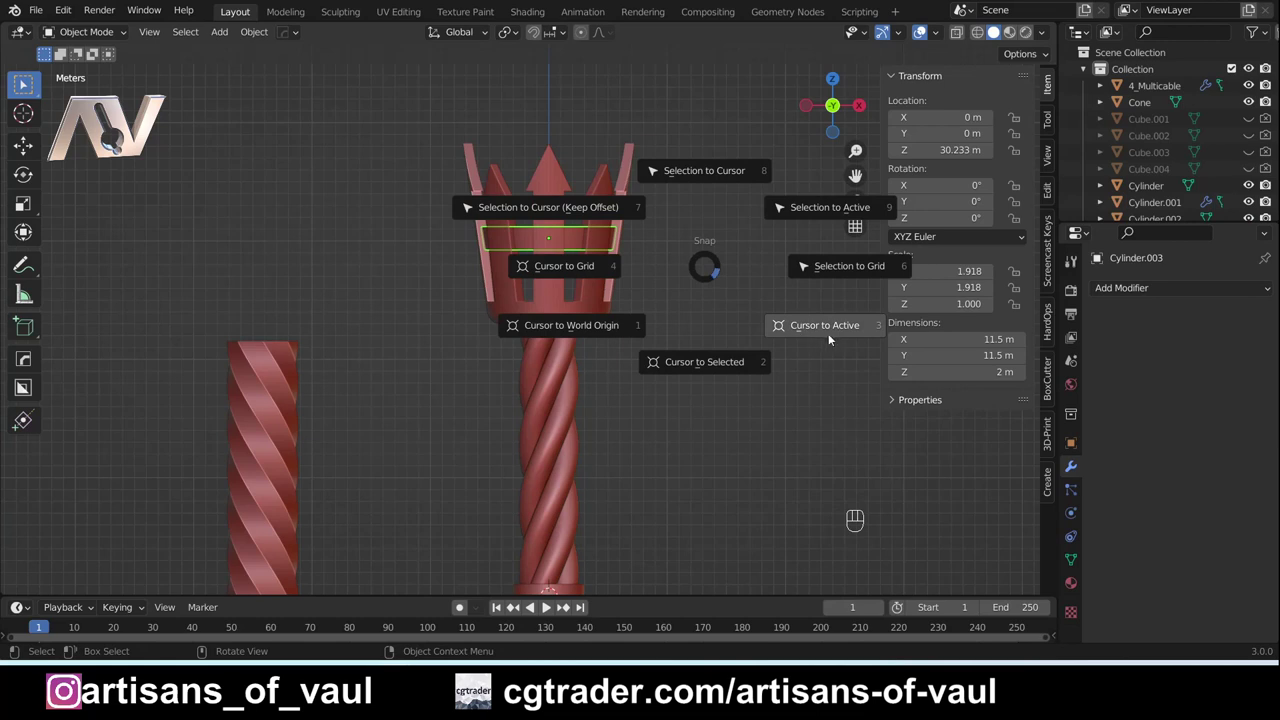
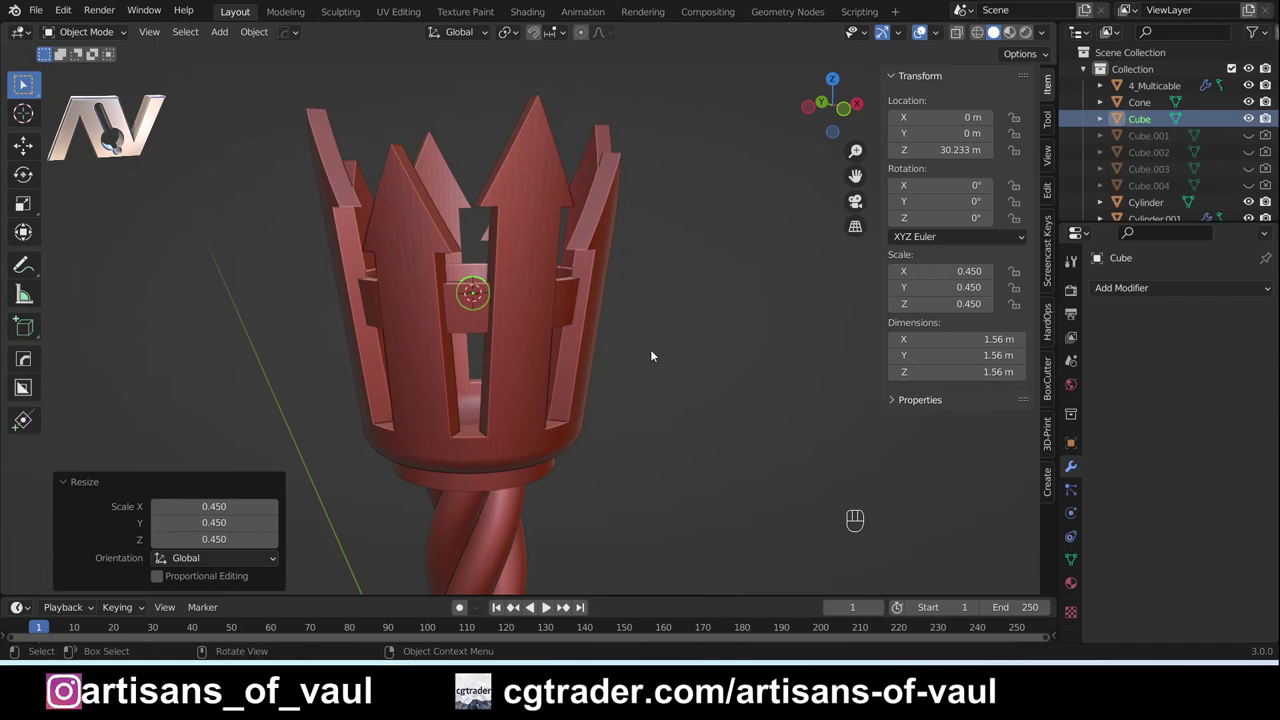
Step: Make an 8-segment spherical radial array of studs around the band, adjust Displace Strength, and duplicate the ring
key(q)
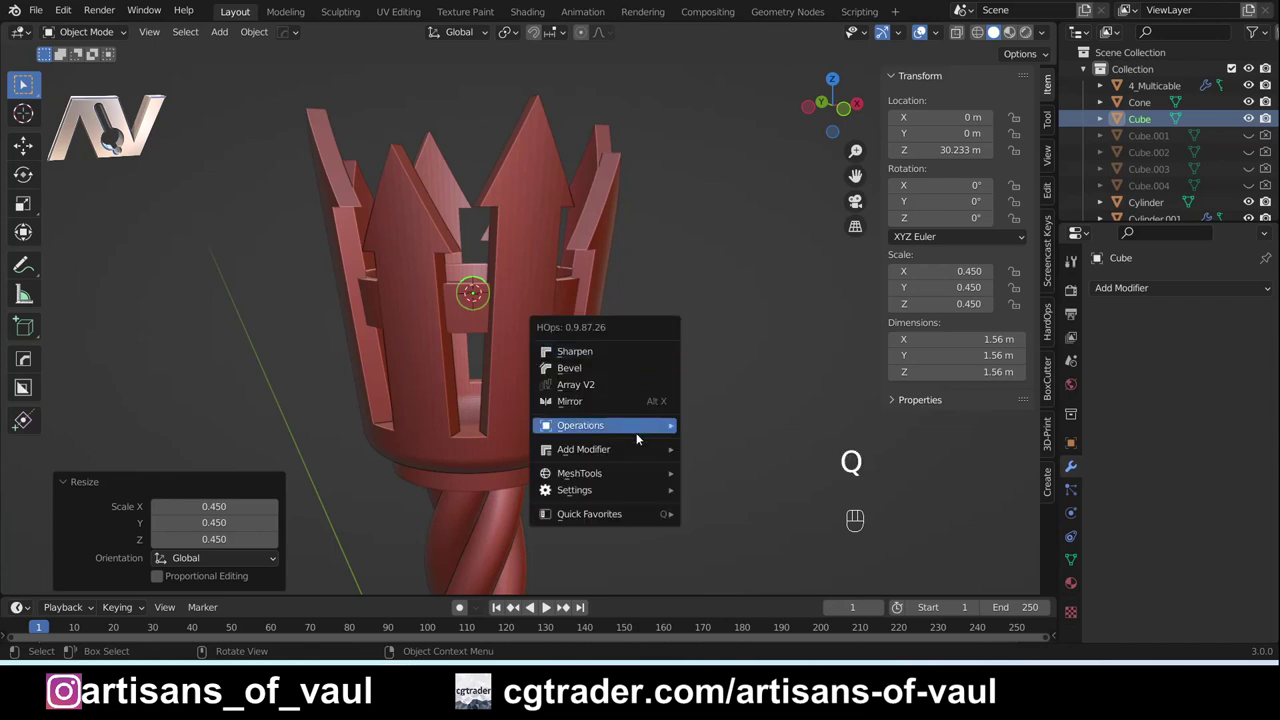
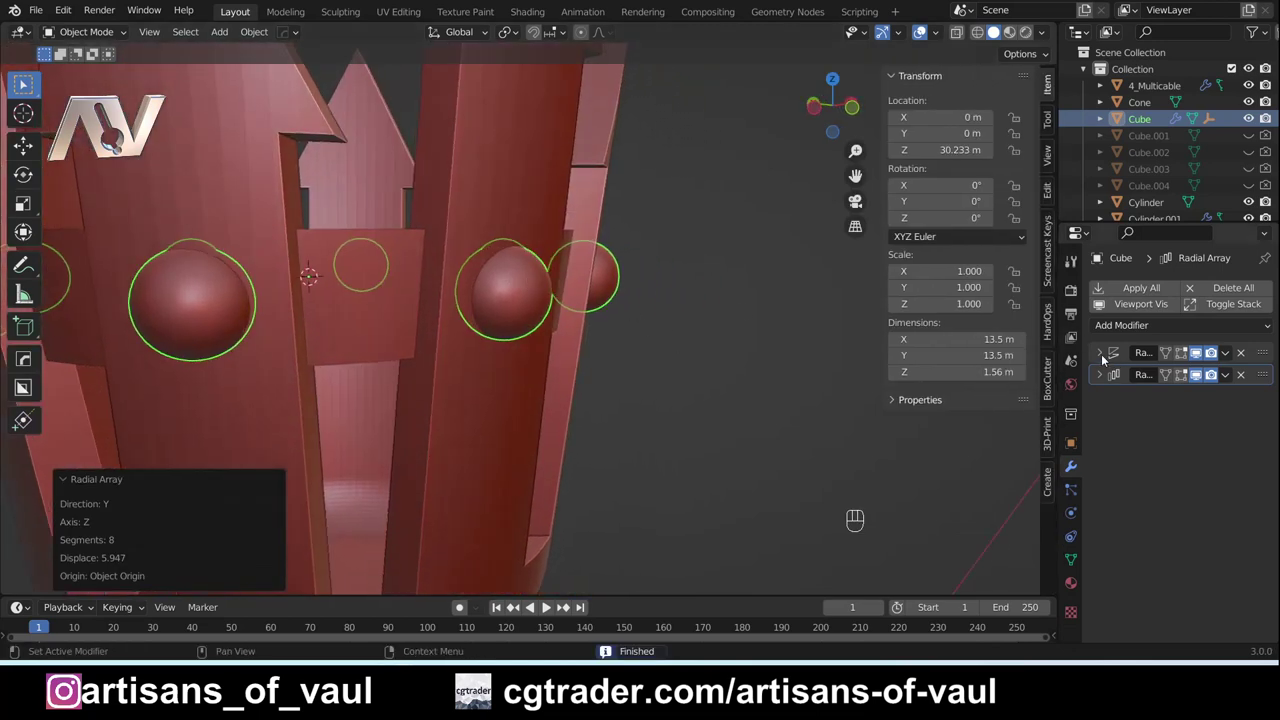
click(1103, 357)
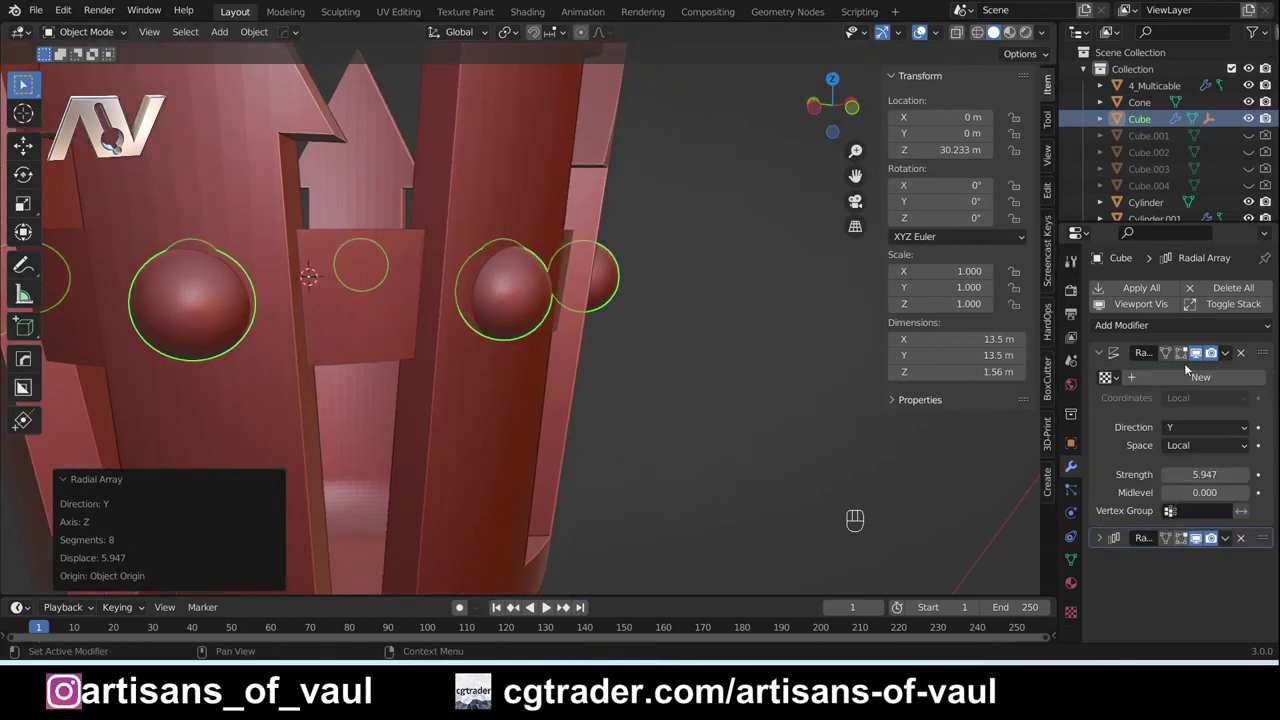
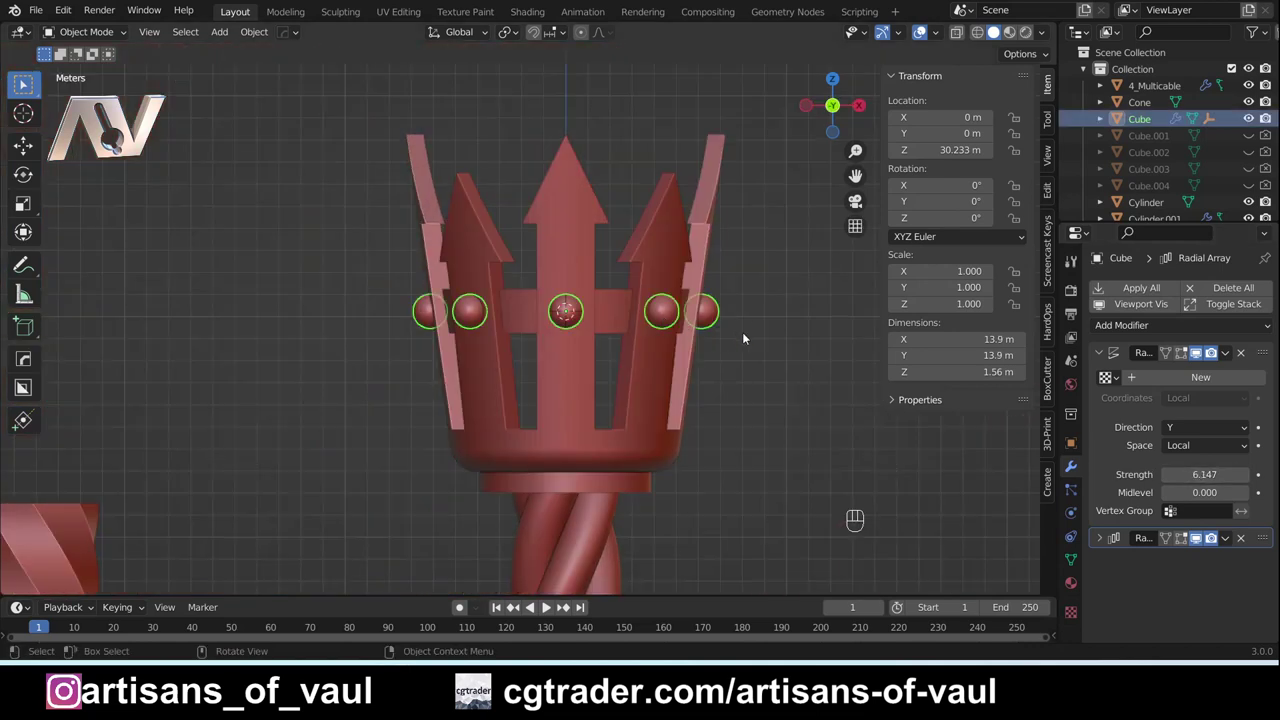
key(shift+d)
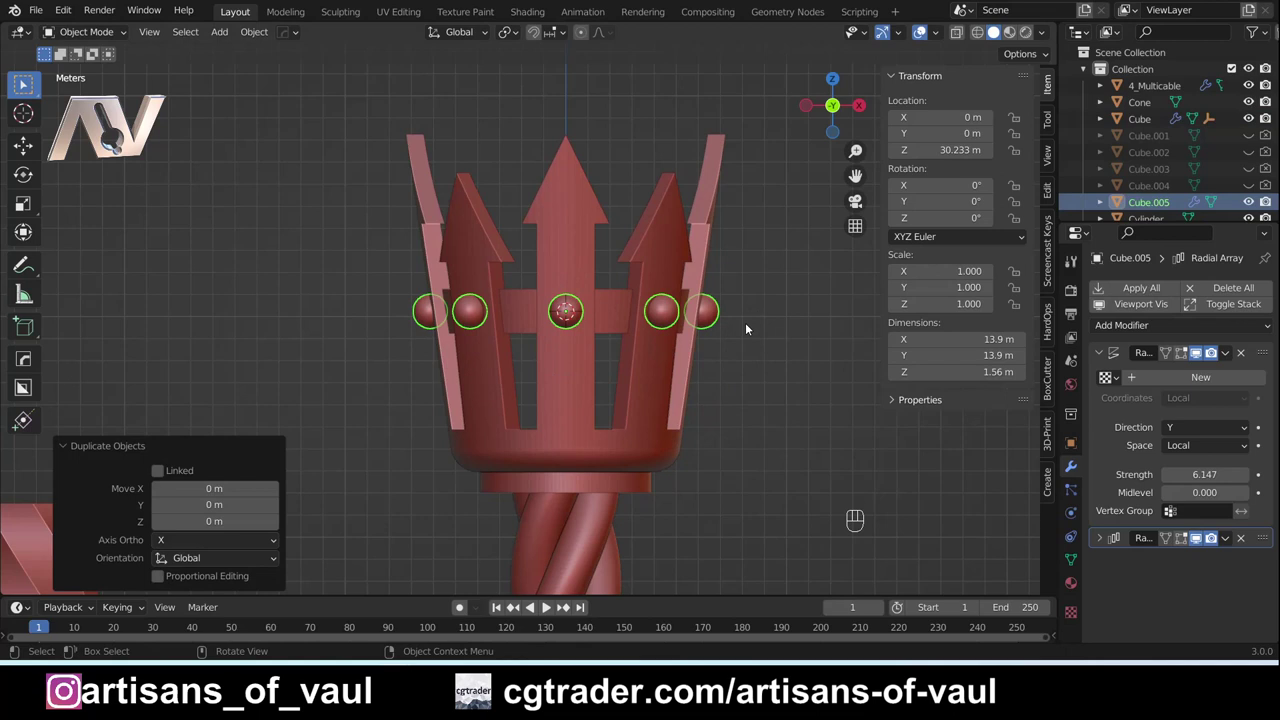
Step: Lower the copied stud ring's vertices to the crown's base rim with Displace Strength about 5.05
key(g)
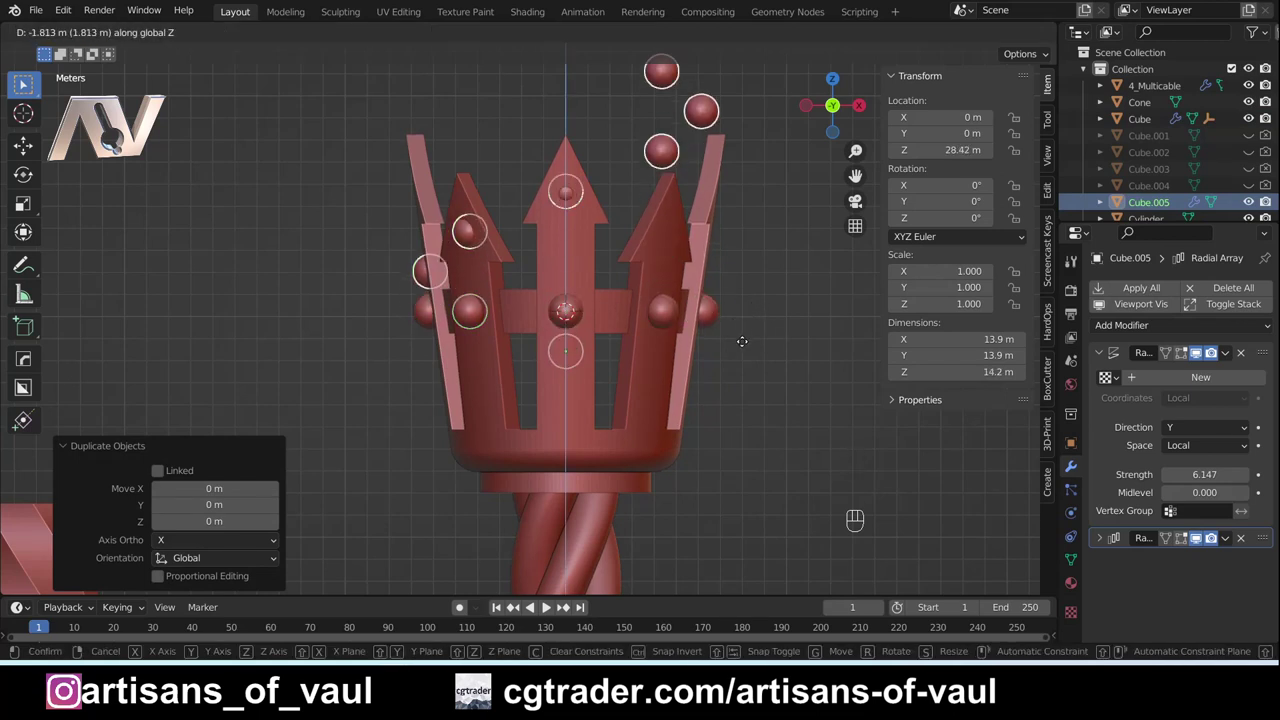
key(Tab)
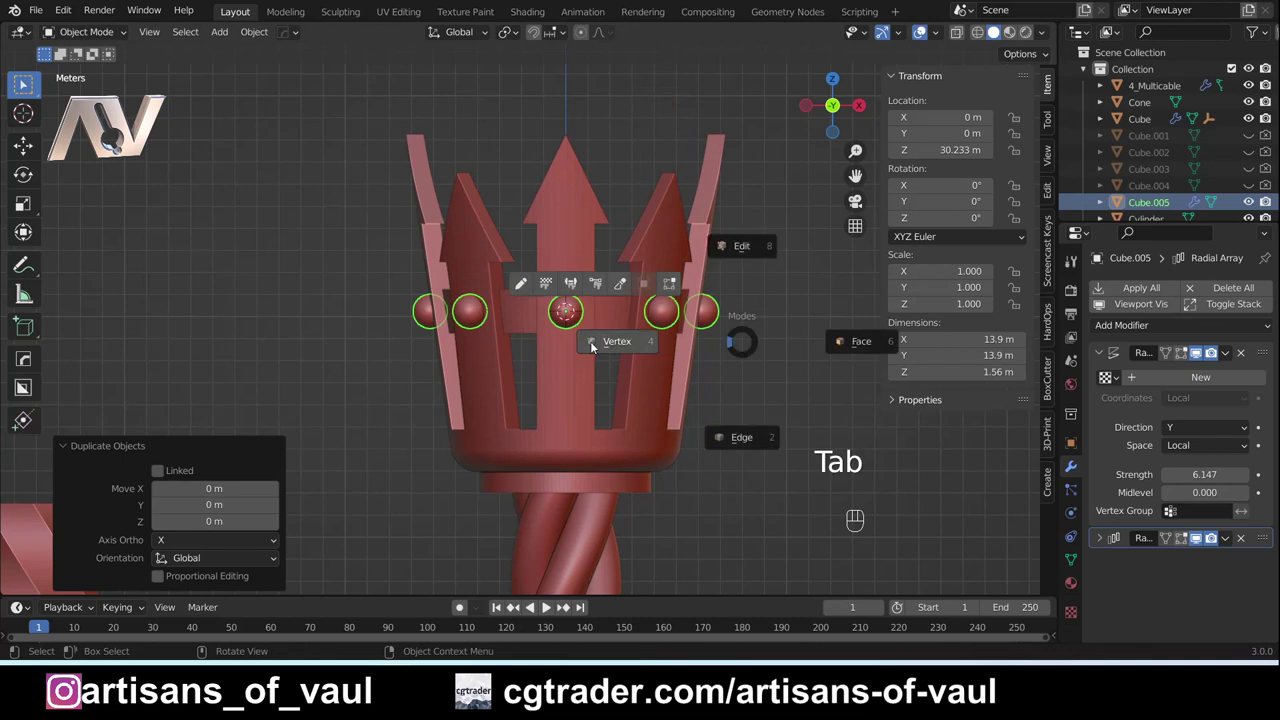
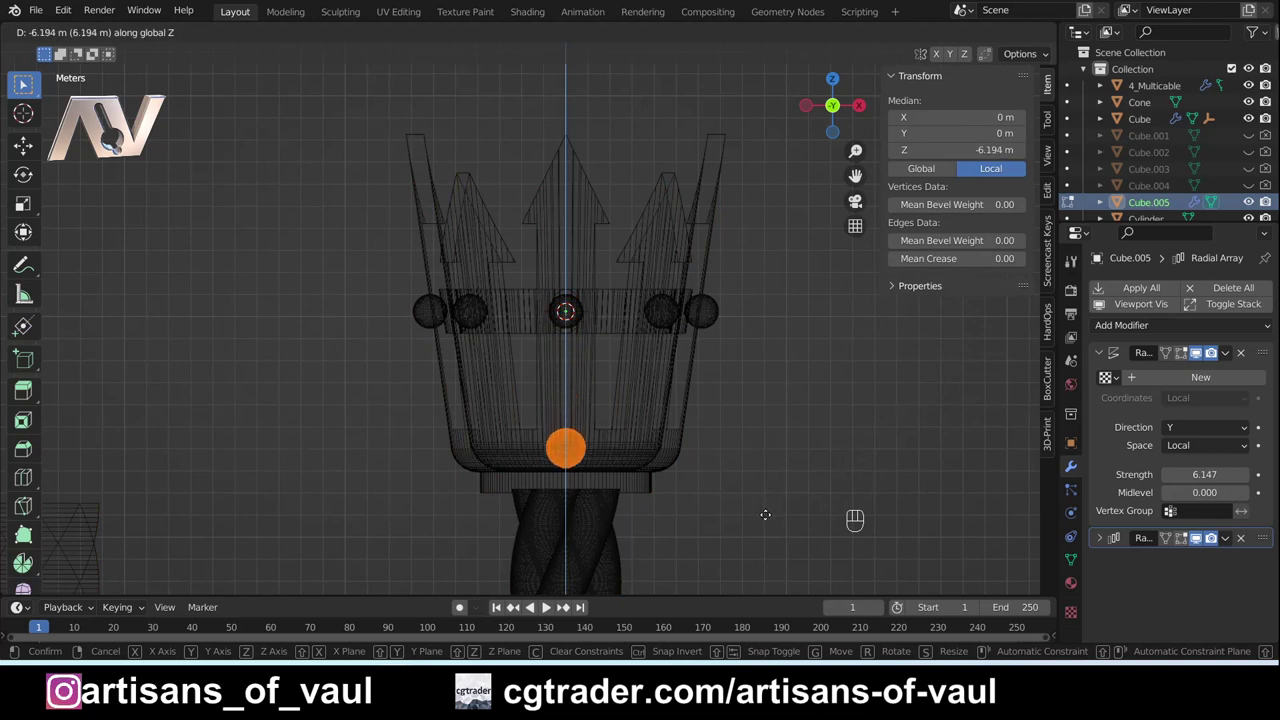
key(shift+z)
key(Tab)
drag(514, 409, 562, 463)
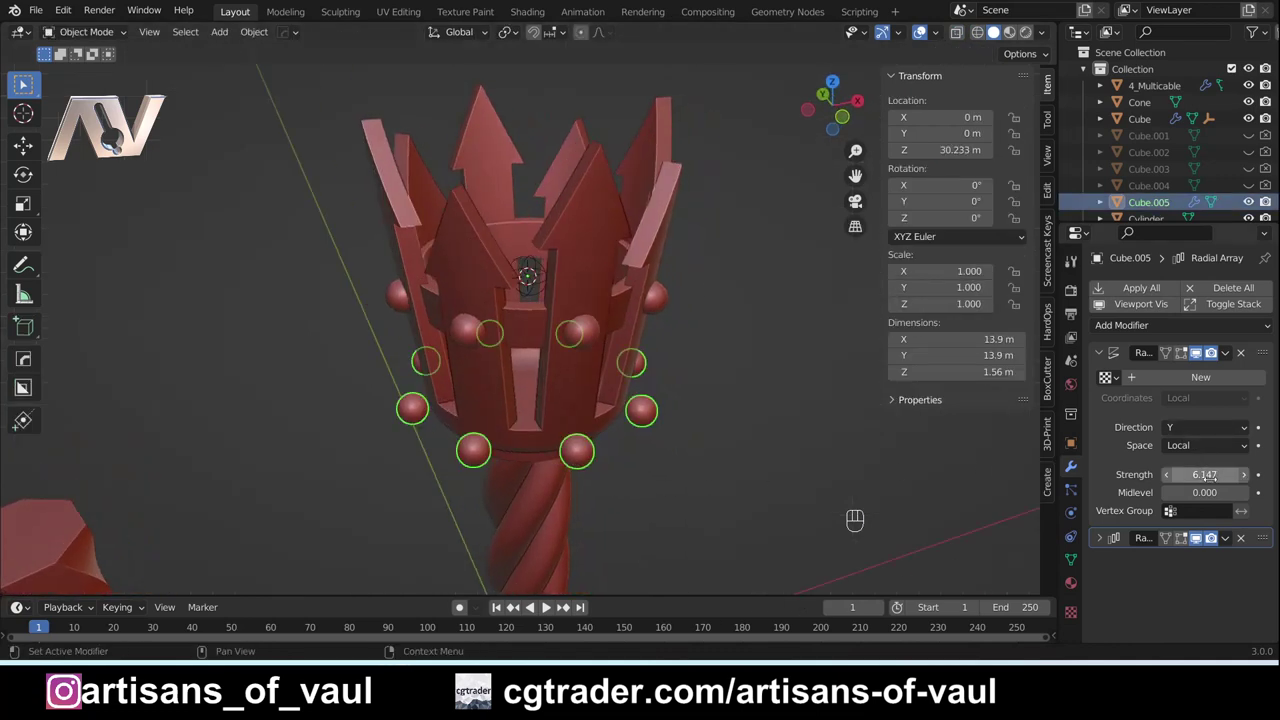
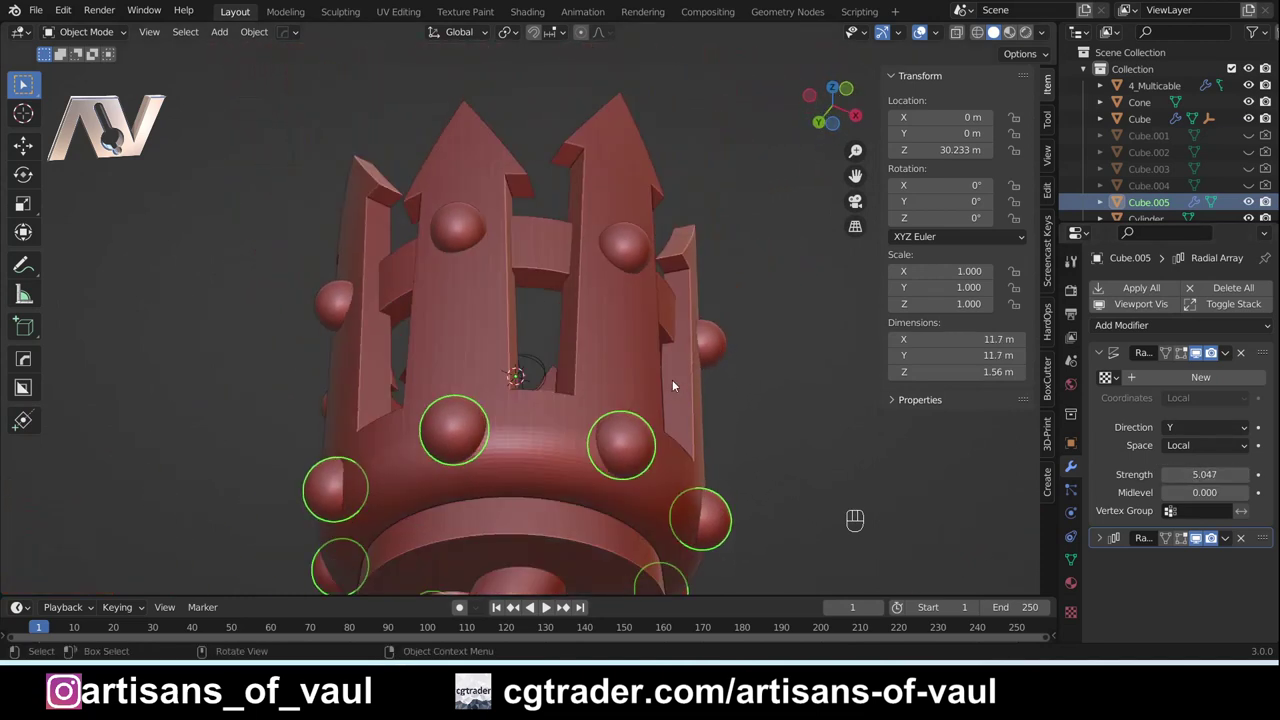
drag(660, 428, 607, 488)
drag(706, 316, 702, 371)
drag(615, 472, 600, 397)
Step: Enlarge the conical pommel to about 1.126 and move it lower on the shaft
click(562, 430)
click(560, 480)
key(s)
key(g)
key(Tab)
key(Tab)
drag(719, 284, 664, 327)
click(922, 34)
drag(652, 285, 634, 293)
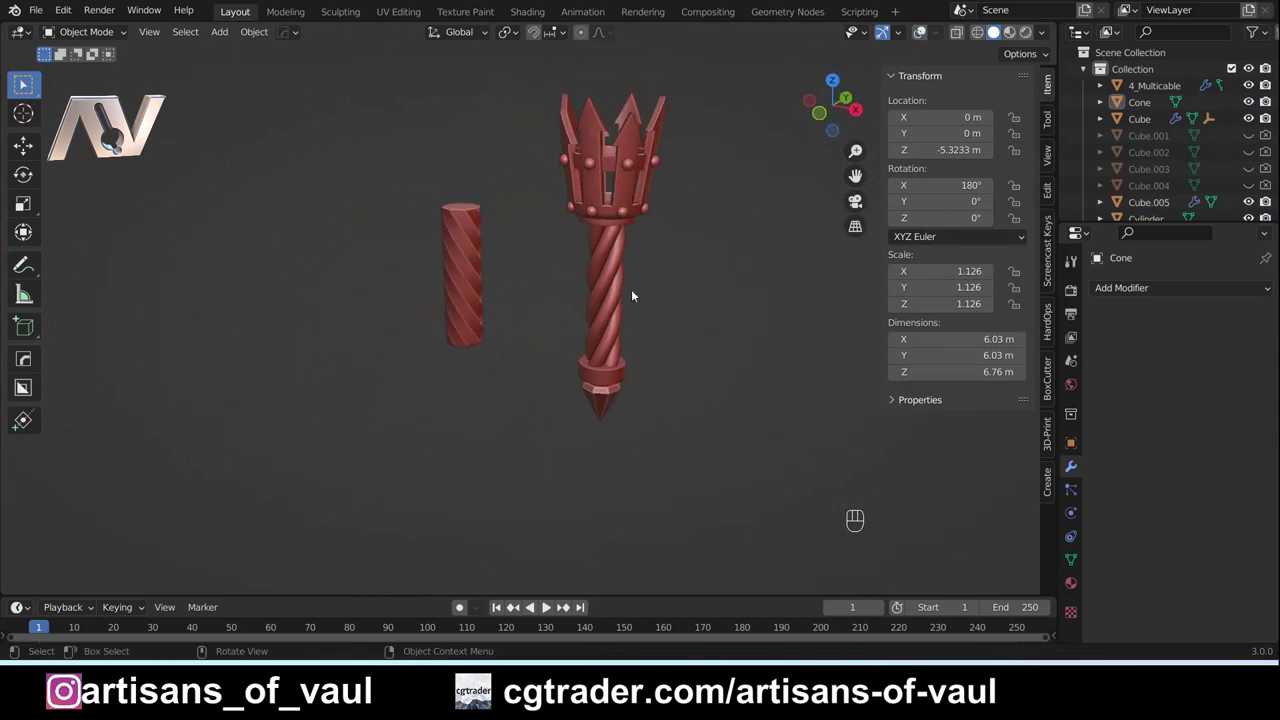
drag(549, 285, 596, 237)
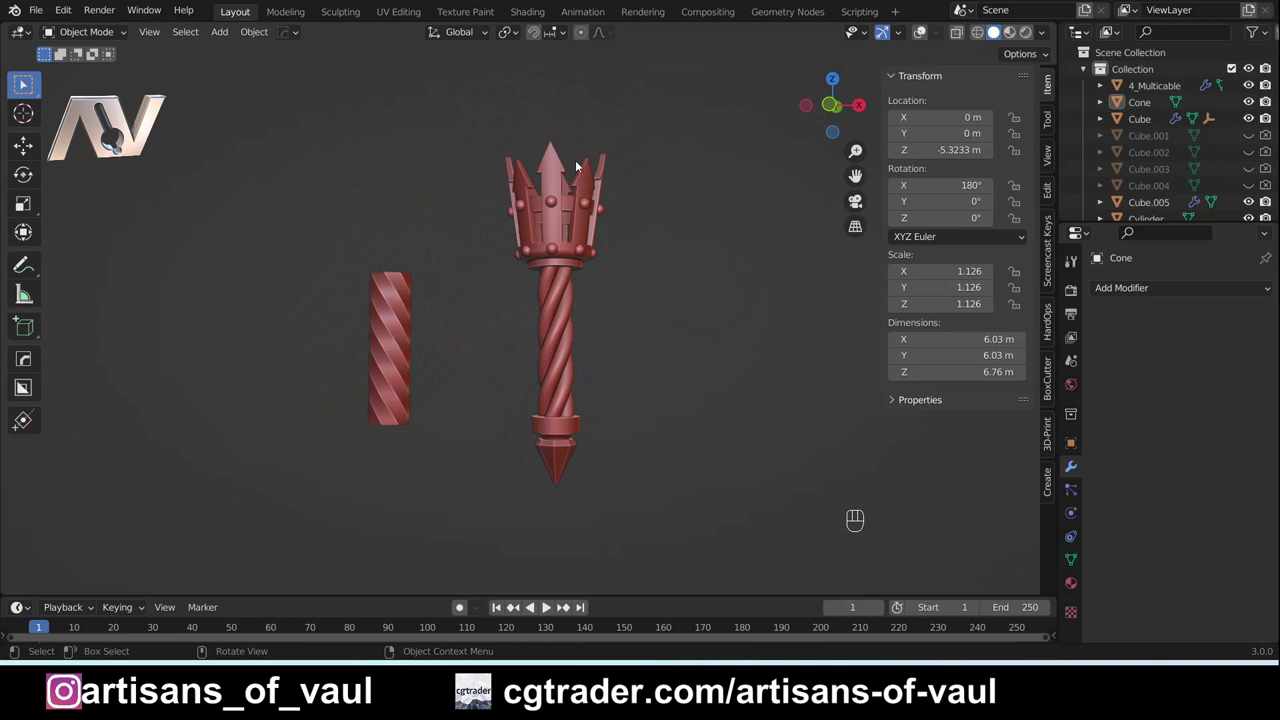
drag(580, 171, 634, 196)
drag(633, 197, 571, 186)
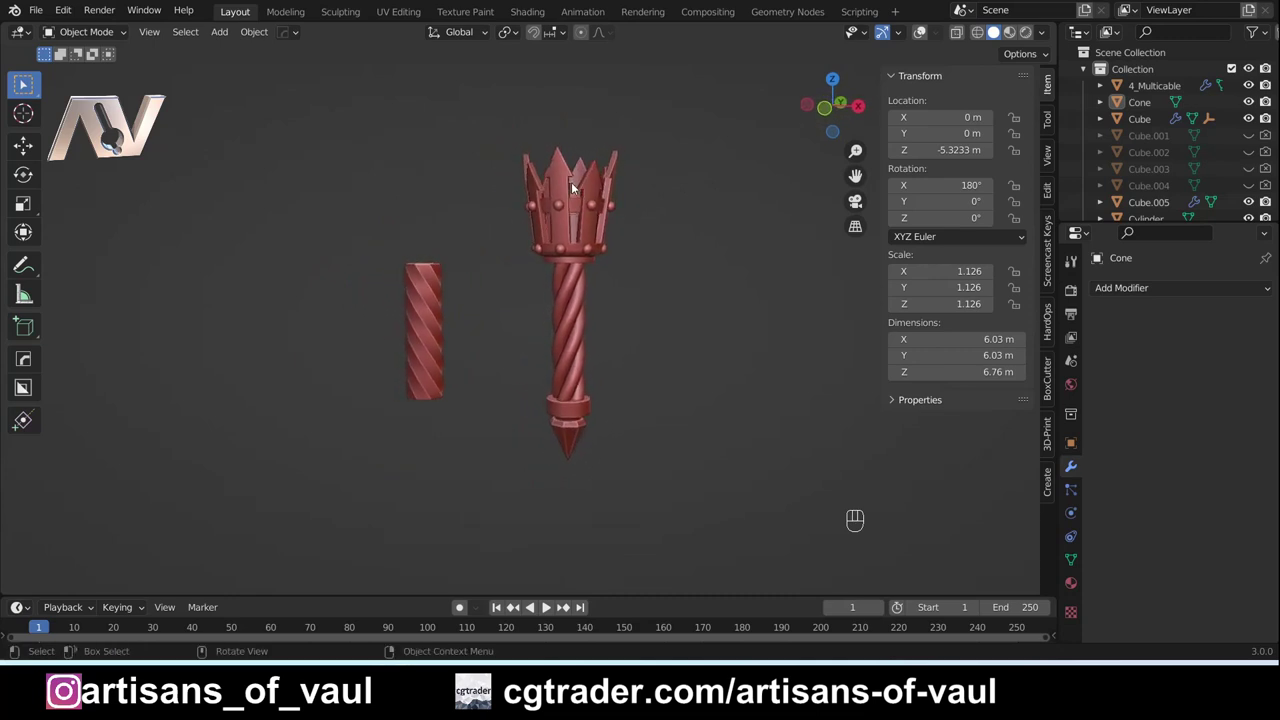
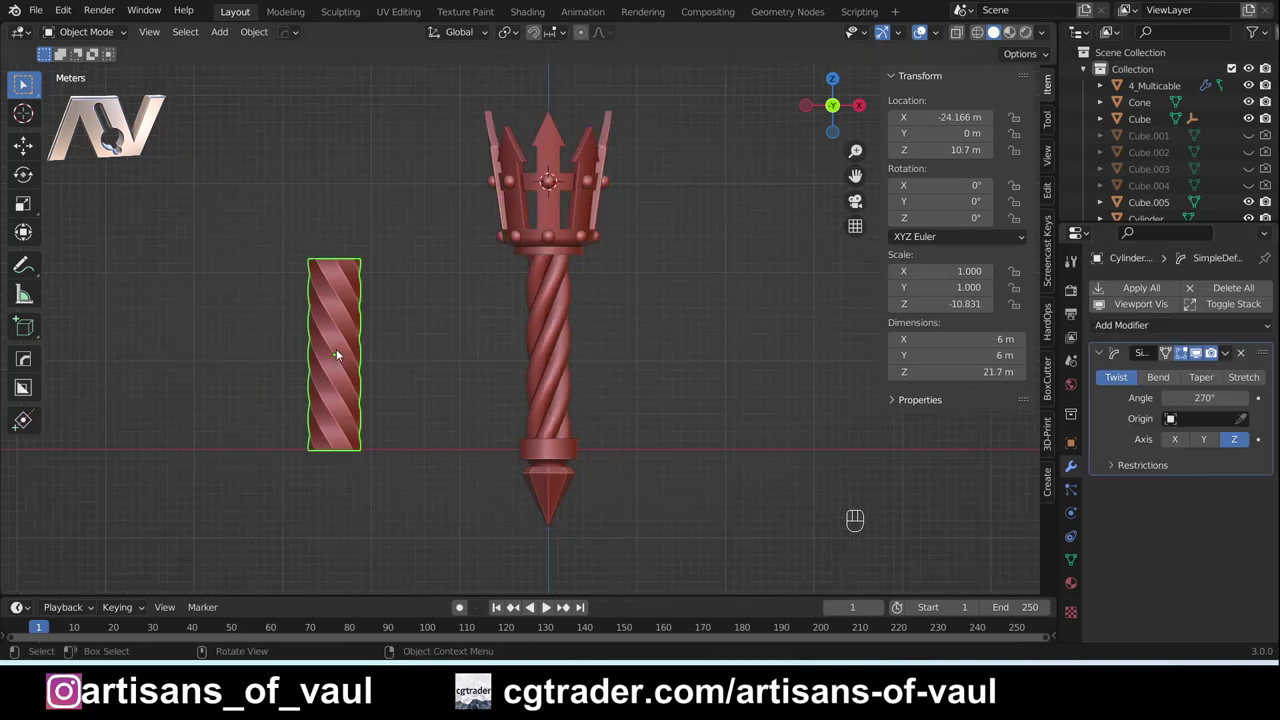
Step: Snap the 3D cursor to the spare twisted shaft and select the first scepter's crown, studs, band and pommel
key(shift+s)
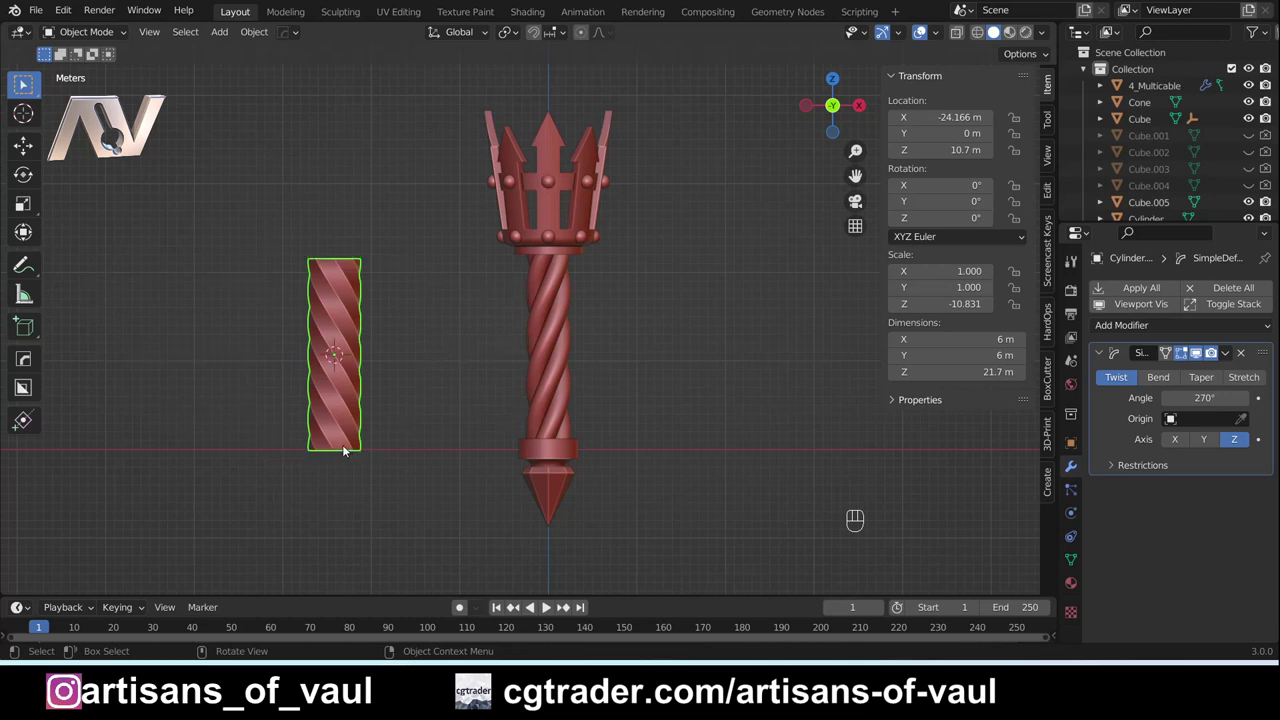
click(560, 253)
middle_click(548, 242)
middle_click(550, 183)
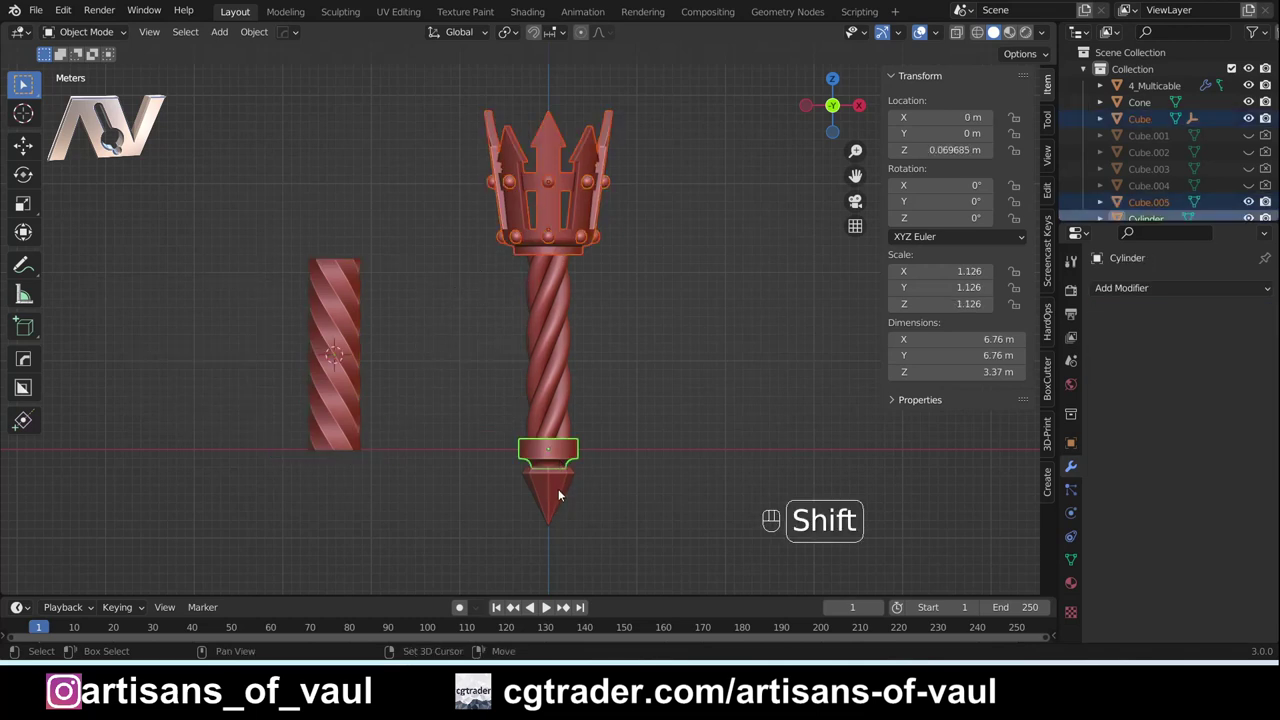
Step: Duplicate the head and pommel pieces and snap them to the cursor with Keep Offset onto the spare shaft
key(shift+d)
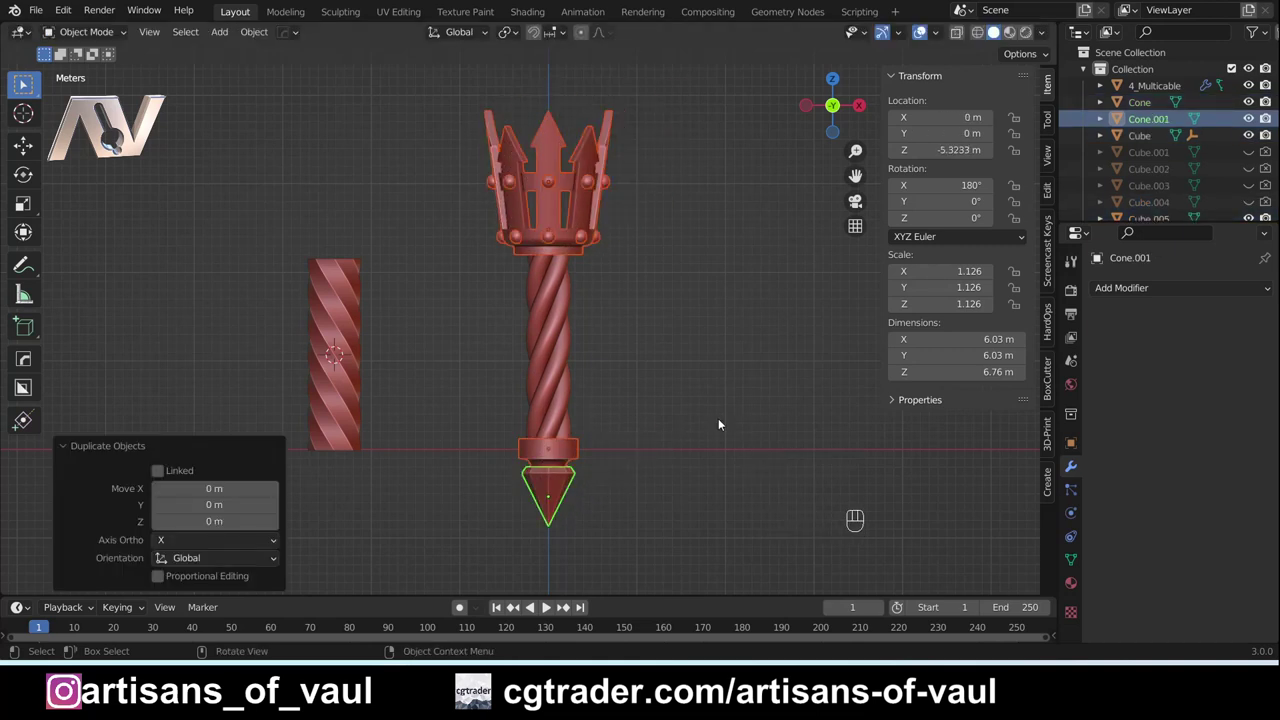
key(shift+s)
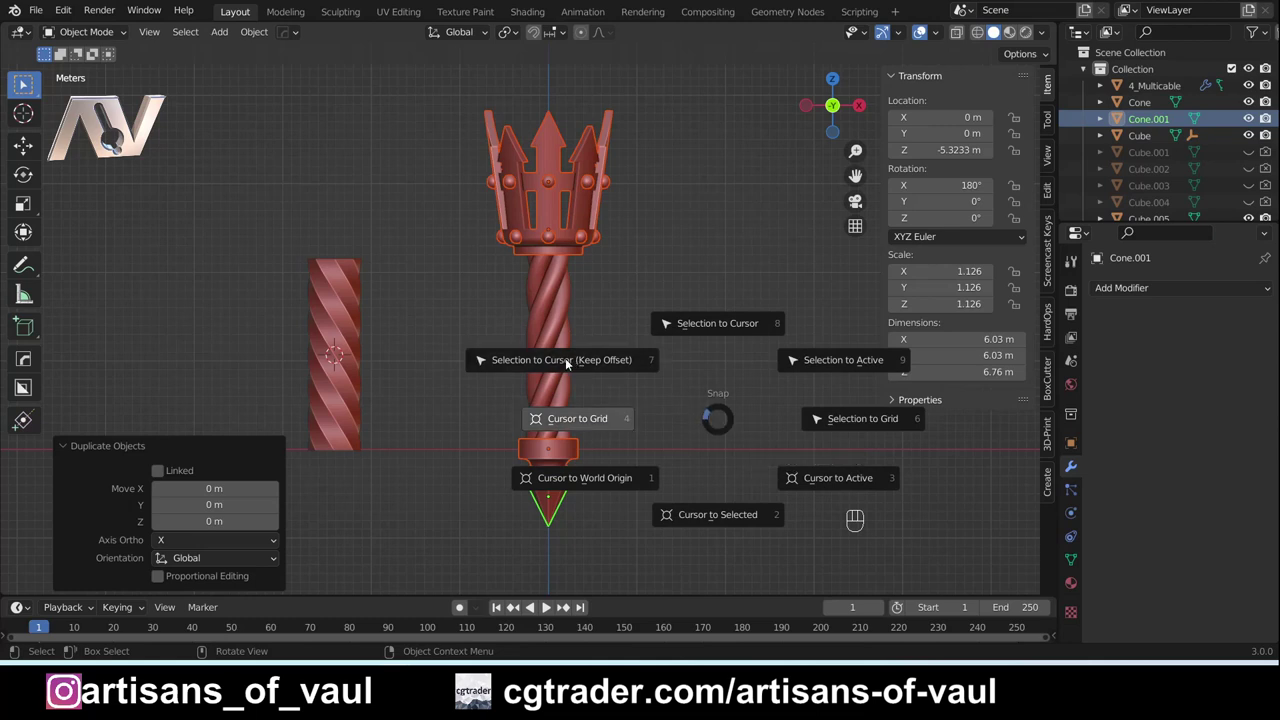
key(g)
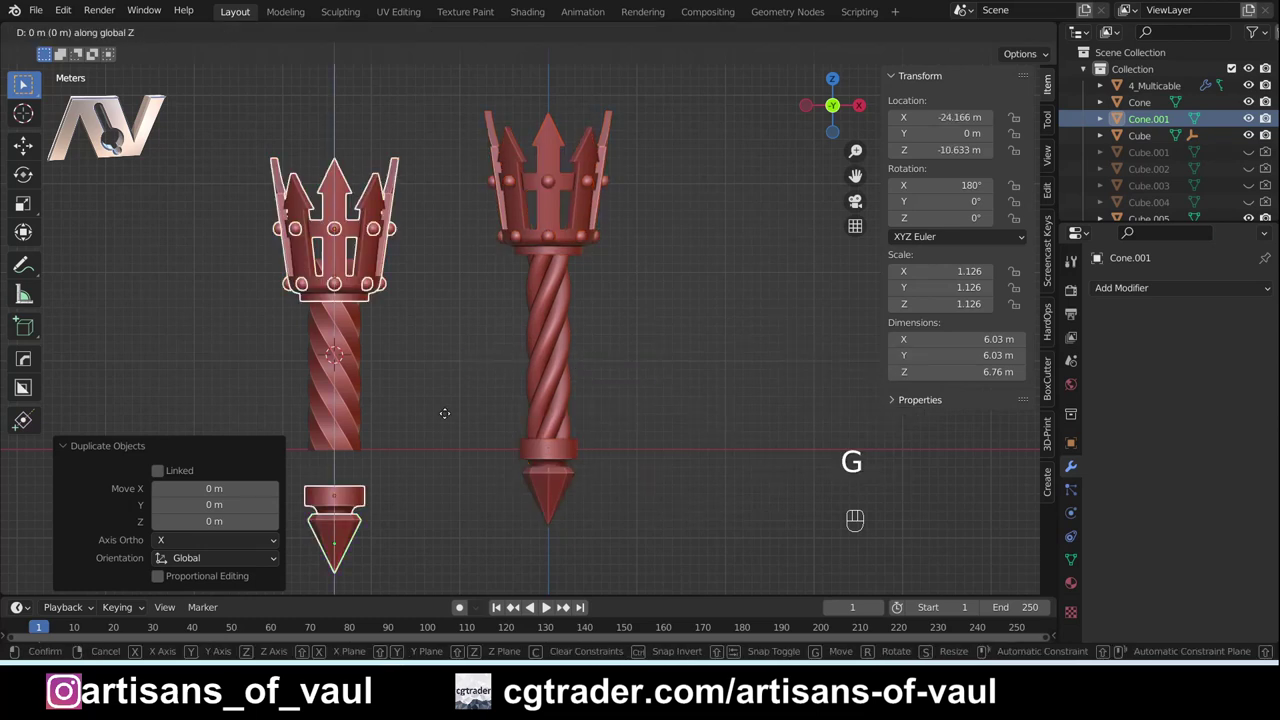
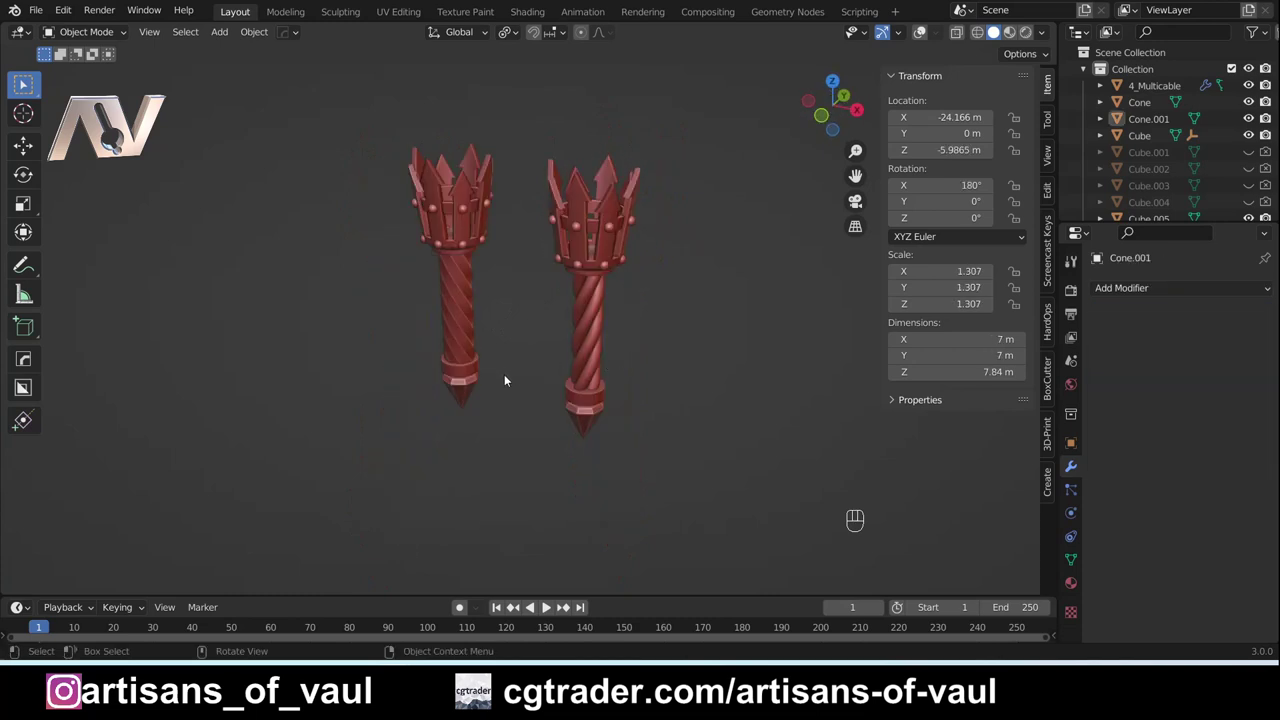
drag(518, 410, 528, 363)
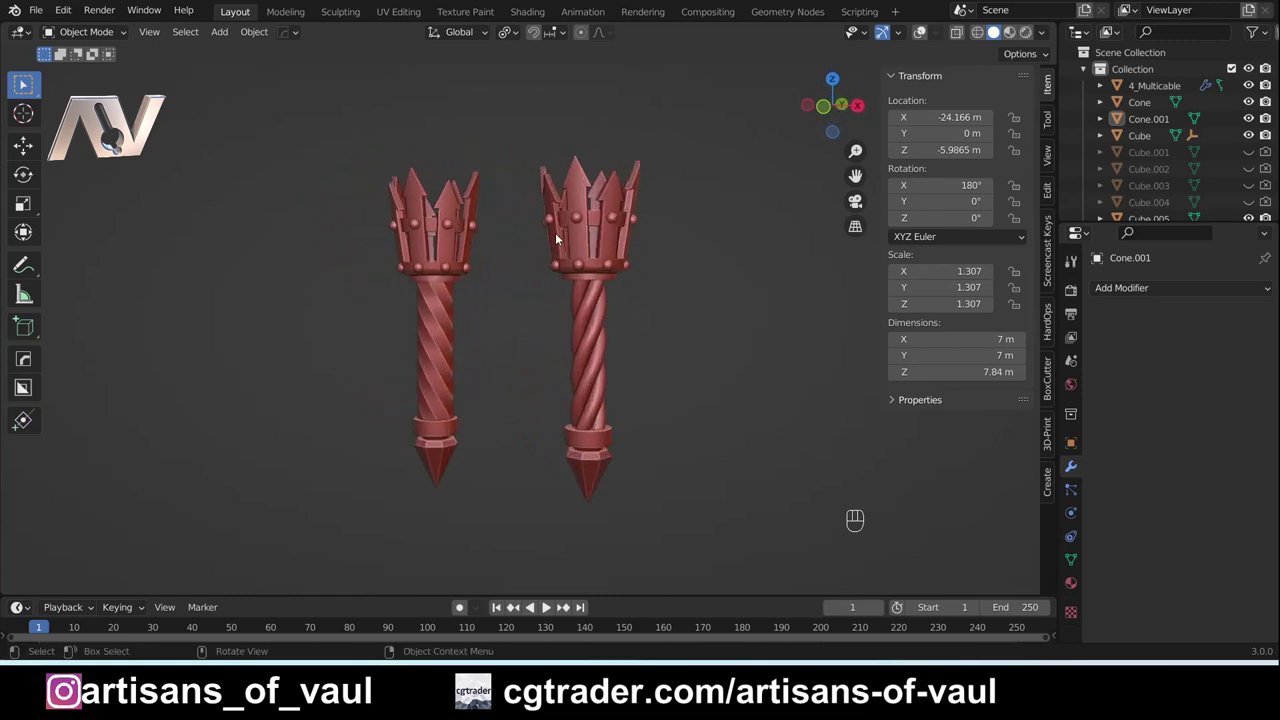
middle_click(516, 374)
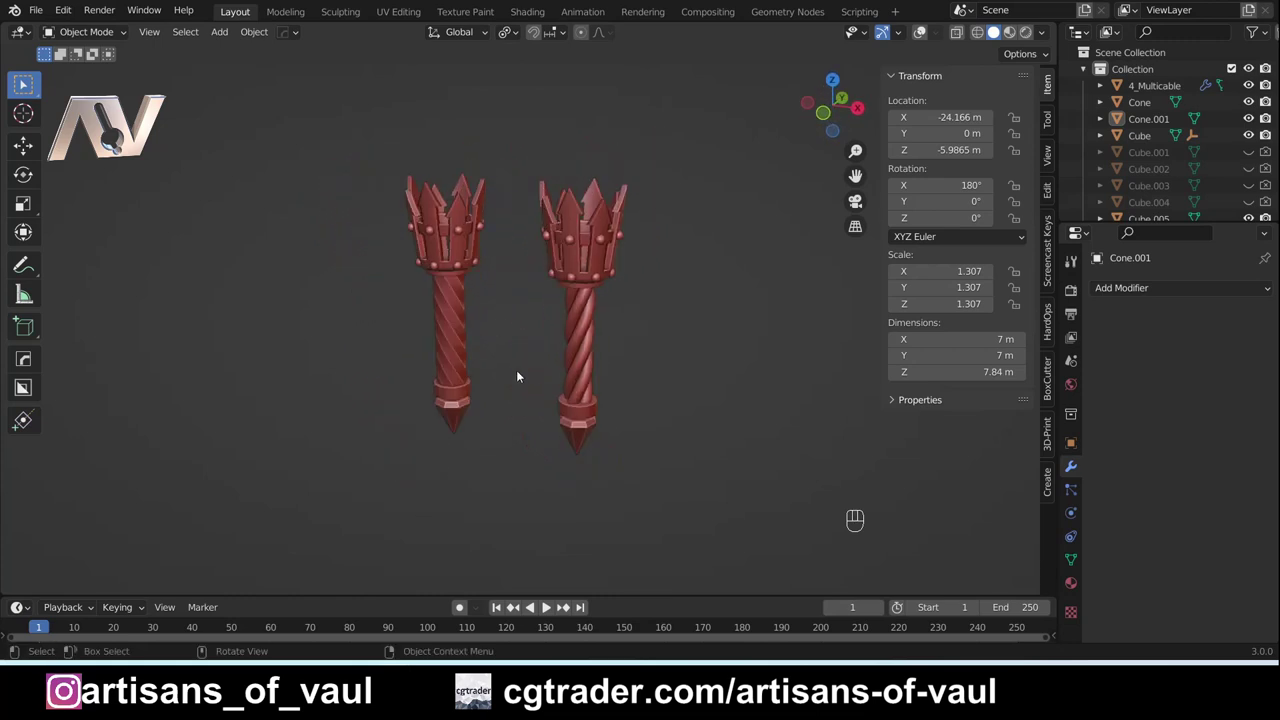
drag(485, 413, 510, 392)
drag(457, 385, 502, 410)
drag(546, 395, 505, 403)
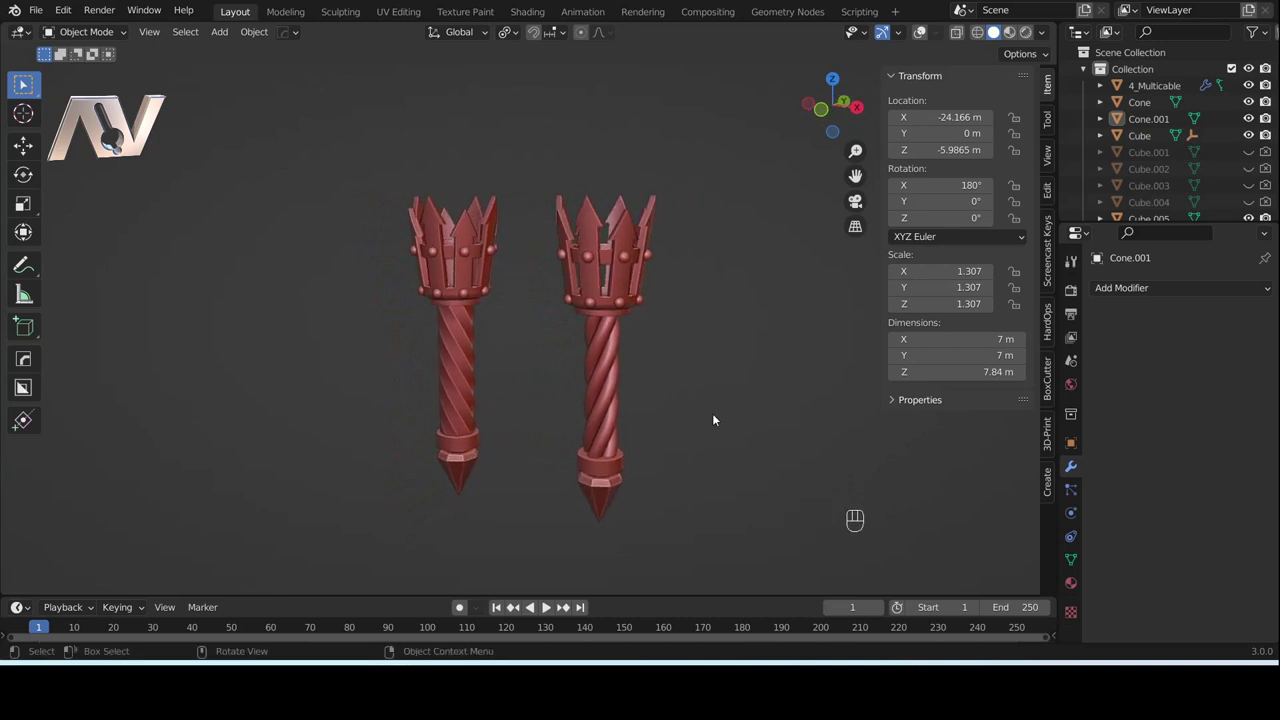
drag(701, 399, 748, 405)
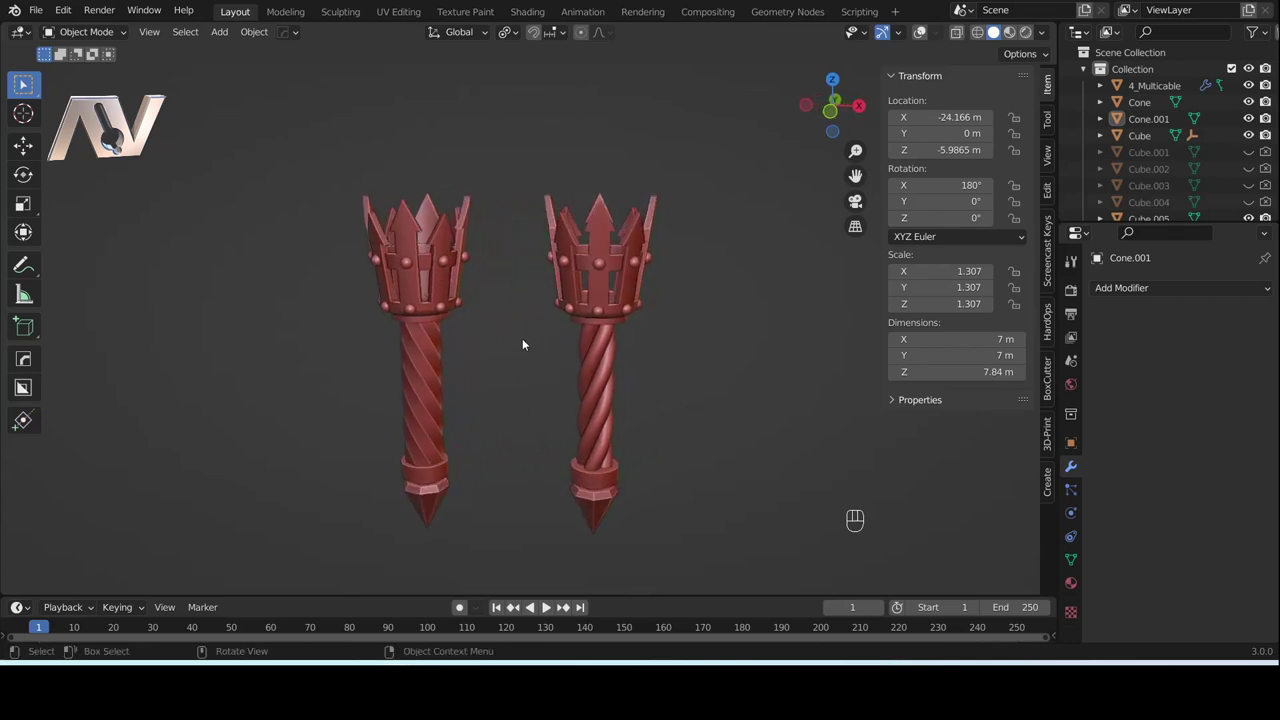